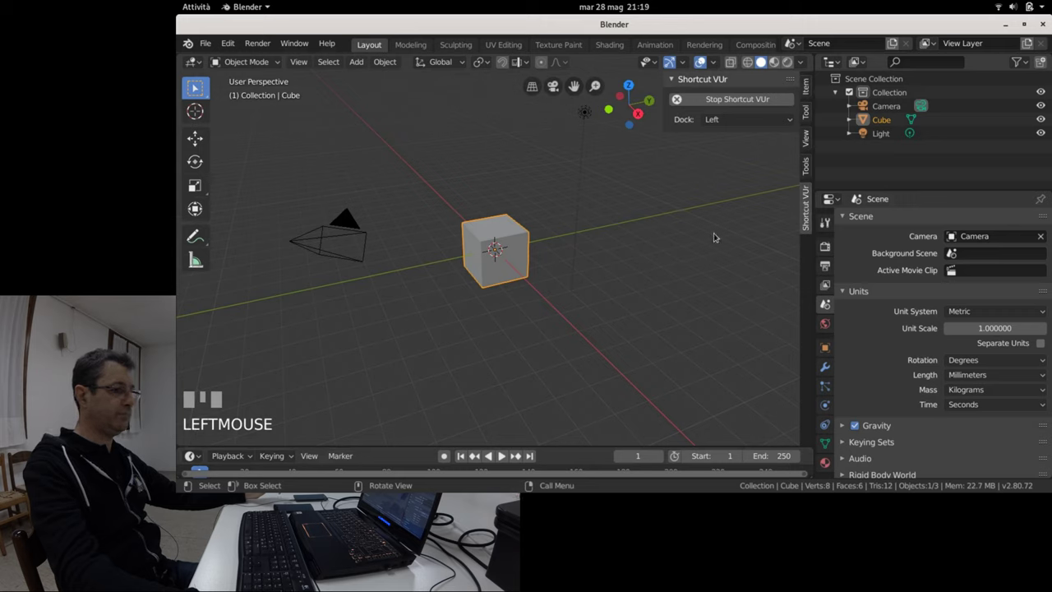
Hide the 3D viewport sidebar with N so the cube is ready to move.
key(n)
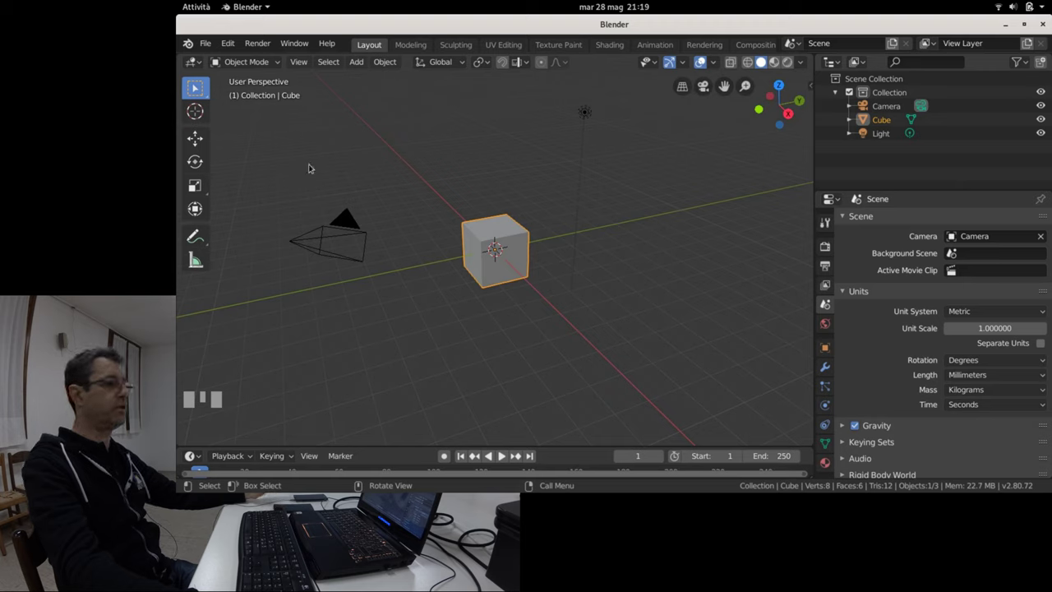
Grab the default cube and slide it along the X axis to a new spot.
click(191, 137)
drag(494, 193, 466, 313)
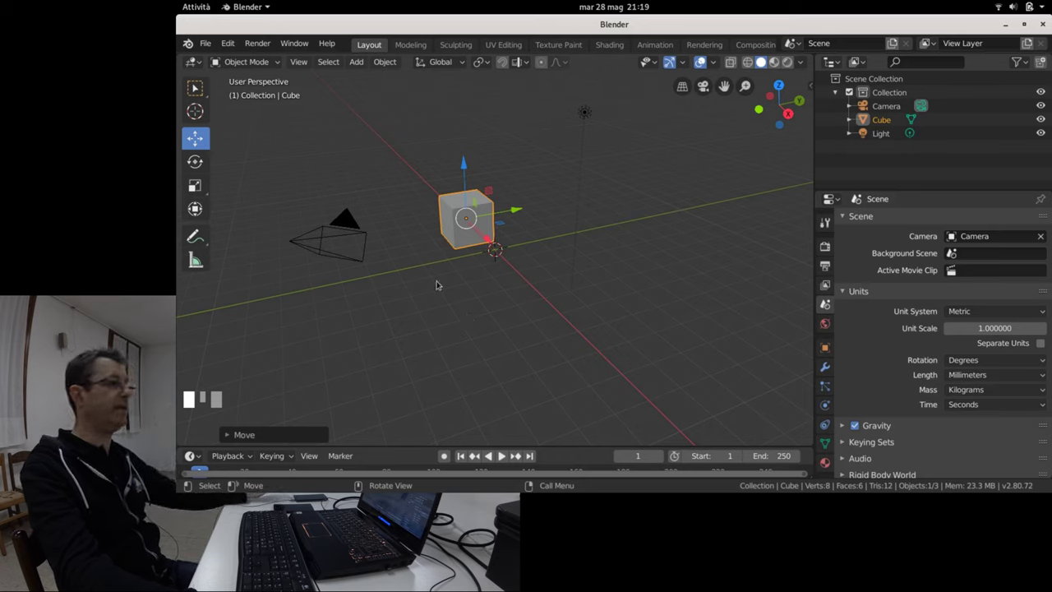
Confirm the cube's new position along the X axis.
click(488, 238)
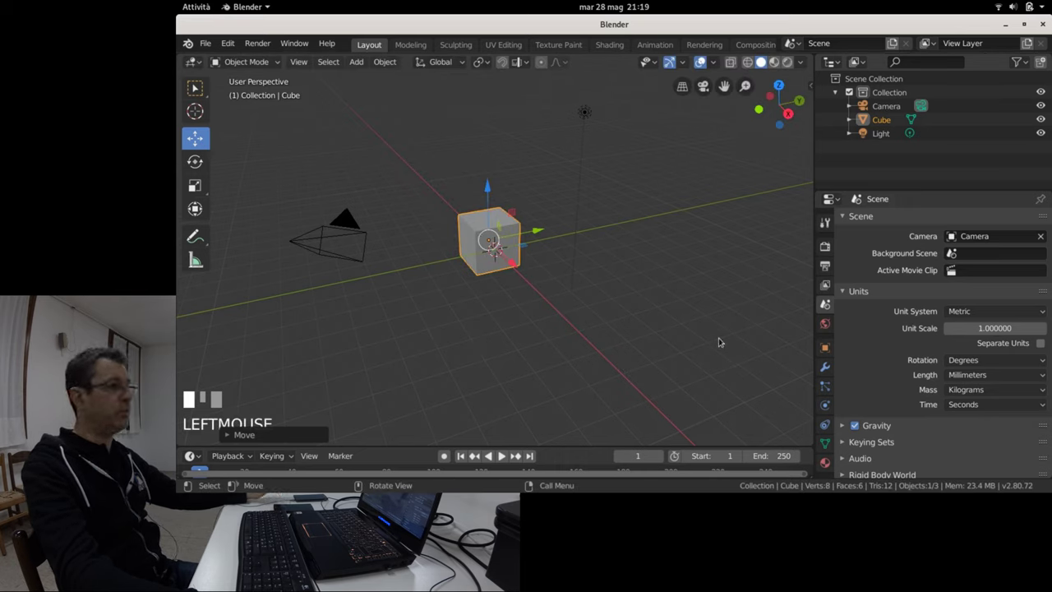
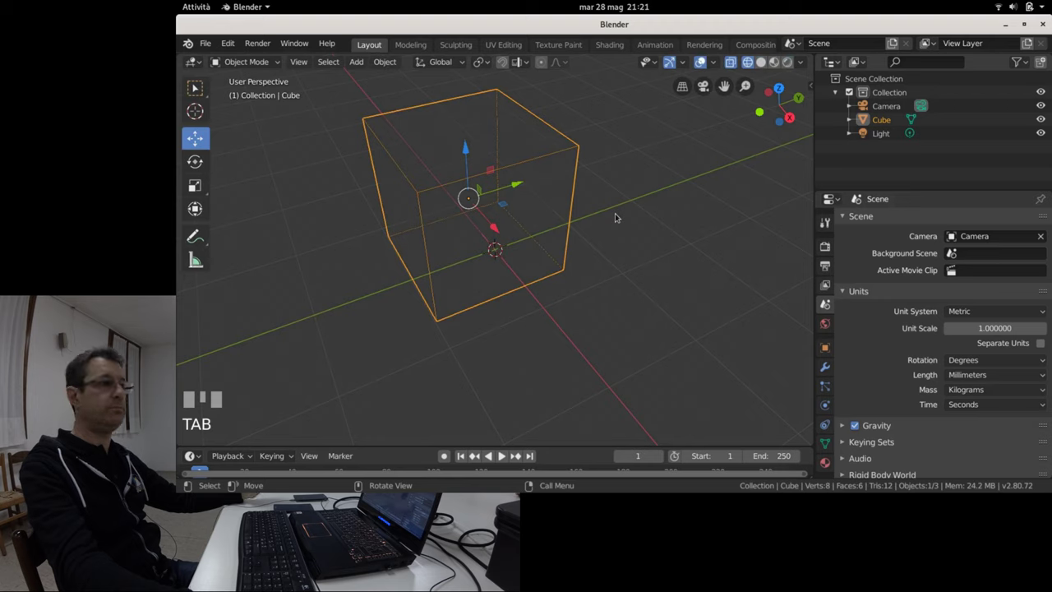
Switch the cube back from wireframe to Solid shading and zoom back out.
scroll(down, 3)
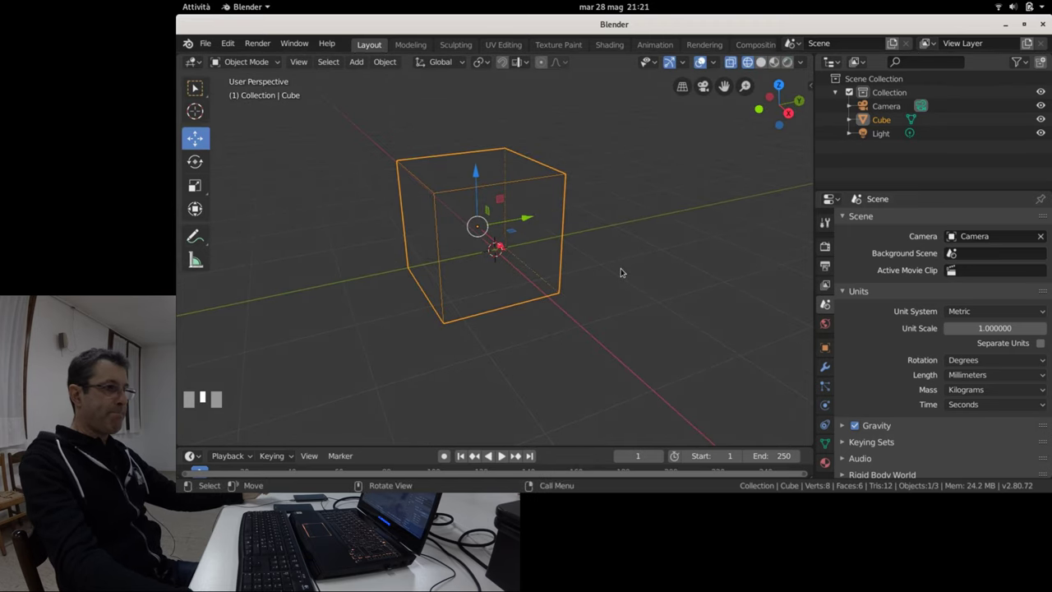
scroll(down, 3)
key(z)
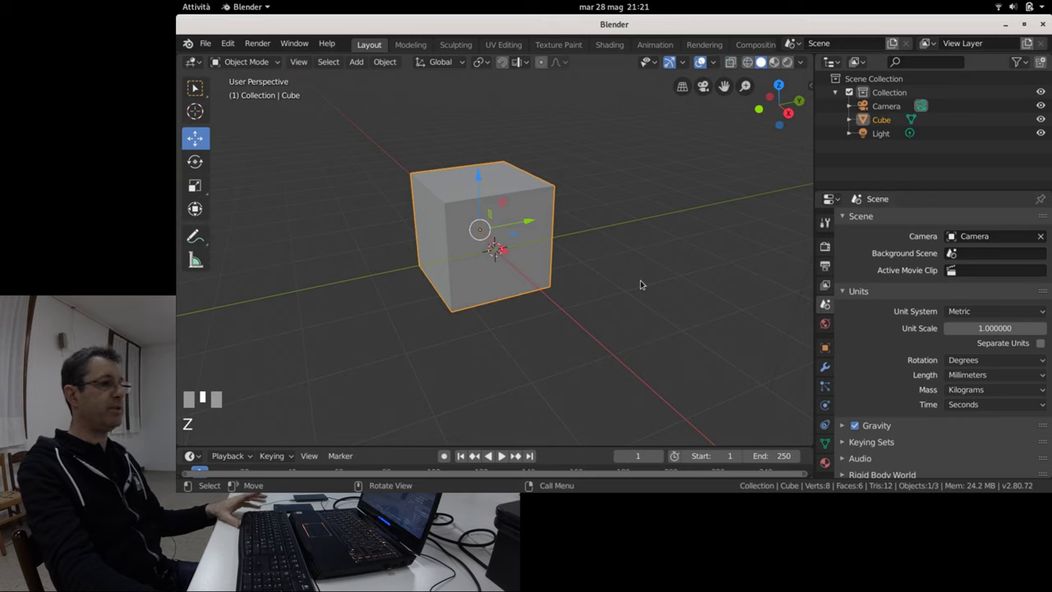
scroll(down, 3)
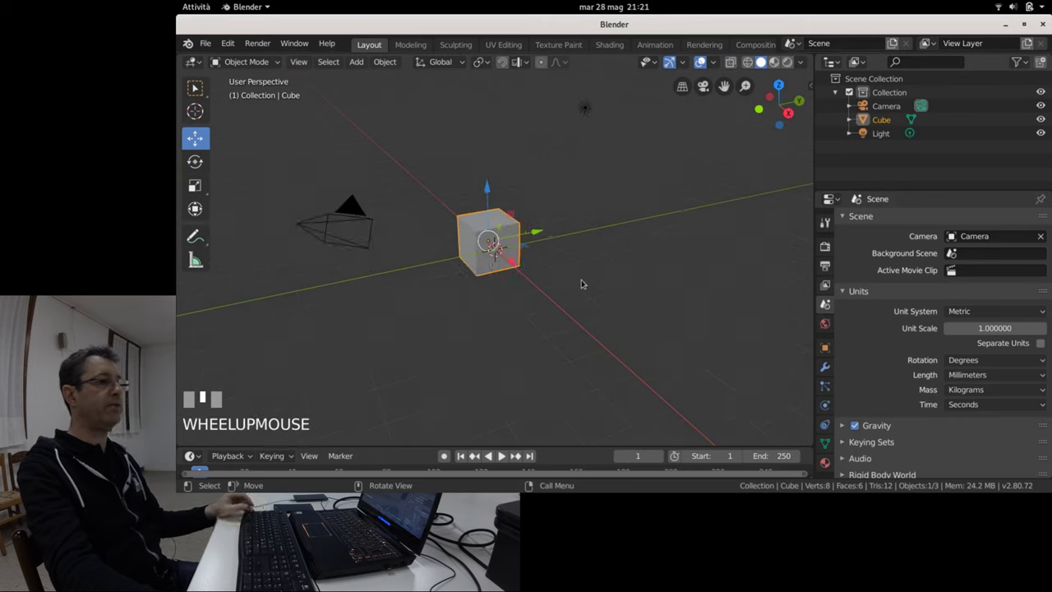
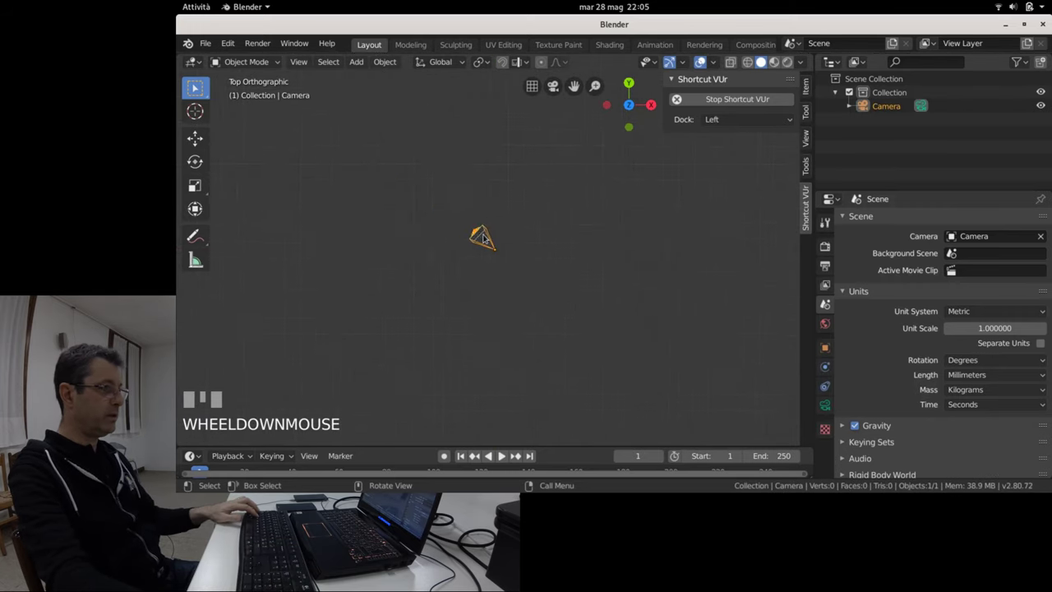
Undo the deletion so the light and both OrangePiZero parts return, viewed from the top.
key(ctrl+z)
scroll(down, 3)
key(KP_7)
scroll(up, 3)
scroll(down, 3)
key(ctrl+z)
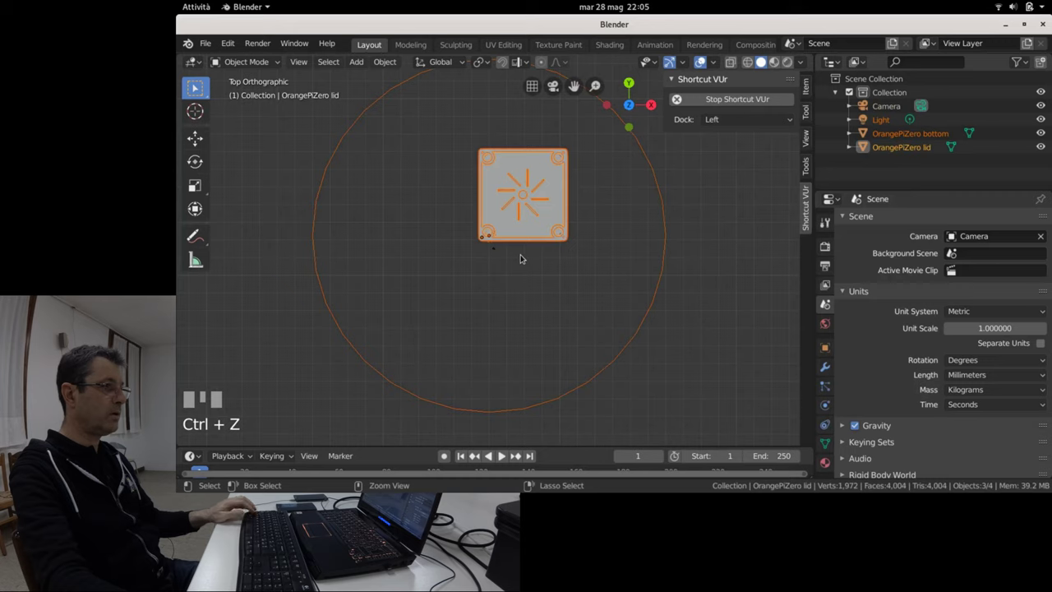
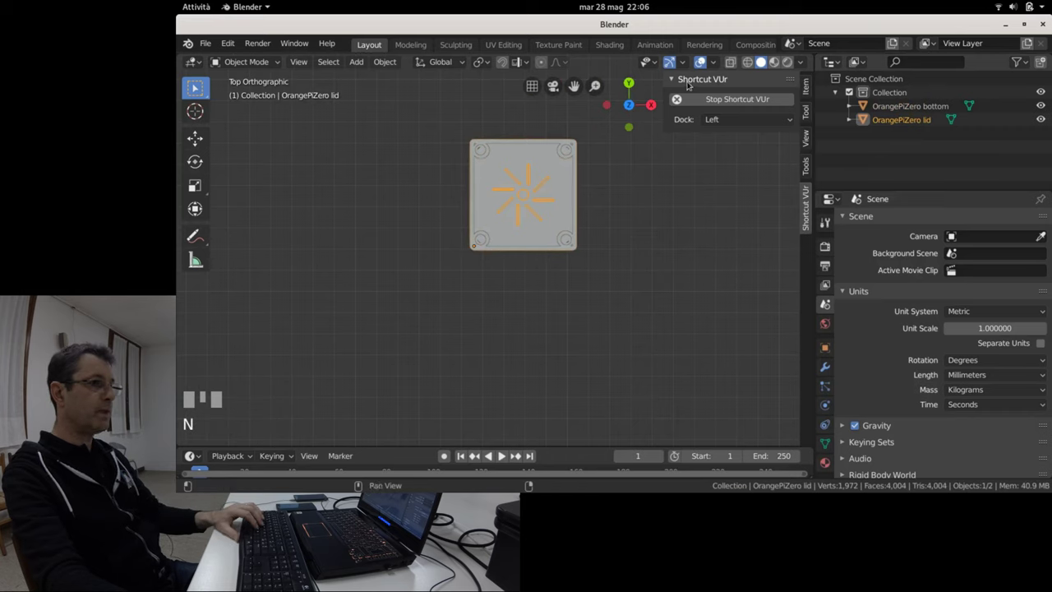
Show the lid's Item transform panel with its 50.5 × 52.5 × 17 mm dimensions.
click(648, 100)
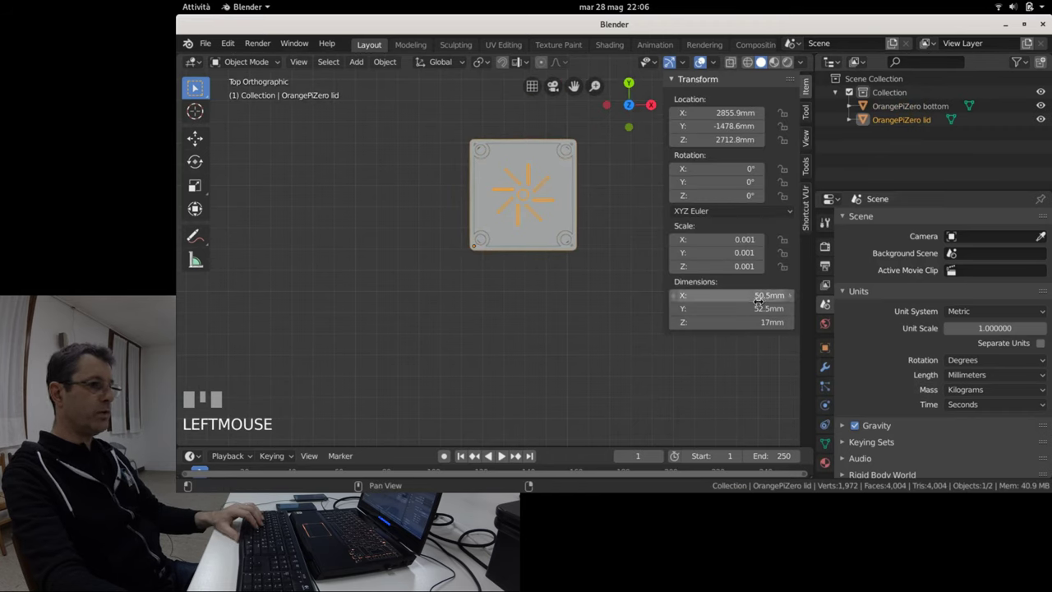
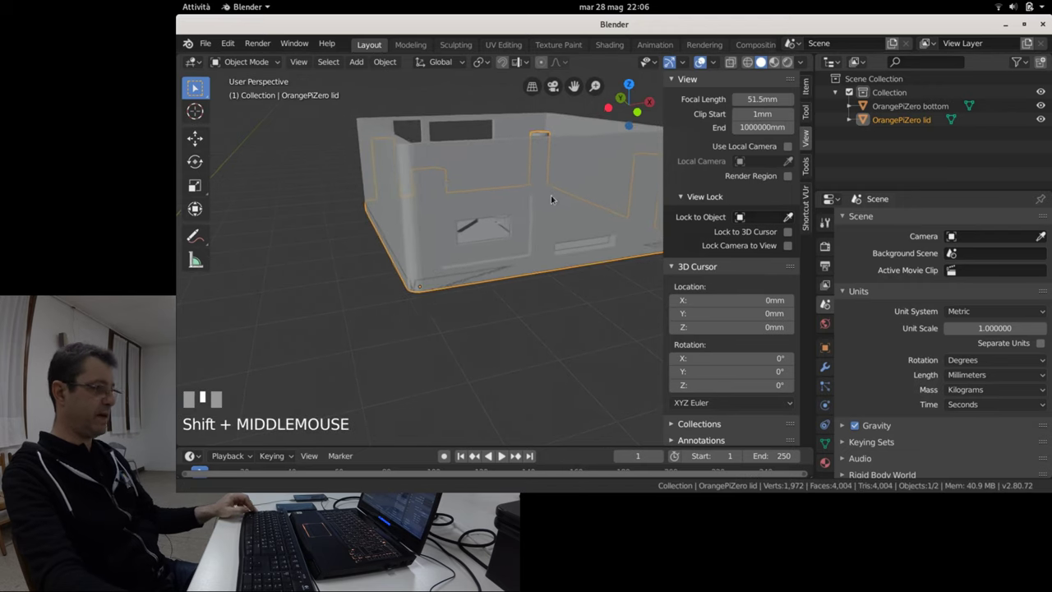
Hide the sidebar, orbit into the case and isolate the OrangePiZero bottom with Shift+H.
key(n)
middle_click(544, 258)
scroll(up, 3)
scroll(down, 3)
middle_click(610, 293)
scroll(down, 3)
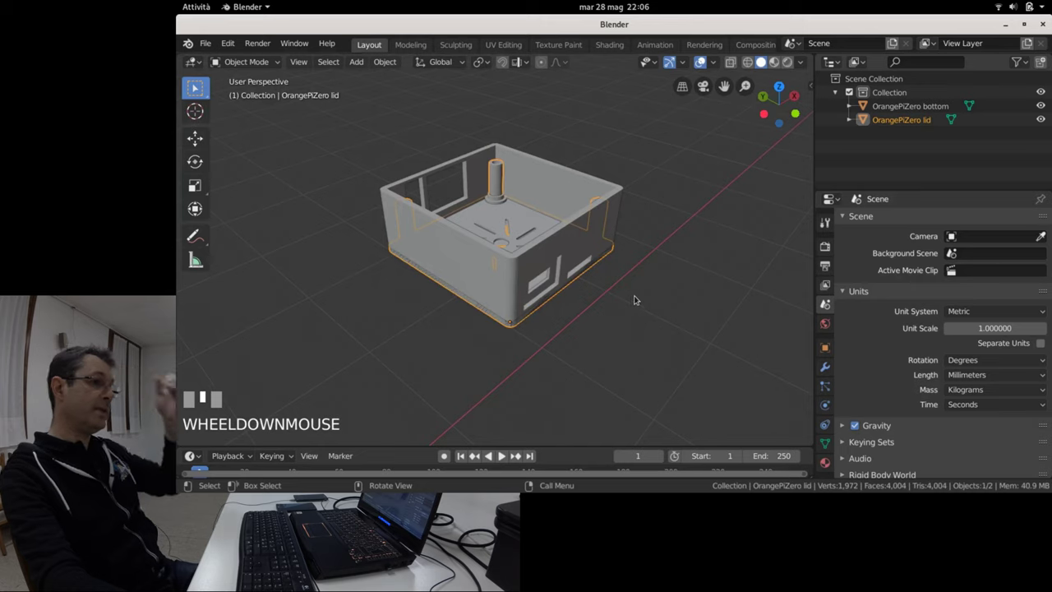
scroll(up, 3)
click(547, 154)
key(shift+h)
Return the bottom to object mode in solid shading and orbit to look inside it.
middle_click(732, 259)
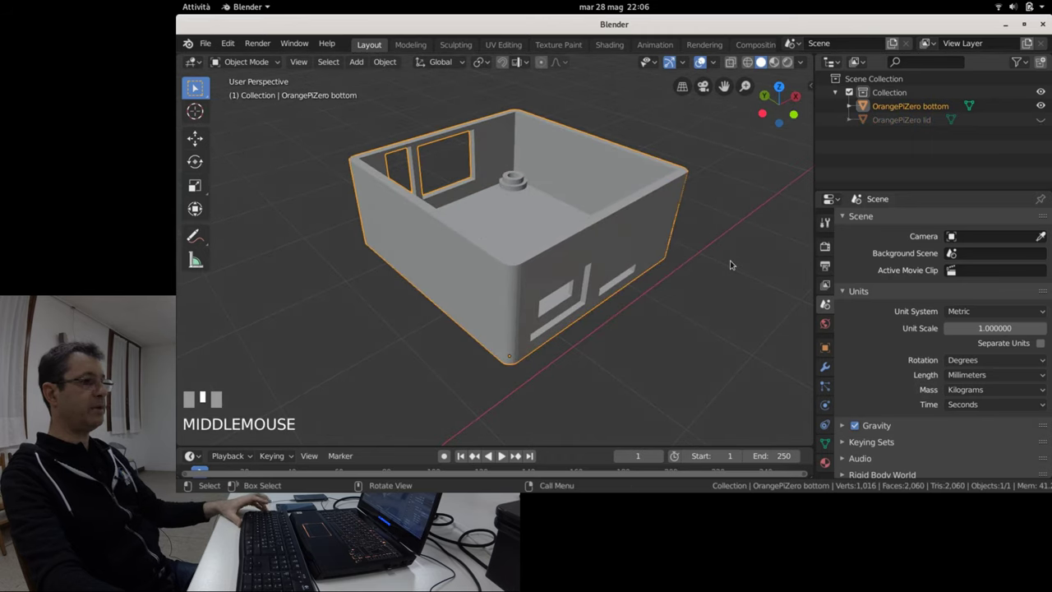
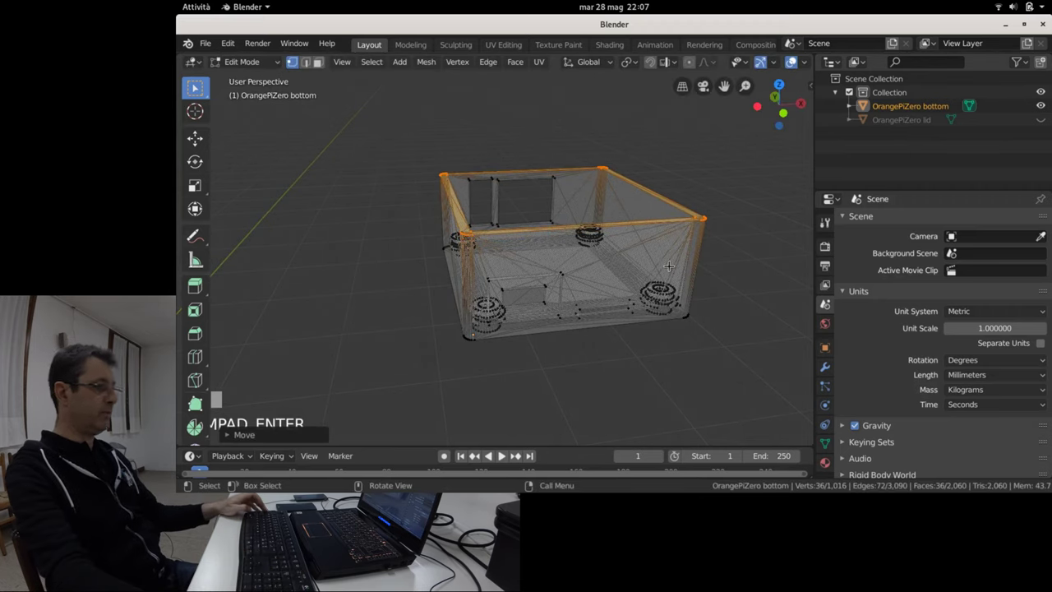
scroll(up, 3)
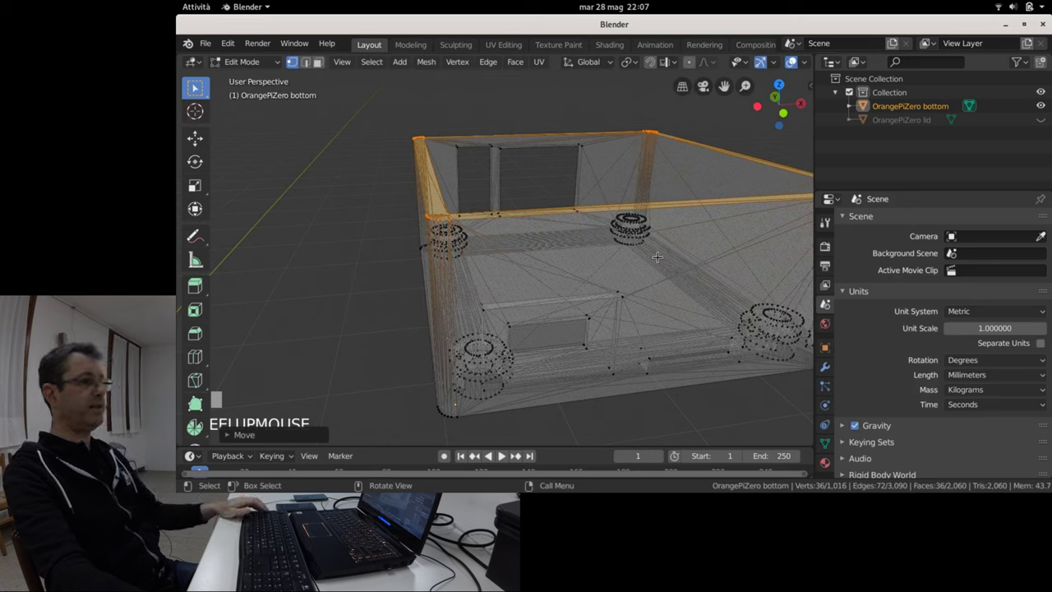
scroll(down, 3)
key(Tab)
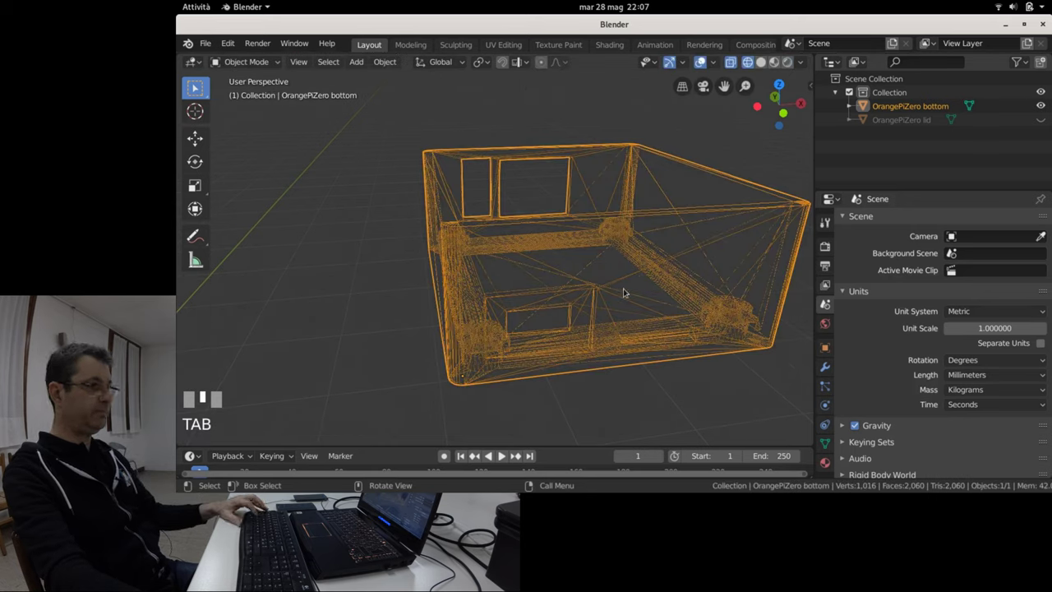
key(z)
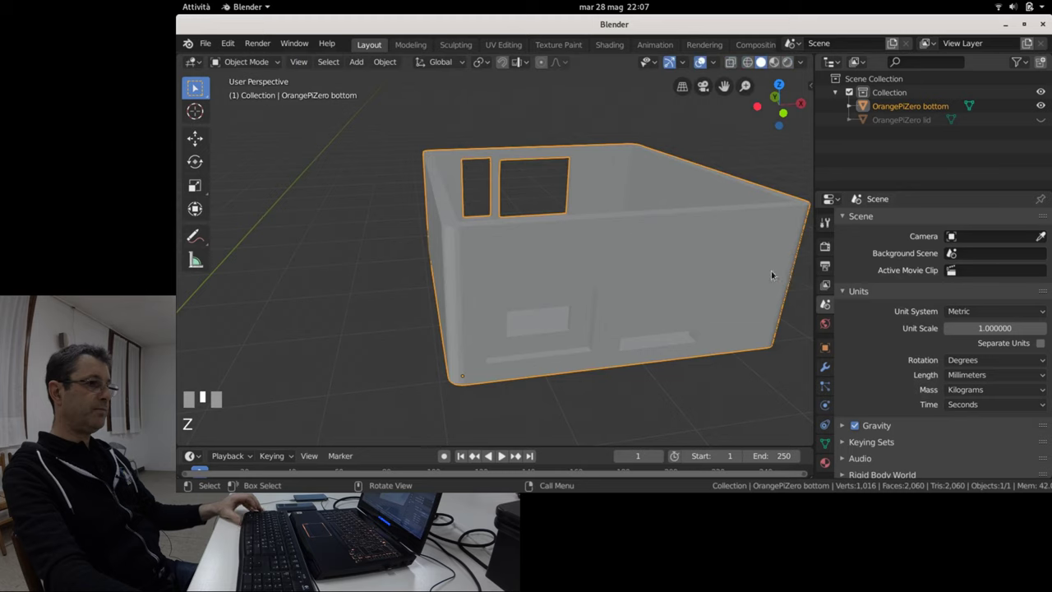
scroll(down, 3)
middle_click(624, 297)
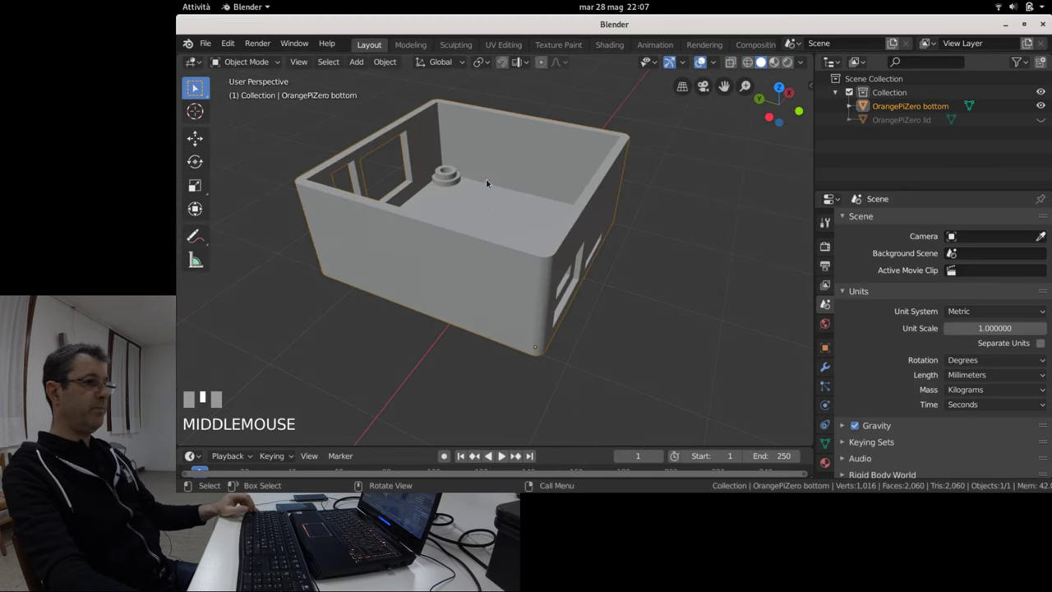
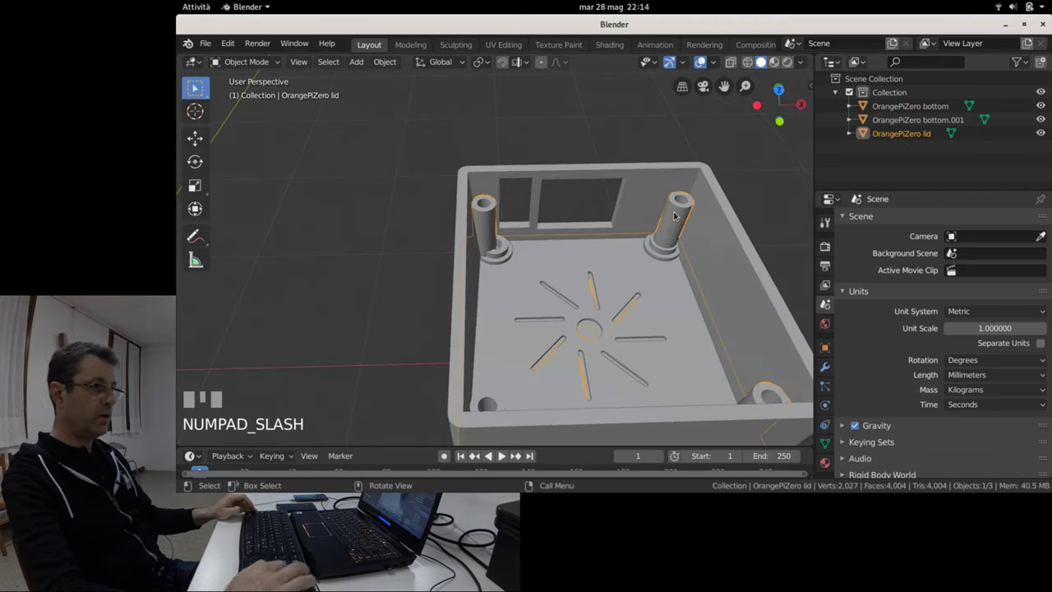
View the isolated lid from above, deselect everything and start editing its mesh.
key(KP_7)
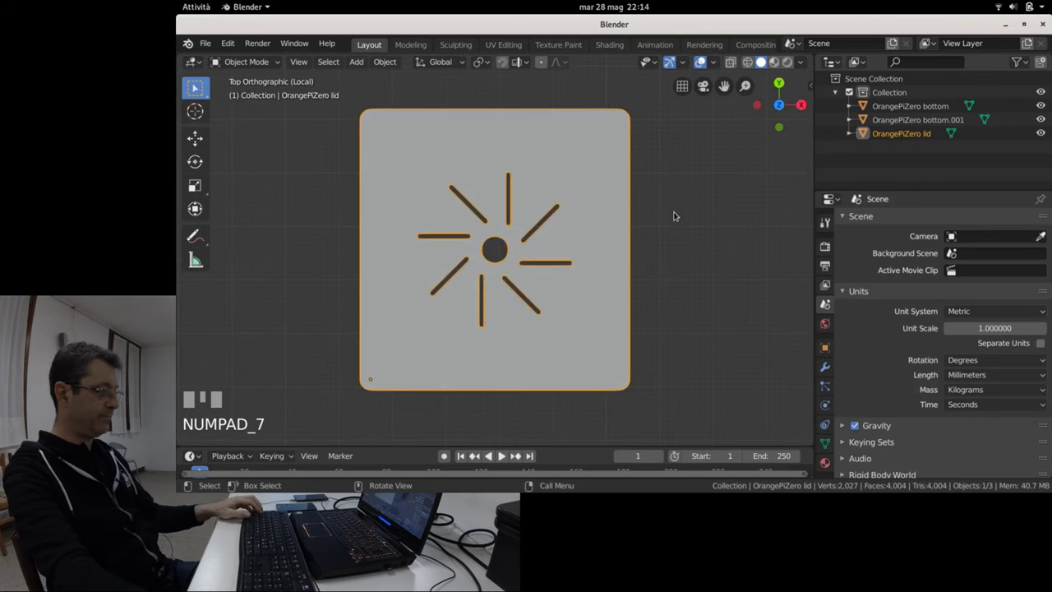
key(alt+a)
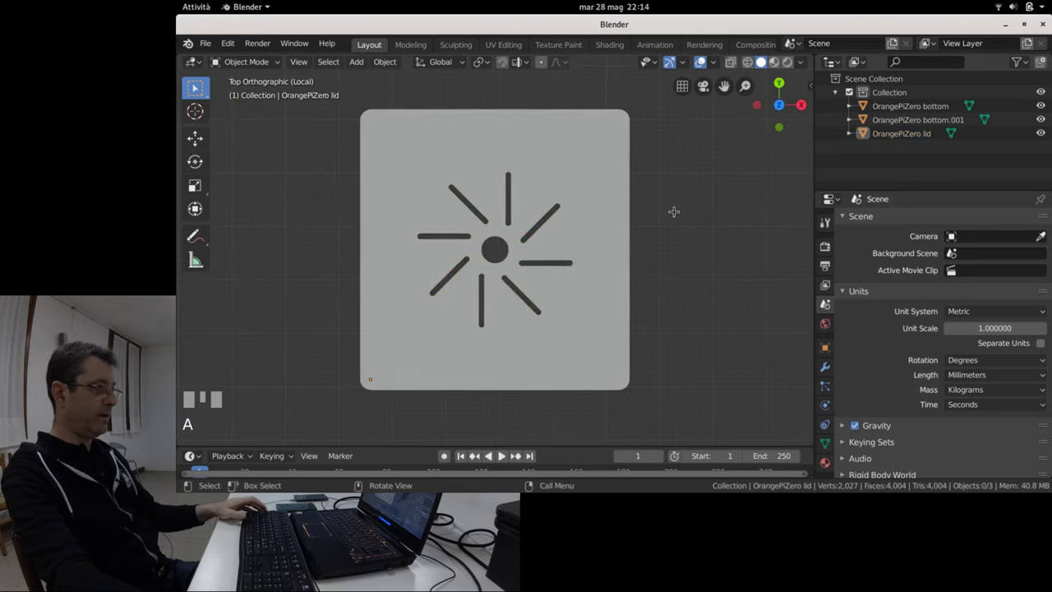
key(alt+a)
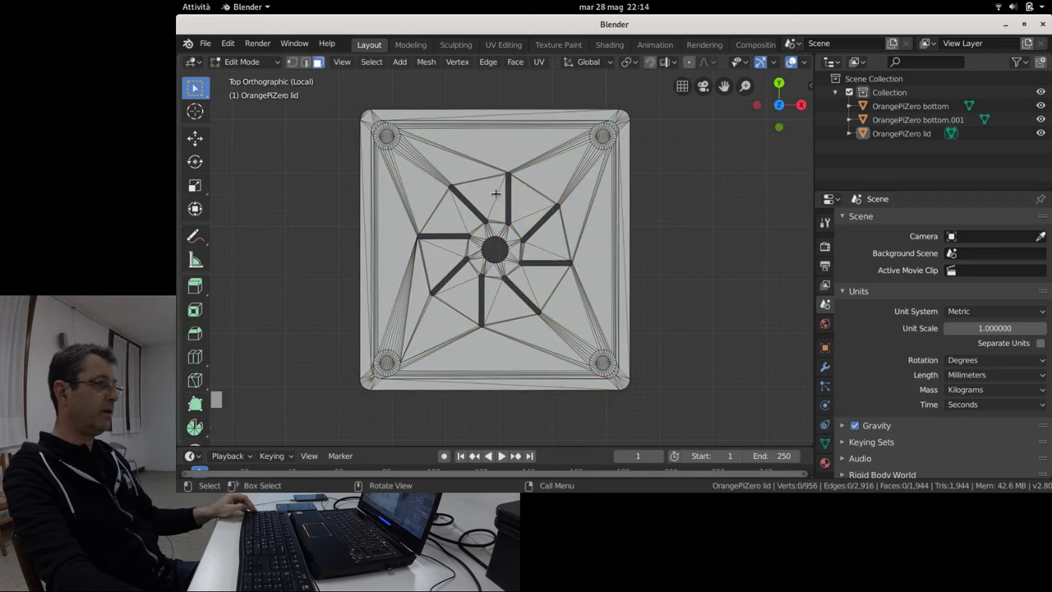
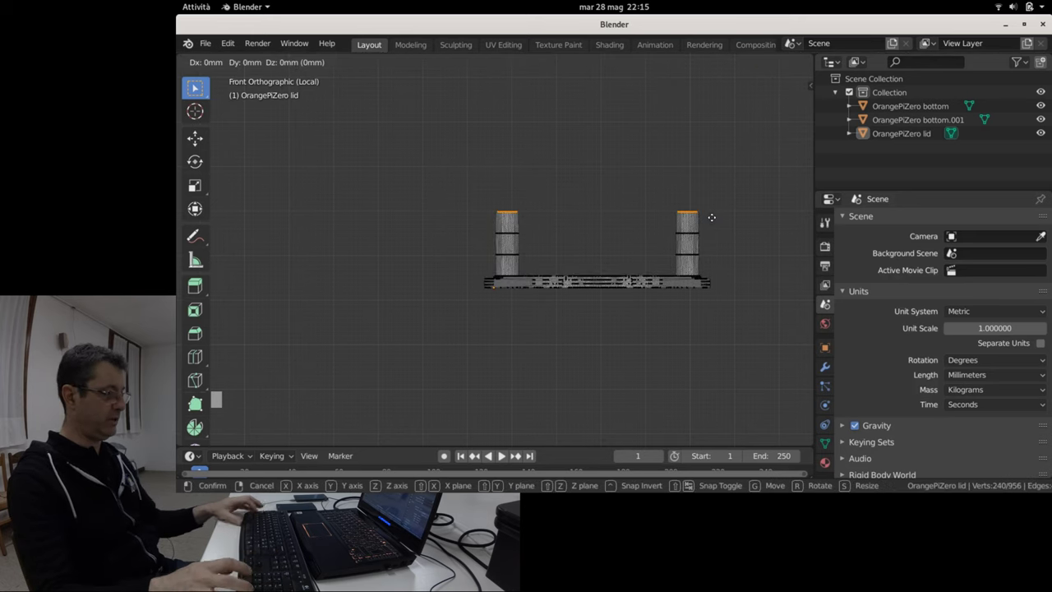
Raise the corner pillar tops 5 mm along Z and confirm the move.
key(KP_Enter)
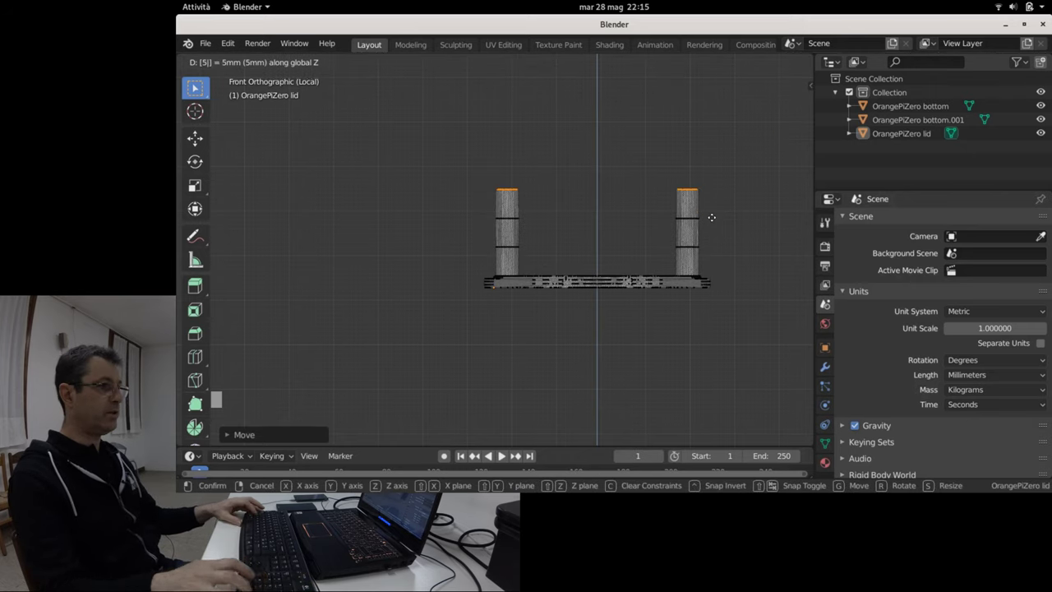
key(KP_Enter)
scroll(up, 3)
scroll(down, 3)
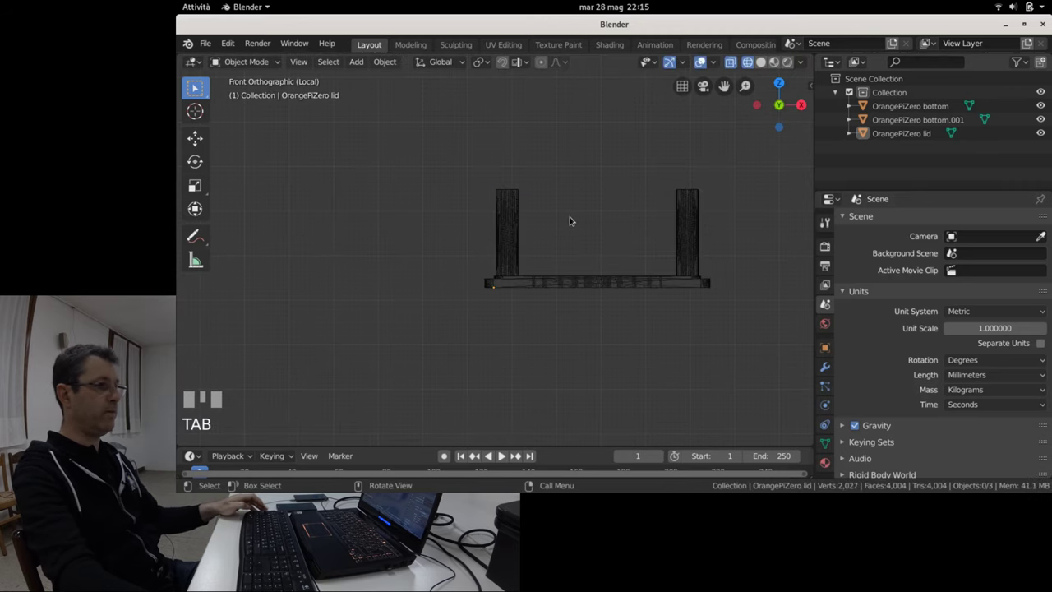
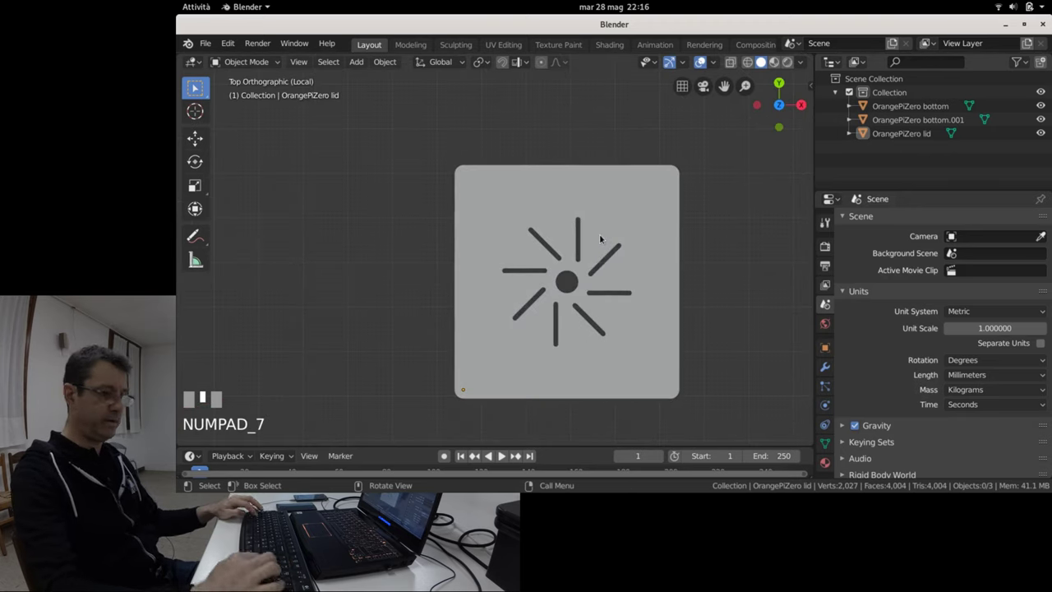
Show the taller-pillared lid as a wireframe and zoom toward a corner edge.
key(z)
key(KP_4)
scroll(up, 3)
scroll(down, 3)
scroll(up, 3)
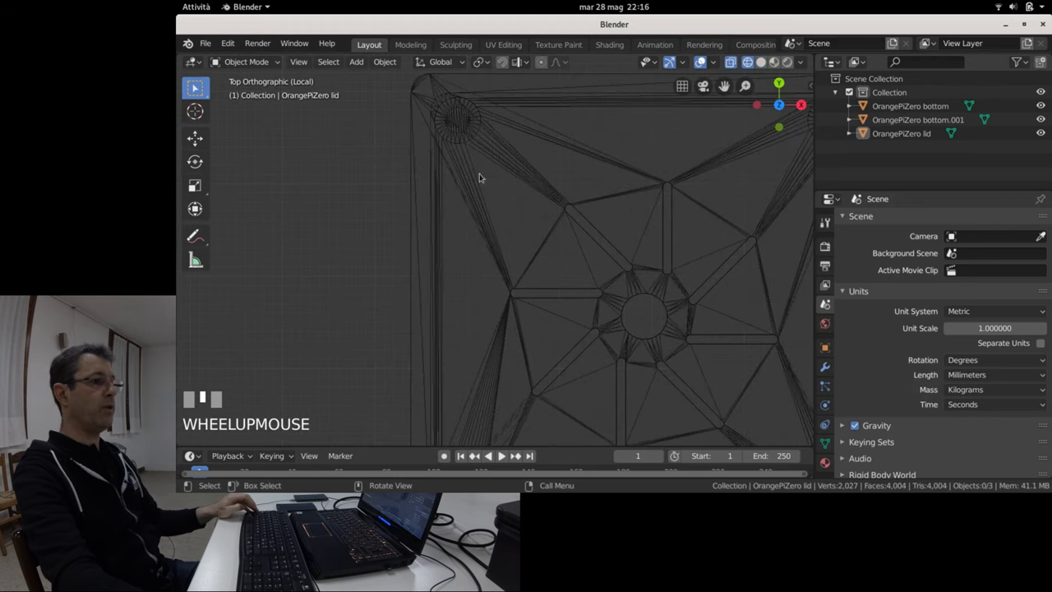
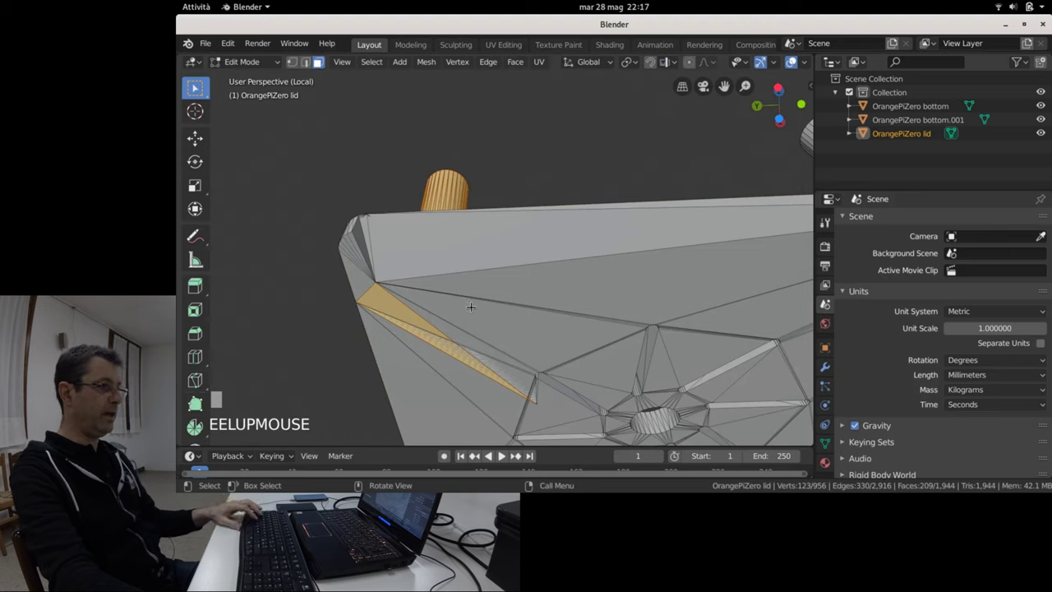
Brush a circle selection over the lid's corner and pull back to see the whole lid.
scroll(down, 3)
key(z)
scroll(up, 3)
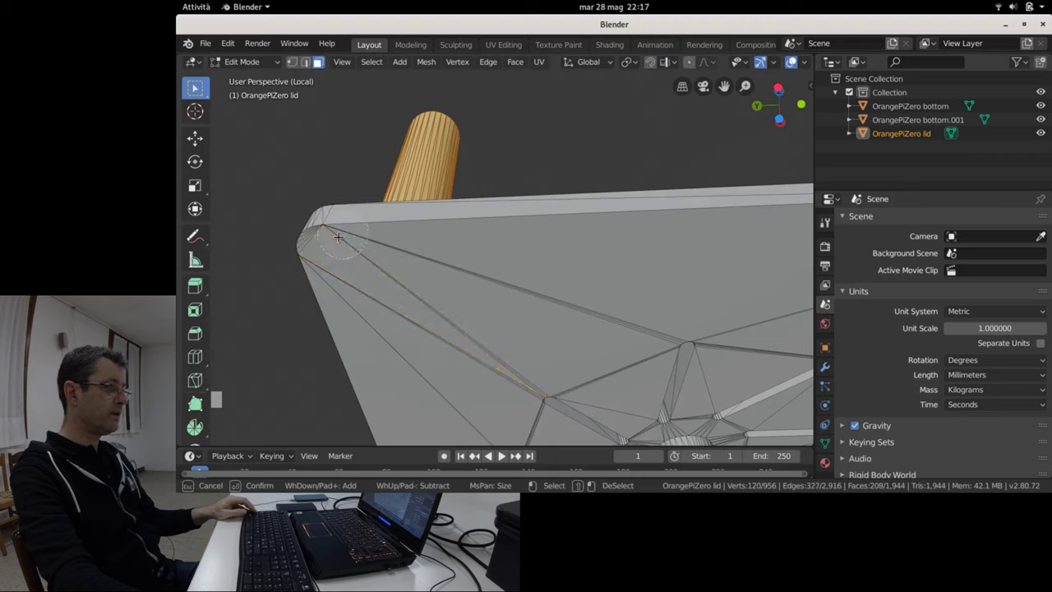
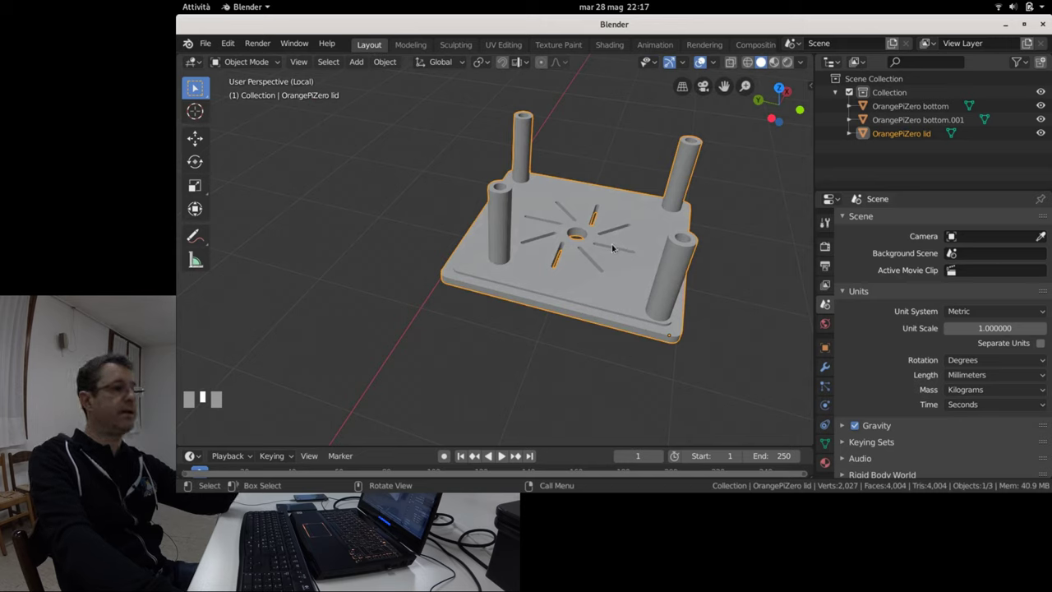
View the lid from directly above and change the viewport shading.
key(KP_7)
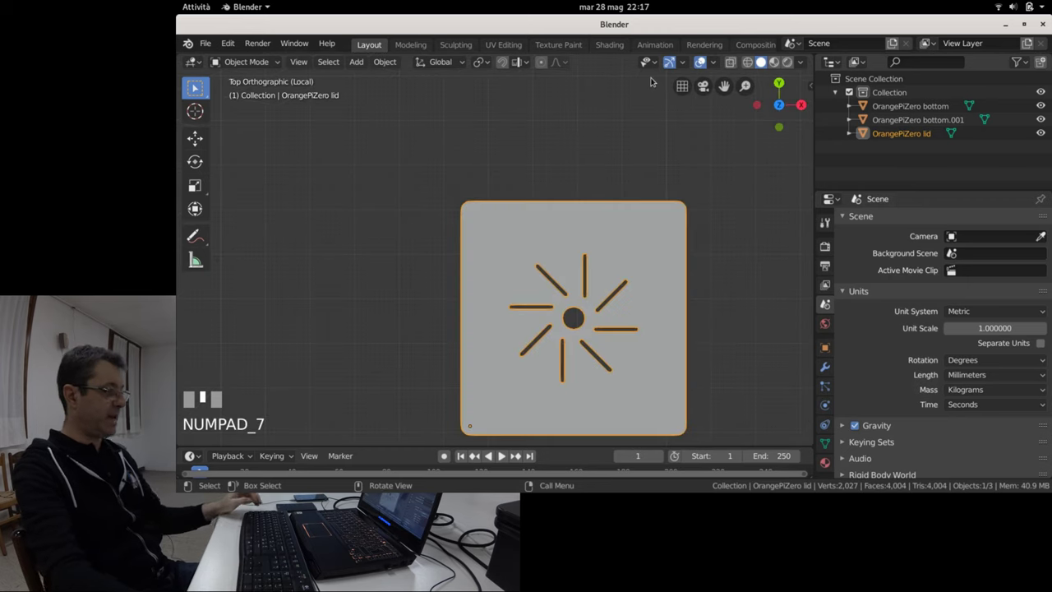
scroll(up, 3)
key(z)
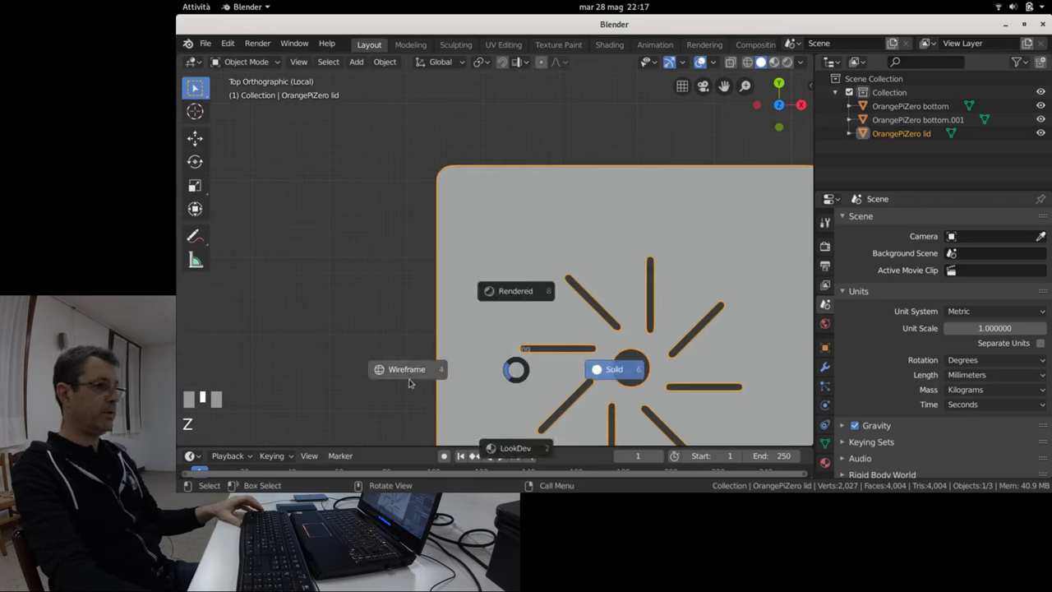
scroll(up, 3)
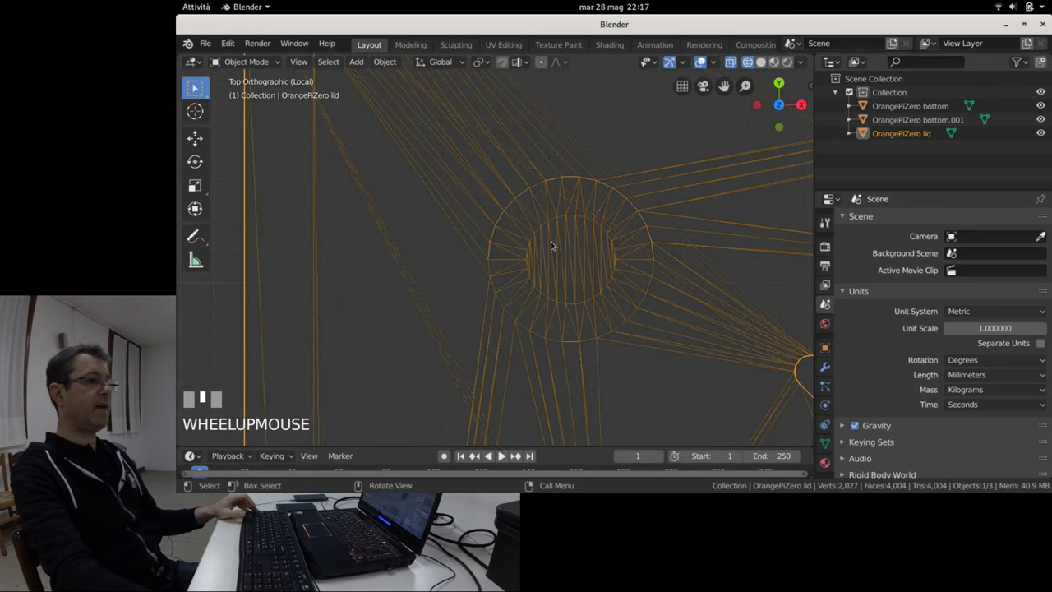
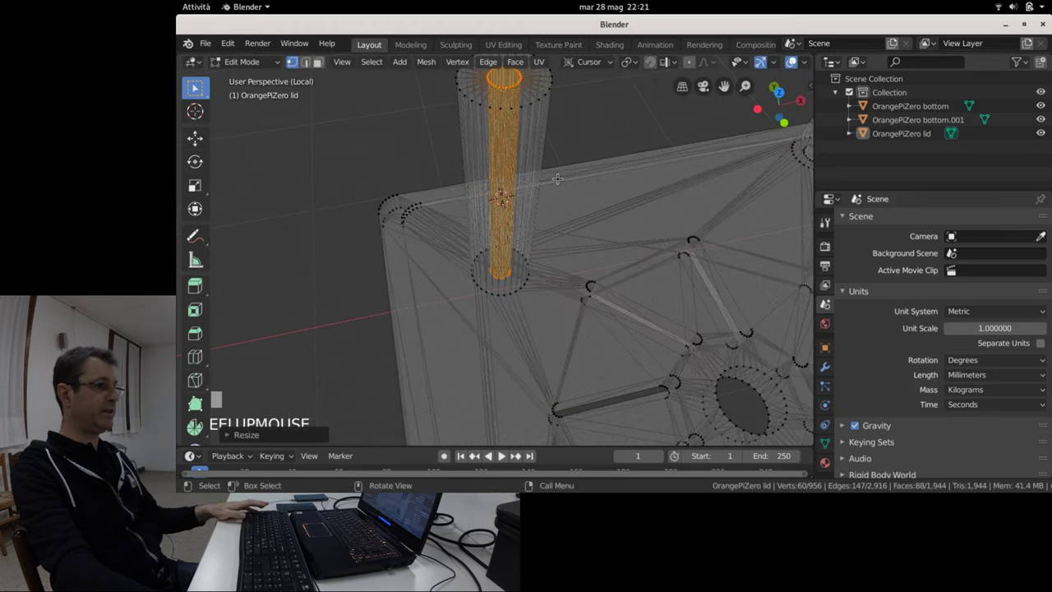
Return the lid to object mode with solid shading and inspect it from the side.
key(Tab)
scroll(down, 3)
key(z)
key(KP_6)
scroll(up, 3)
scroll(down, 3)
drag(652, 262, 619, 234)
scroll(down, 3)
scroll(up, 3)
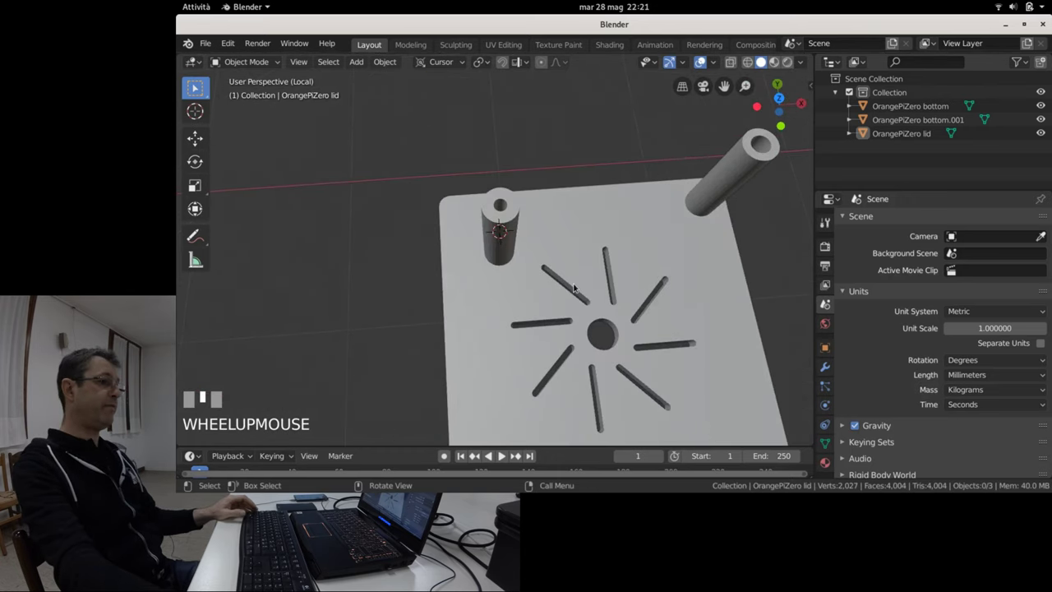
scroll(down, 3)
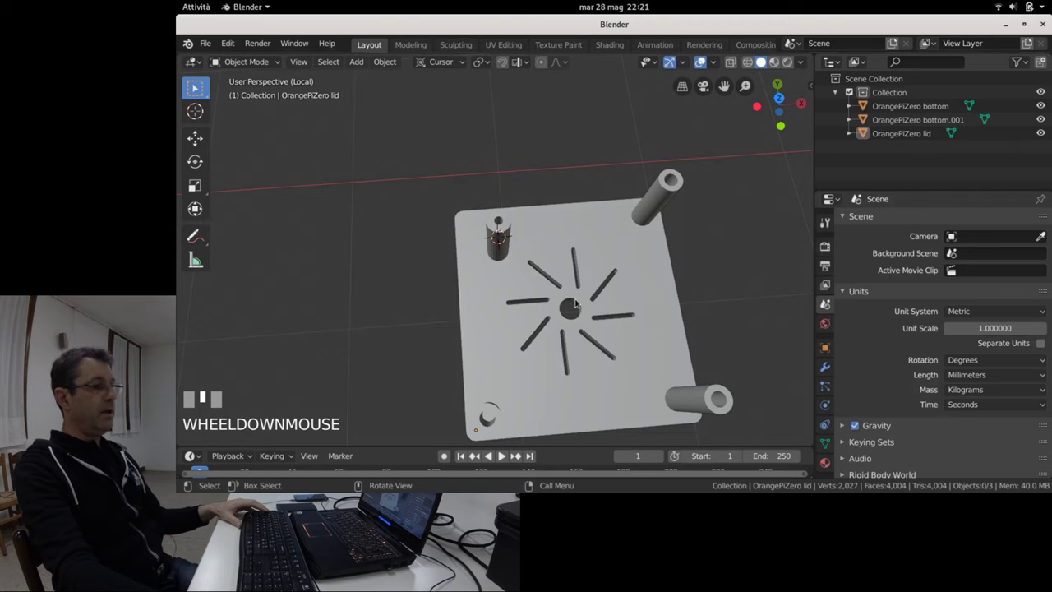
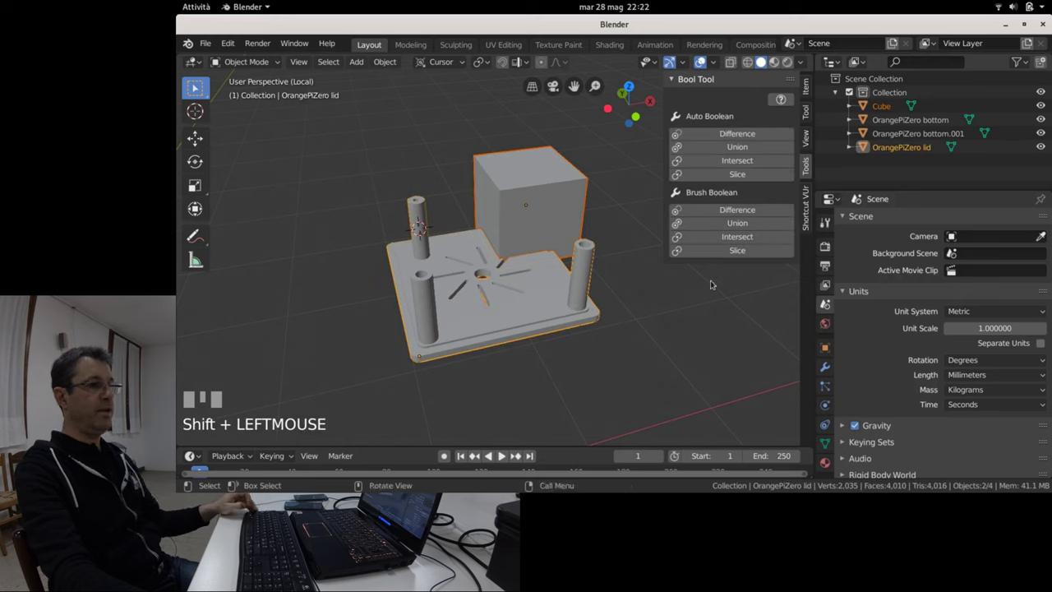
Subtract the cube from the lid's corner with Bool Tool Brush Difference.
click(721, 207)
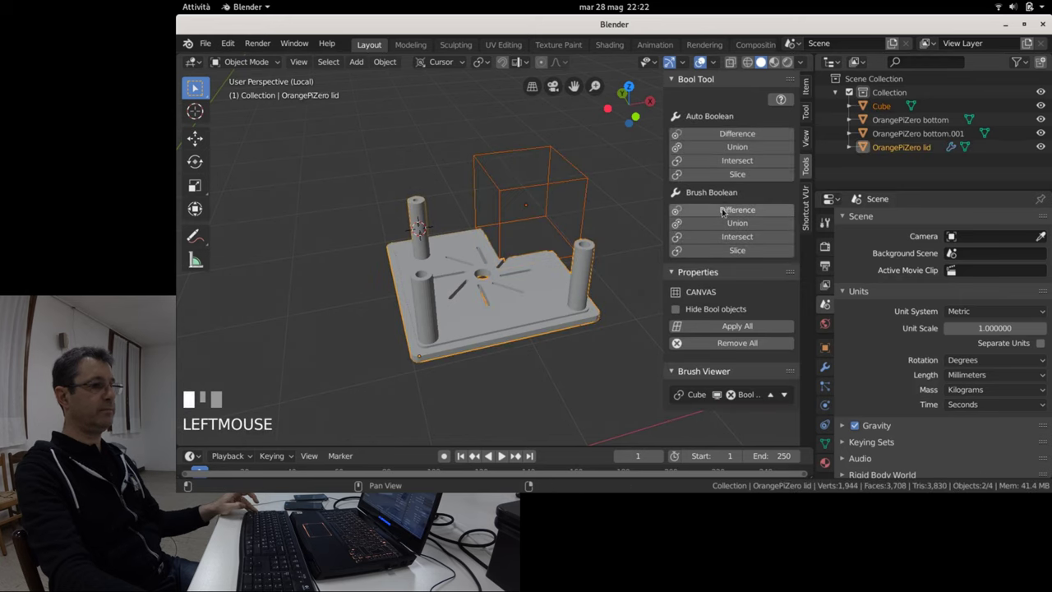
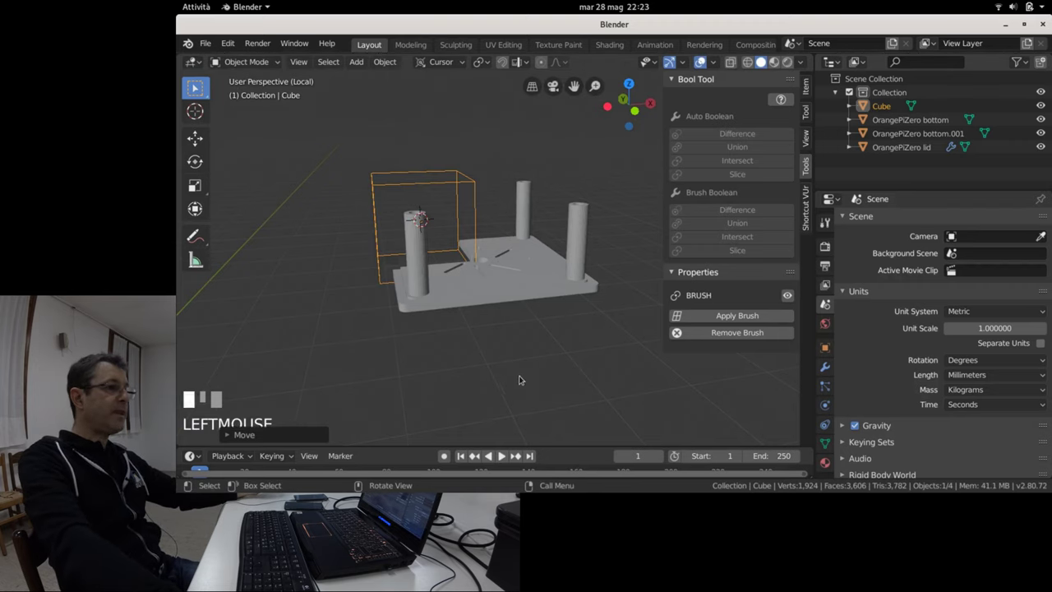
Undo the brush boolean so the lid is whole and the cube solid again.
drag(548, 311, 590, 308)
scroll(up, 3)
scroll(down, 3)
key(ctrl+z)
drag(590, 308, 580, 301)
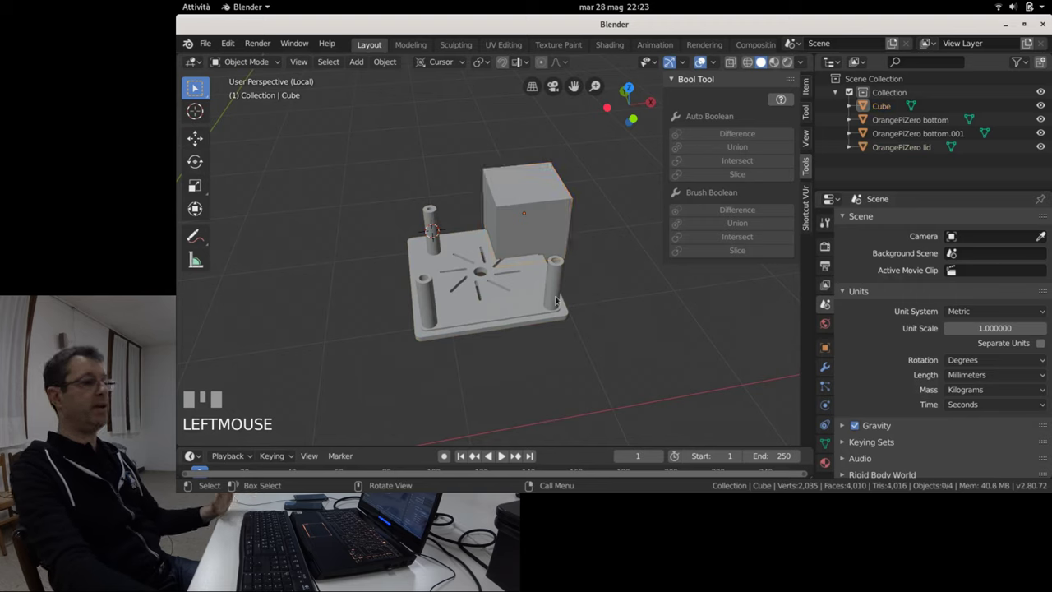
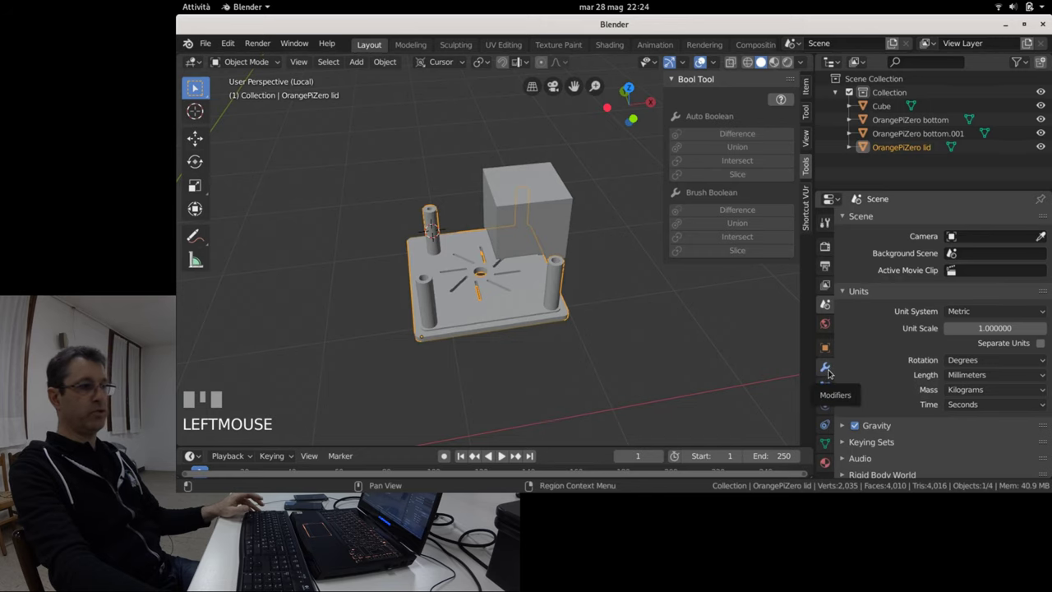
Add a Boolean Difference modifier to the lid with the cube as its object.
click(827, 369)
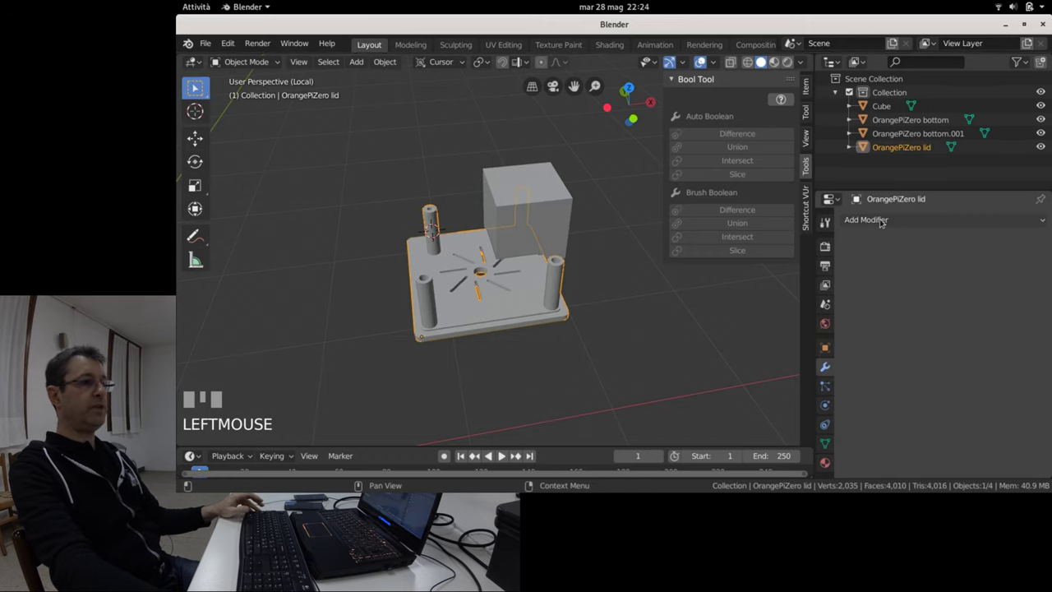
drag(878, 219, 899, 291)
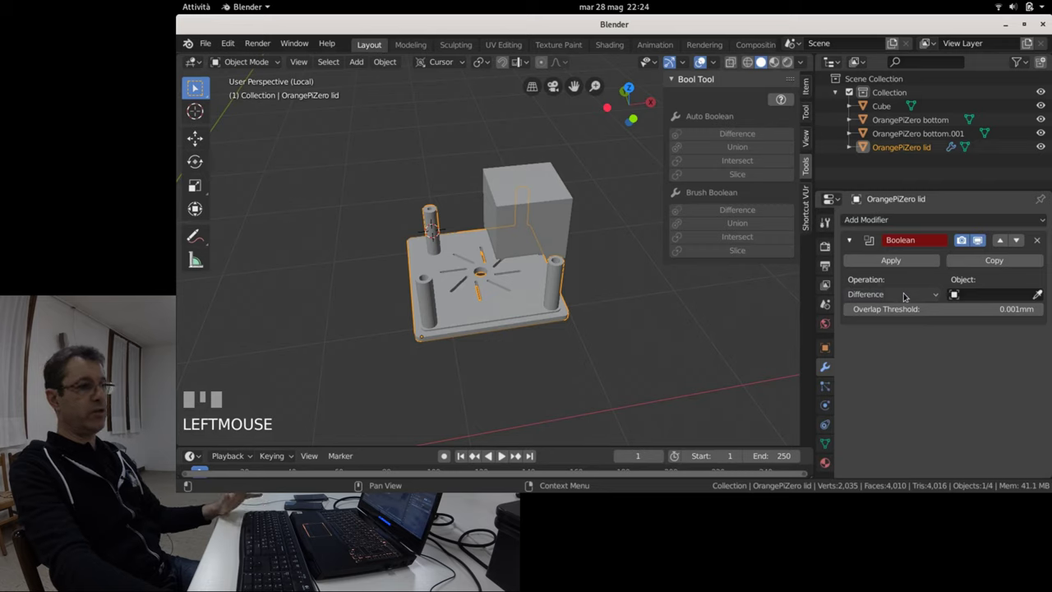
drag(966, 296, 980, 282)
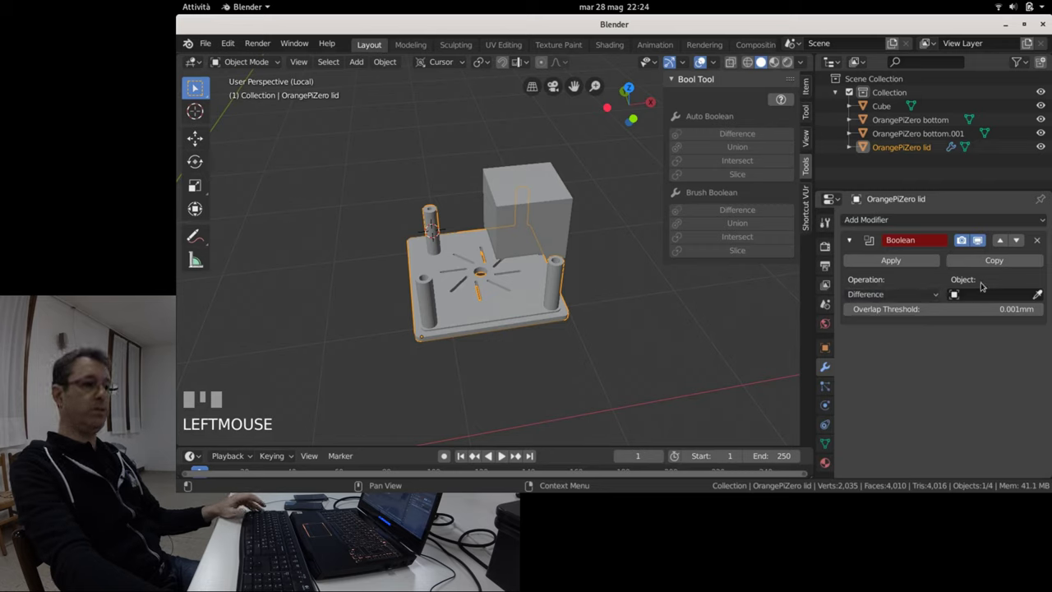
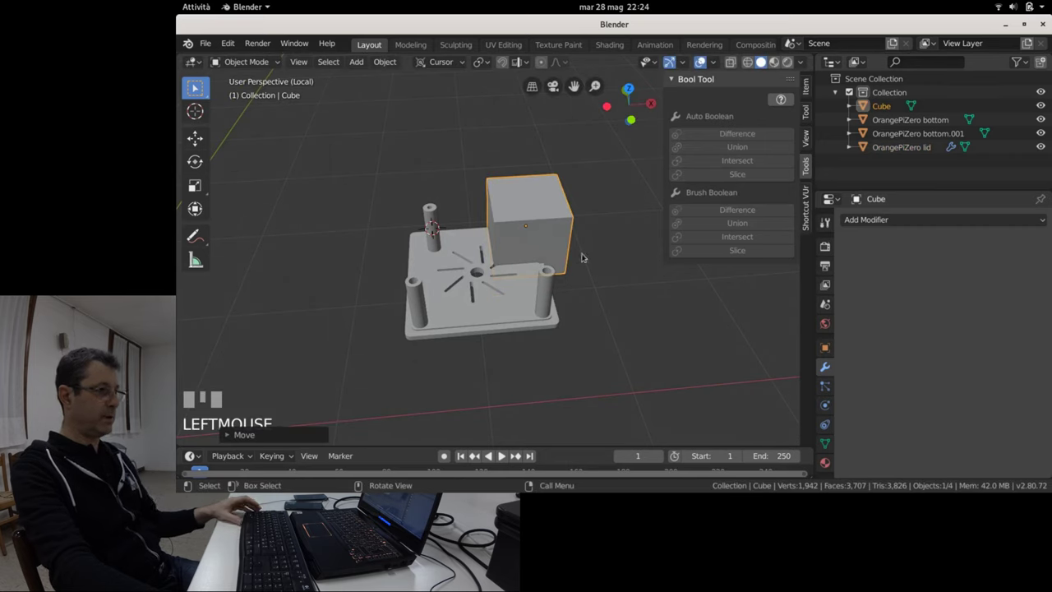
Hide and unhide the cube over the lid's corner, inspect it closer, then undo the last change.
drag(597, 259, 558, 241)
click(555, 238)
key(h)
key(alt+h)
click(610, 304)
scroll(down, 3)
drag(601, 292, 611, 290)
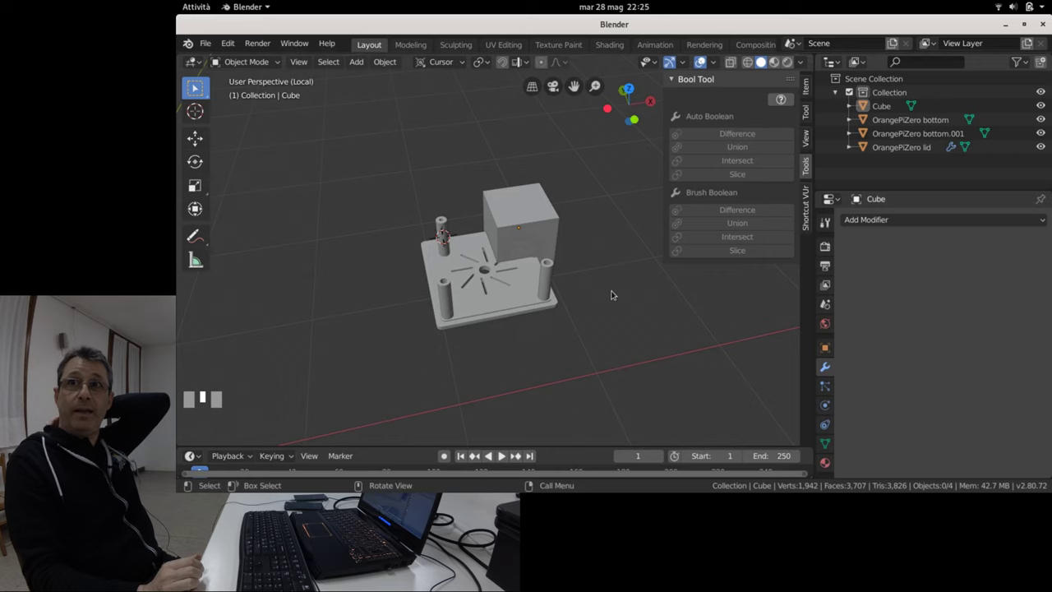
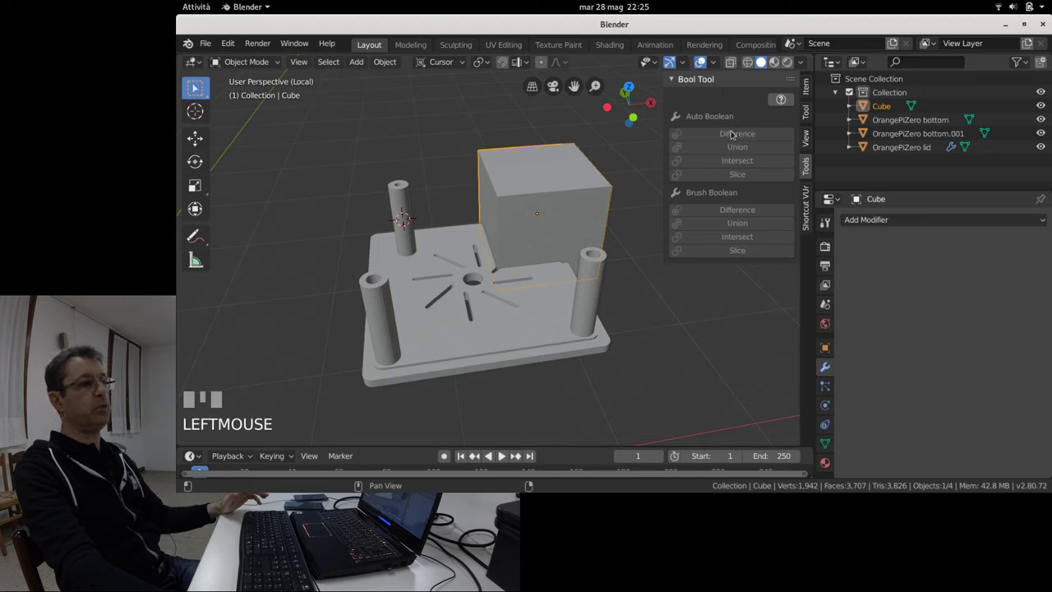
key(ctrl+z)
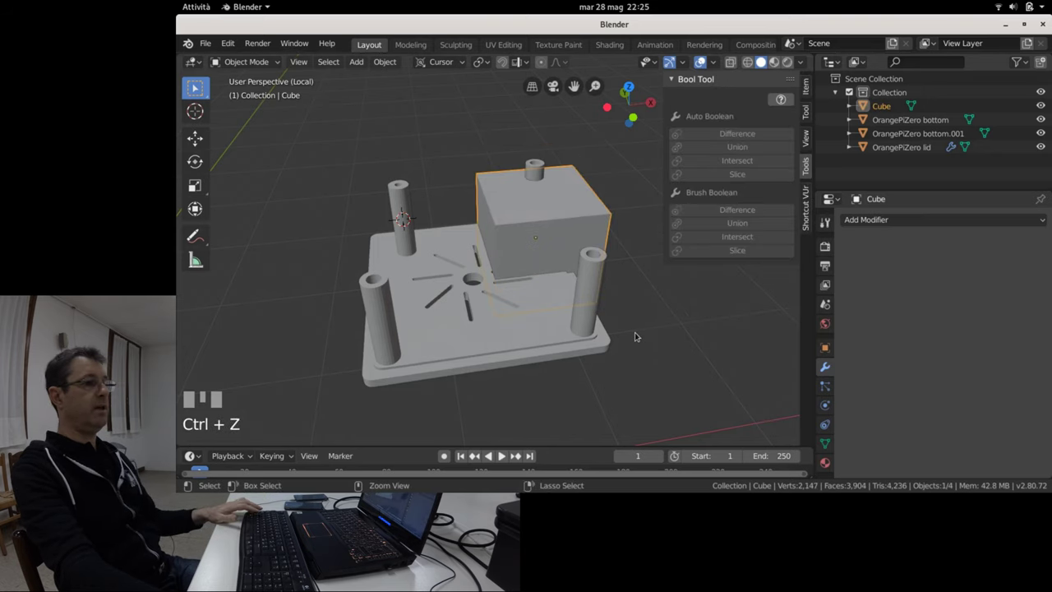
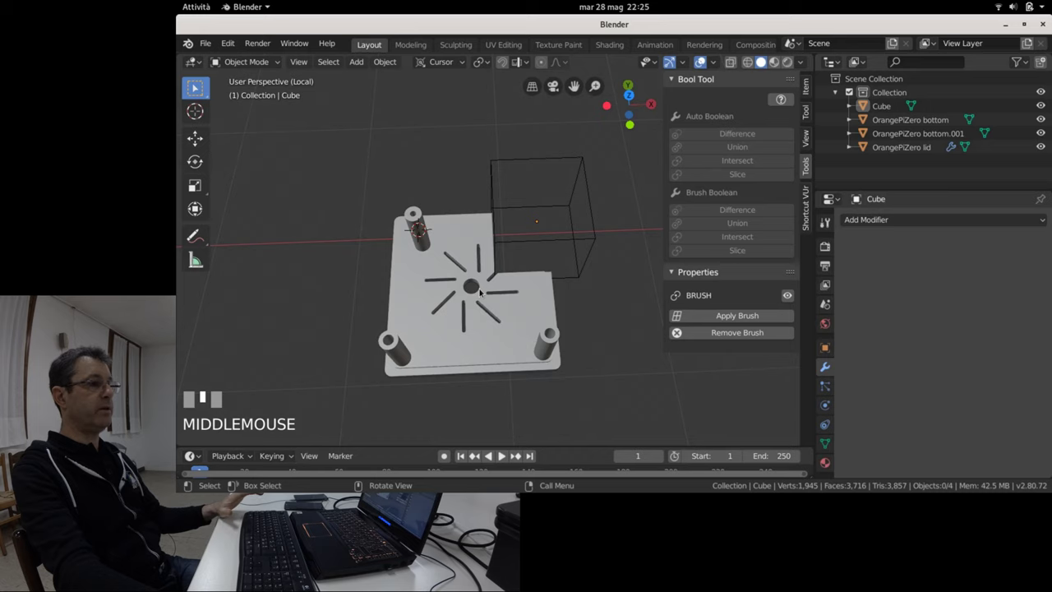
scroll(down, 3)
key(KP_7)
scroll(up, 3)
scroll(down, 3)
scroll(up, 3)
scroll(down, 3)
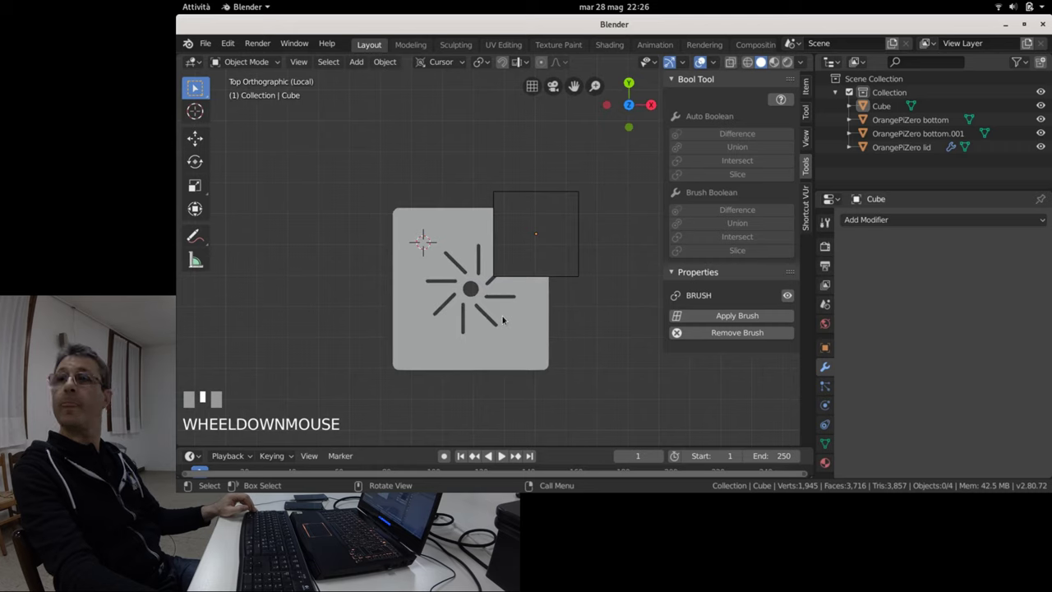
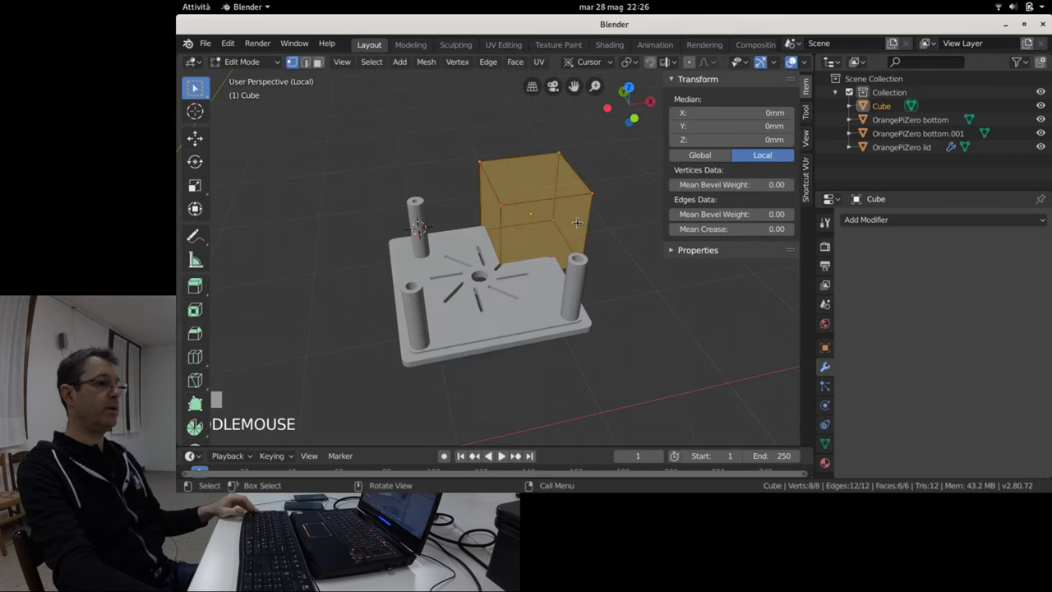
Rotate the view to look at the cube and lid from the left.
scroll(up, 3)
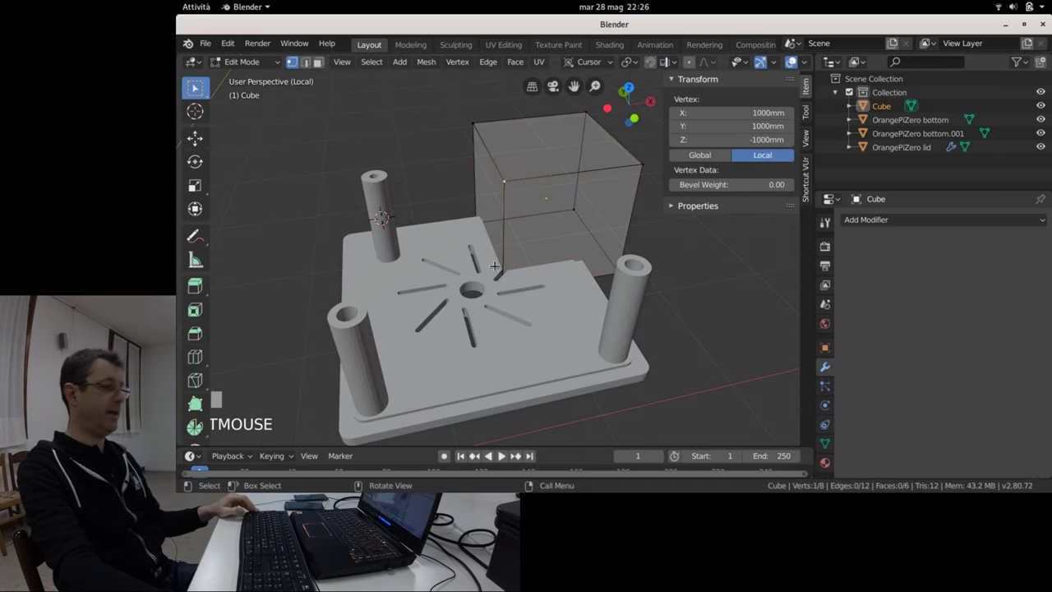
key(KP_4)
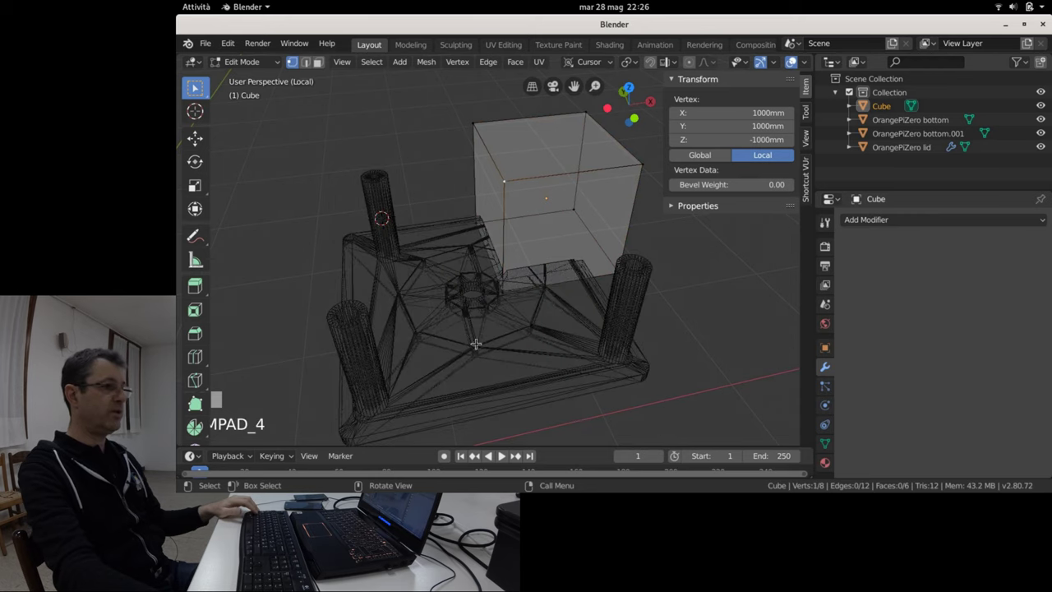
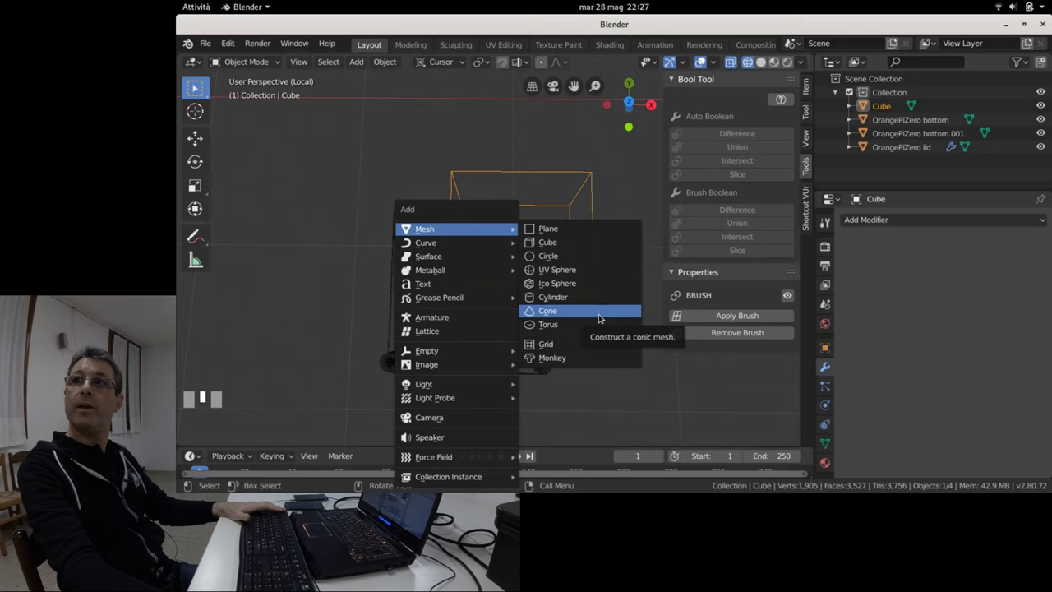
key(Escape)
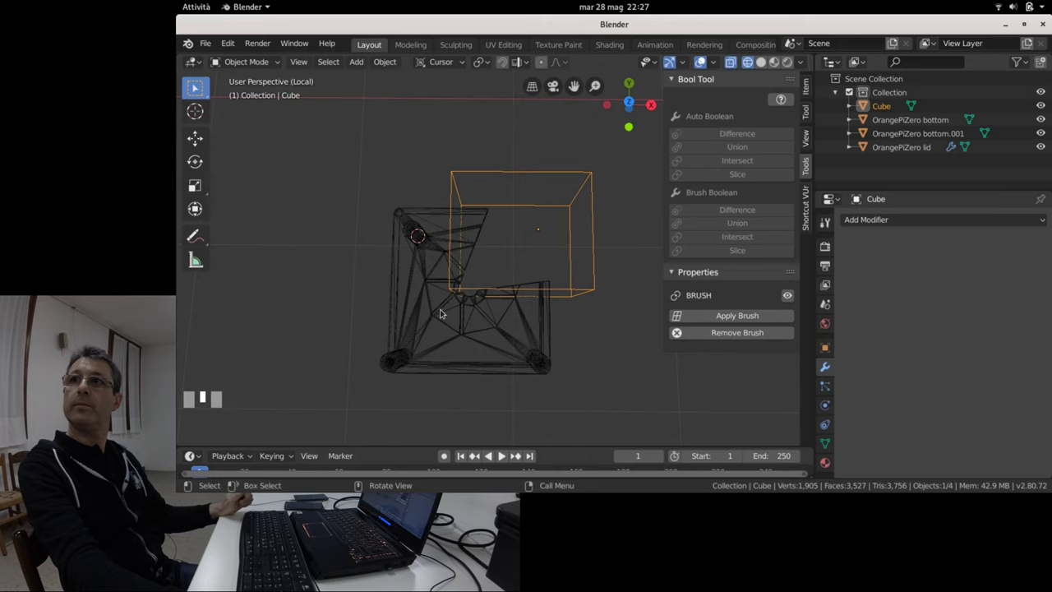
scroll(down, 3)
scroll(up, 3)
scroll(down, 3)
key(shift+a)
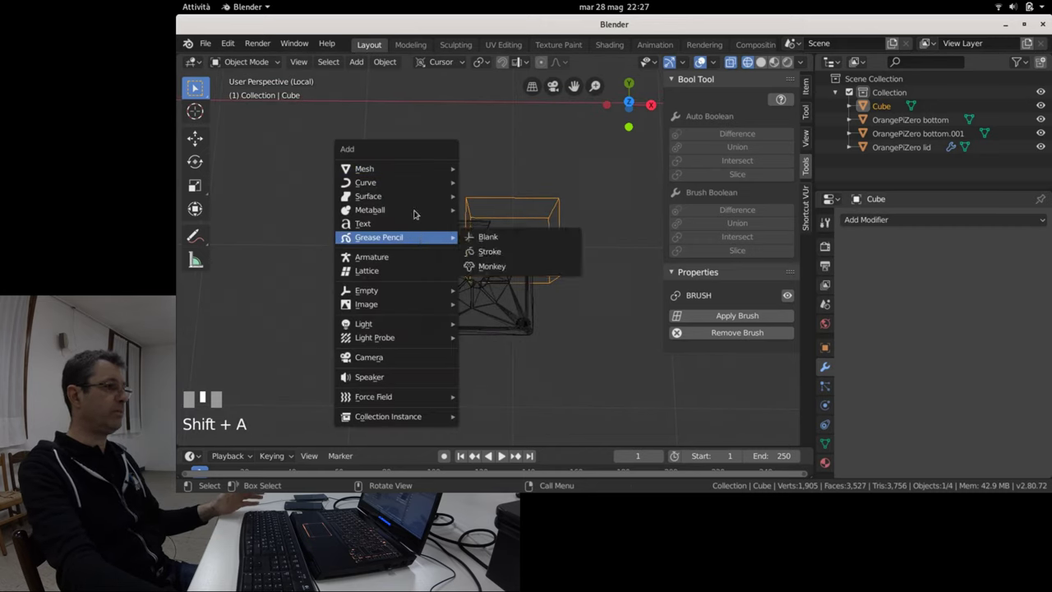
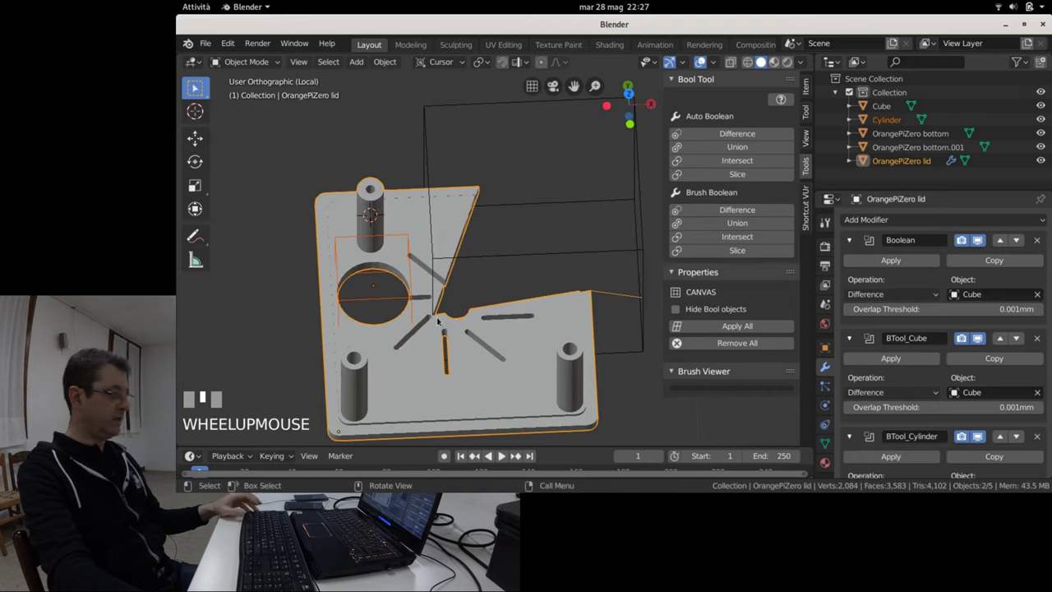
Zoom in on the cylinder cutting a round hole through the lid.
scroll(up, 3)
Scale the cylinder cutter down to about a 7 mm hole and view the lid from above.
click(396, 297)
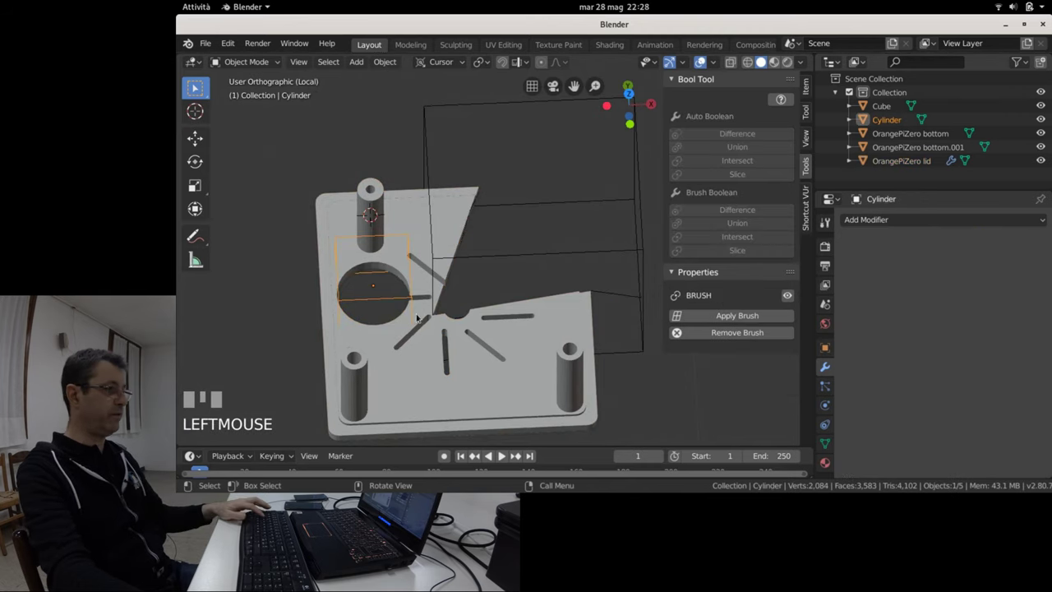
key(s)
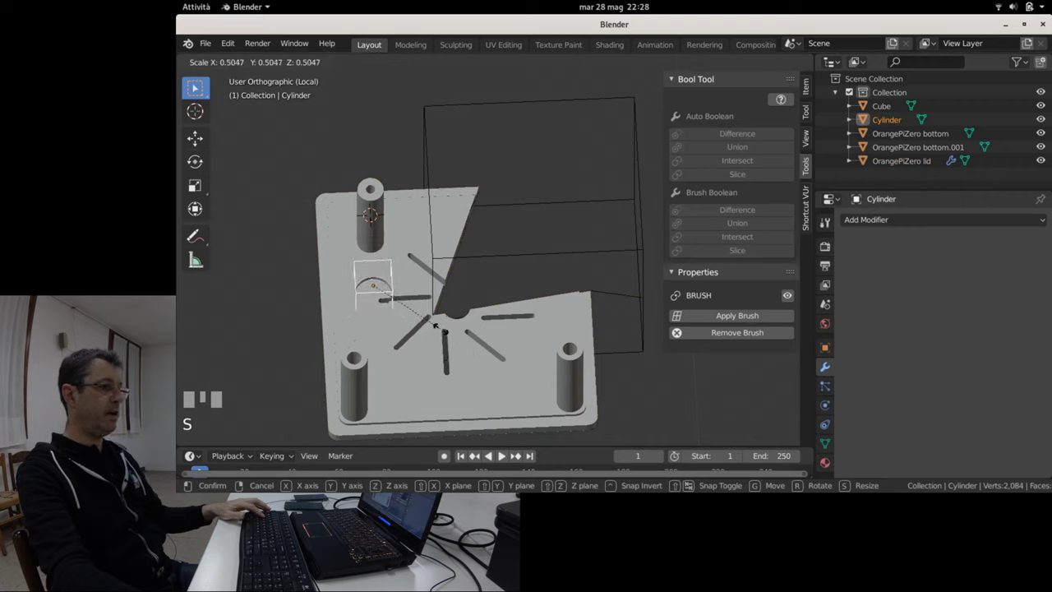
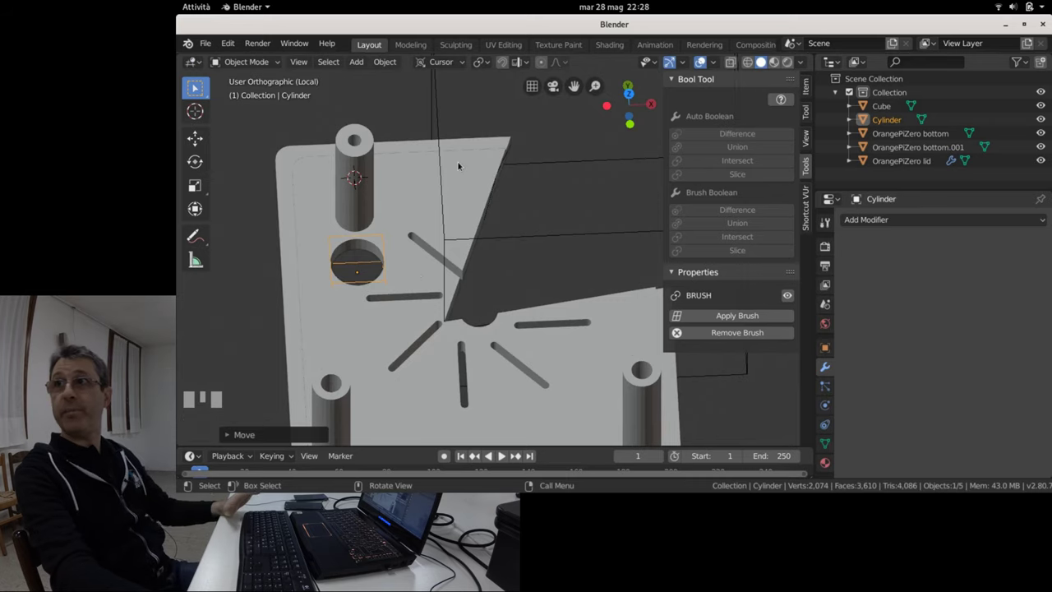
key(KP_7)
Show the cylinder cutter's dimensions in the Item panel, ready to enter 6 × 11.8 × 20 mm.
click(804, 85)
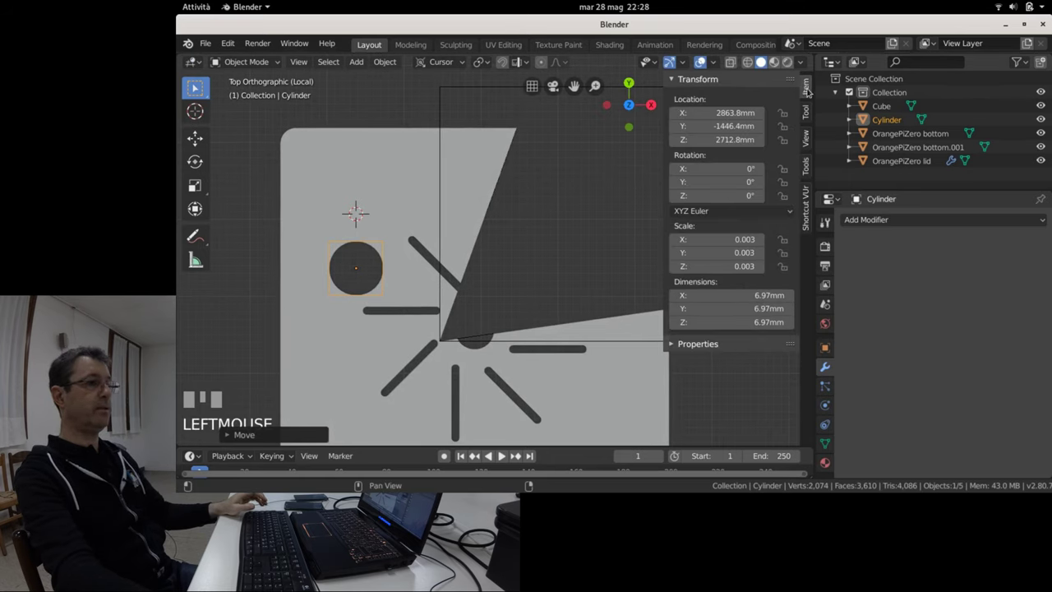
click(807, 88)
click(807, 88)
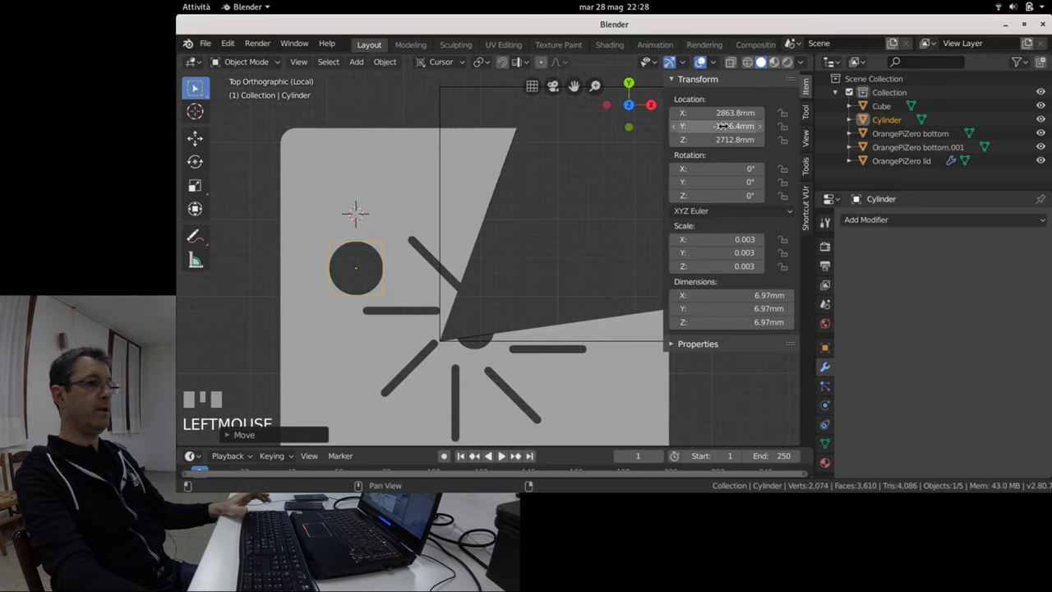
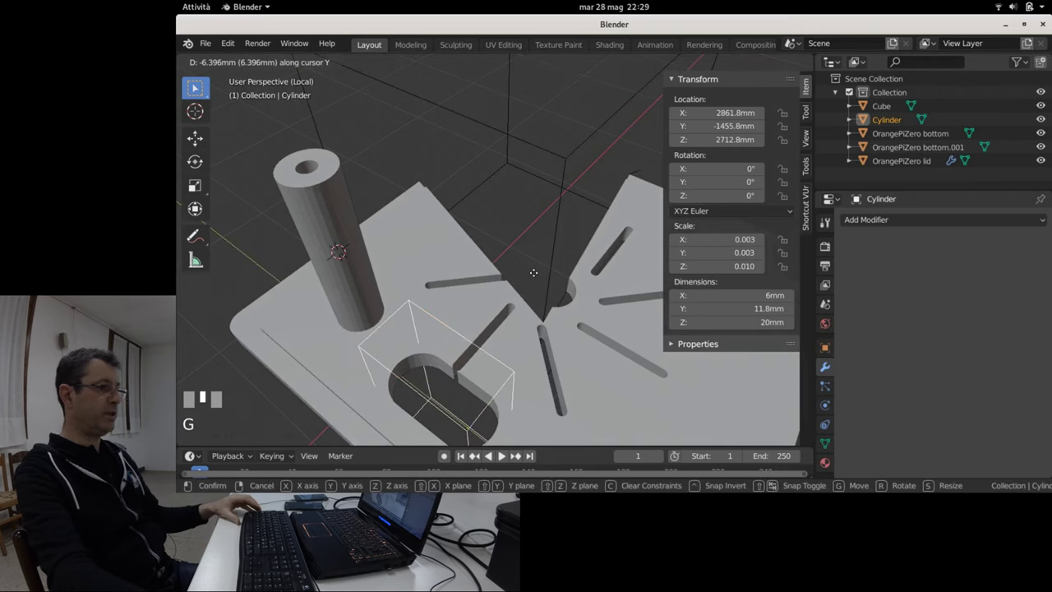
Constrain the cylinder cutter's move to one axis and confirm its shifted position on the lid.
middle_click(533, 270)
click(532, 270)
scroll(down, 3)
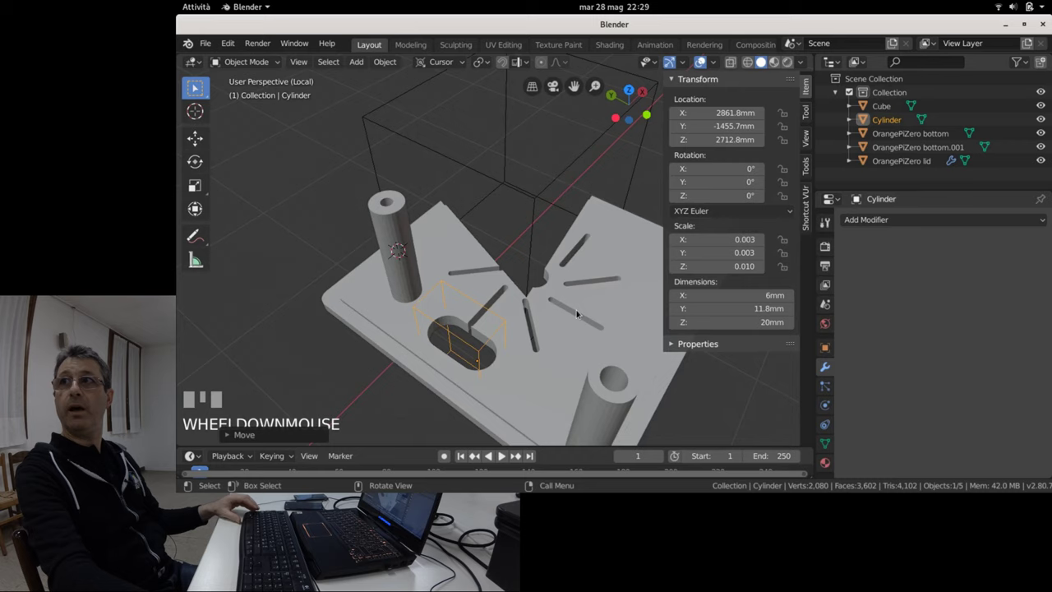
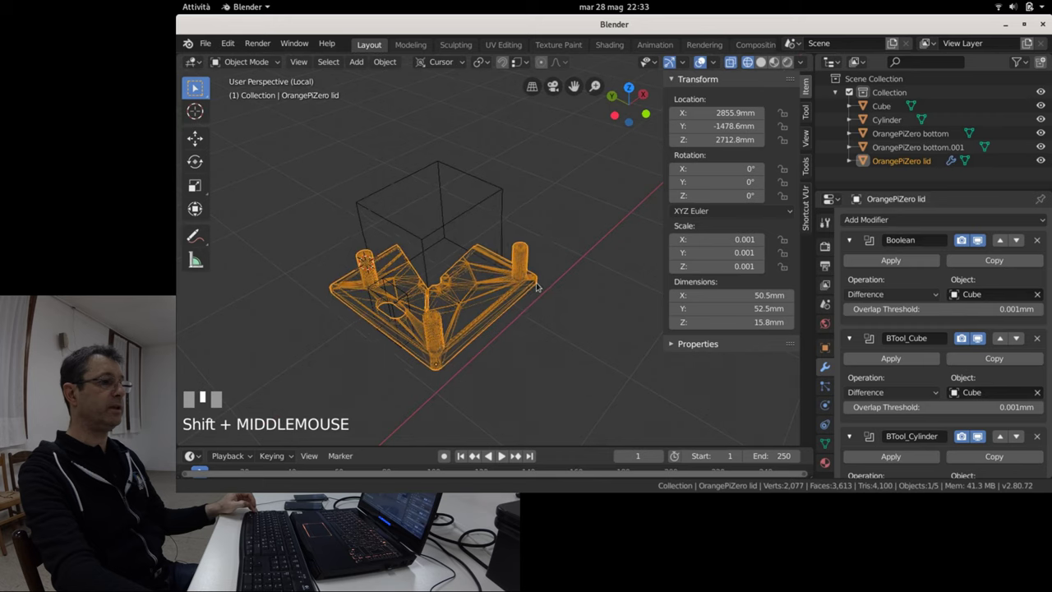
Orbit and zoom around the lid to inspect its cuts, then deselect everything in the viewport.
scroll(up, 3)
scroll(down, 3)
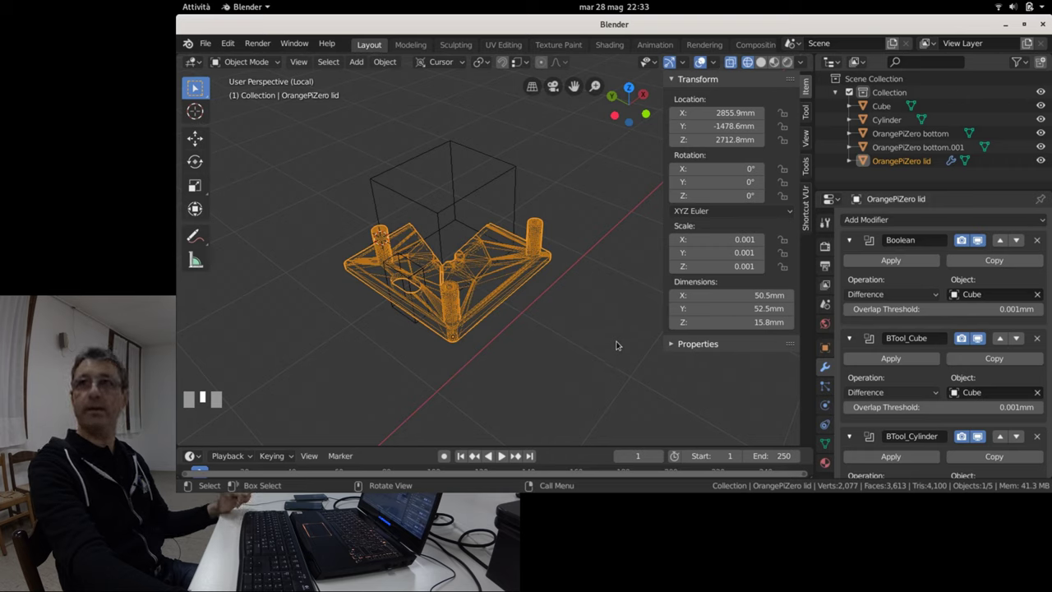
drag(604, 355, 594, 392)
scroll(up, 3)
scroll(down, 3)
scroll(up, 3)
scroll(down, 3)
scroll(up, 3)
scroll(down, 3)
scroll(up, 3)
click(594, 392)
scroll(down, 3)
Start replacing the unsaved lid scene via the open-file shortcut (Ctrl+O).
key(ctrl+o)
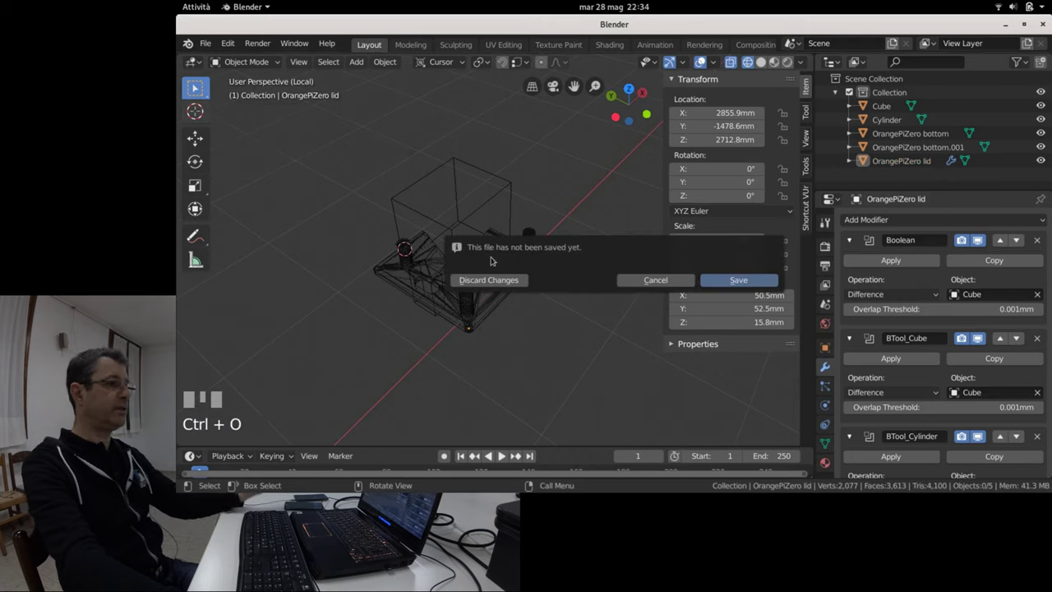
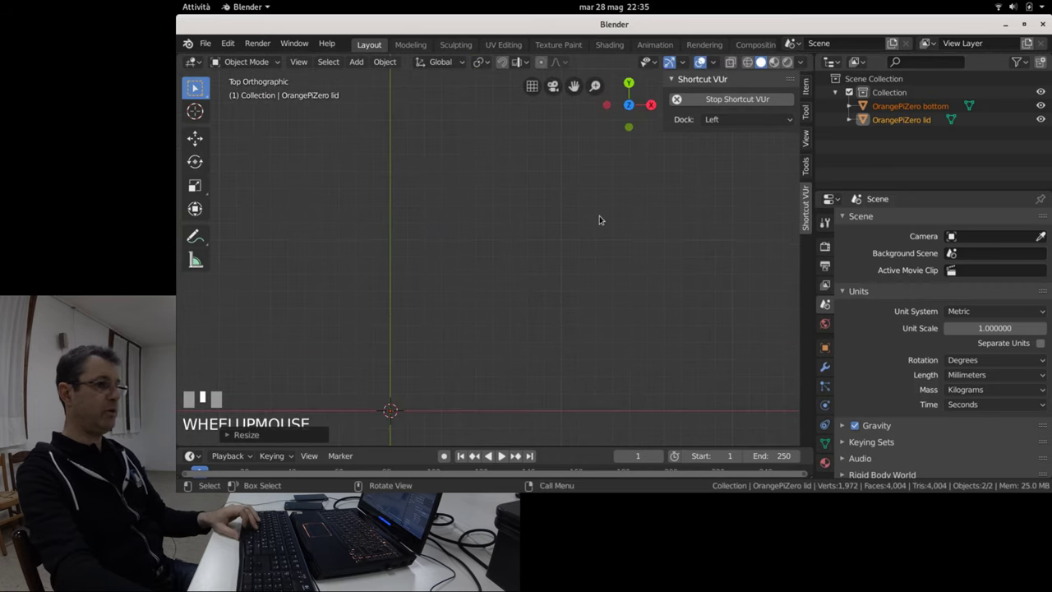
Fit the imported OrangePiZero bottom and lid into view and look at the lid from above.
scroll(down, 3)
scroll(down, 3)
key(Home)
scroll(down, 3)
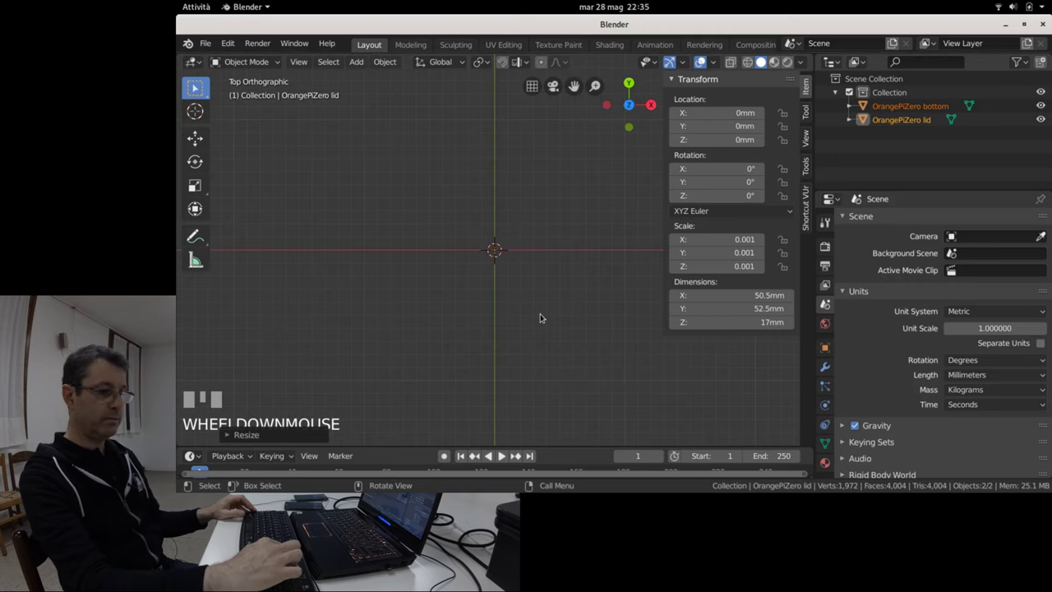
key(Home)
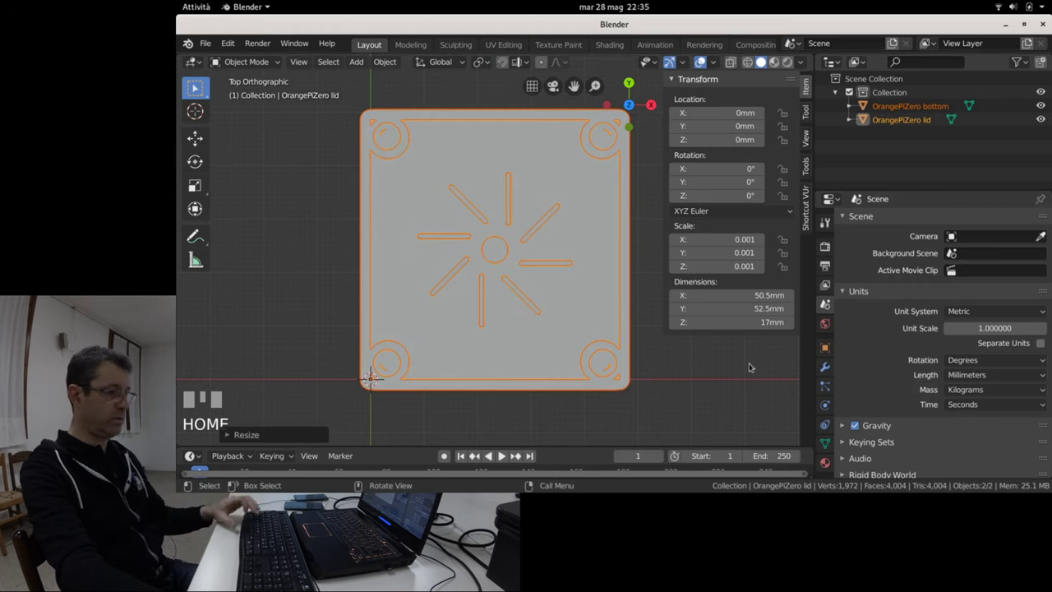
key(n)
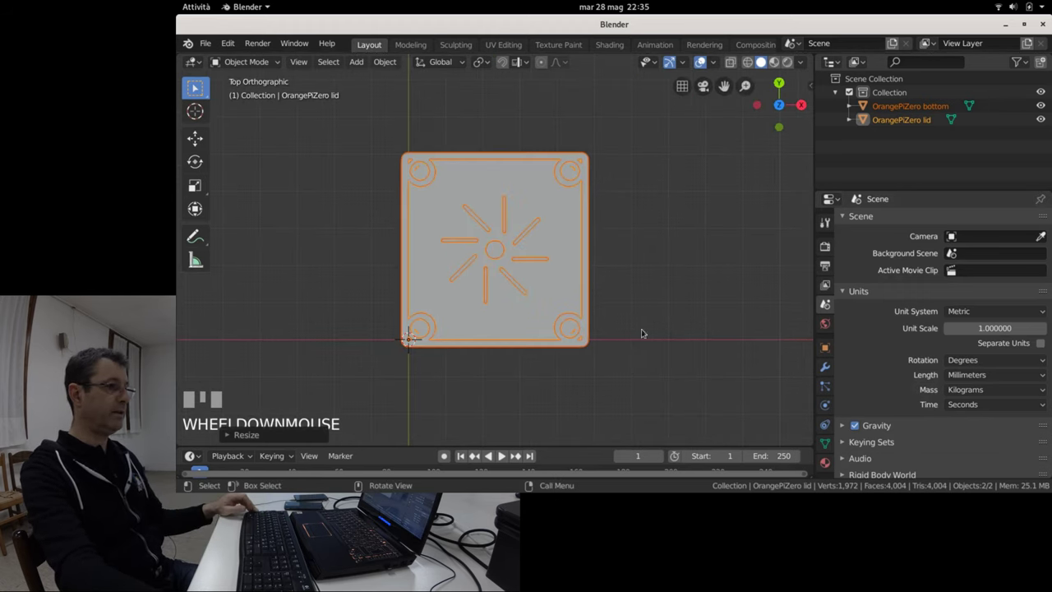
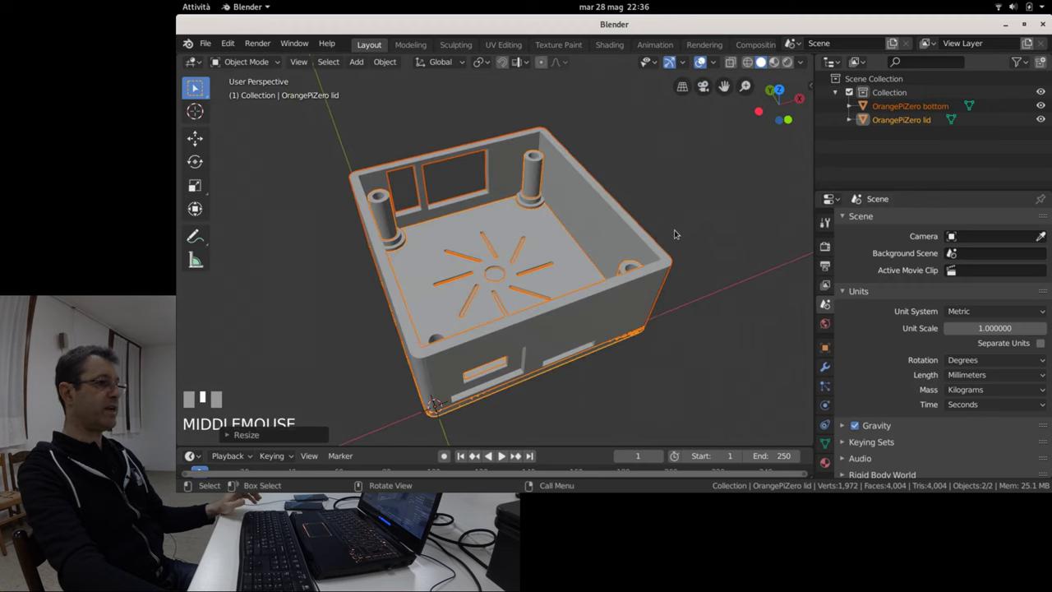
Hide the lid, edit the OrangePiZero bottom's top-rim vertices from the front see-through view, and return to object mode.
click(572, 173)
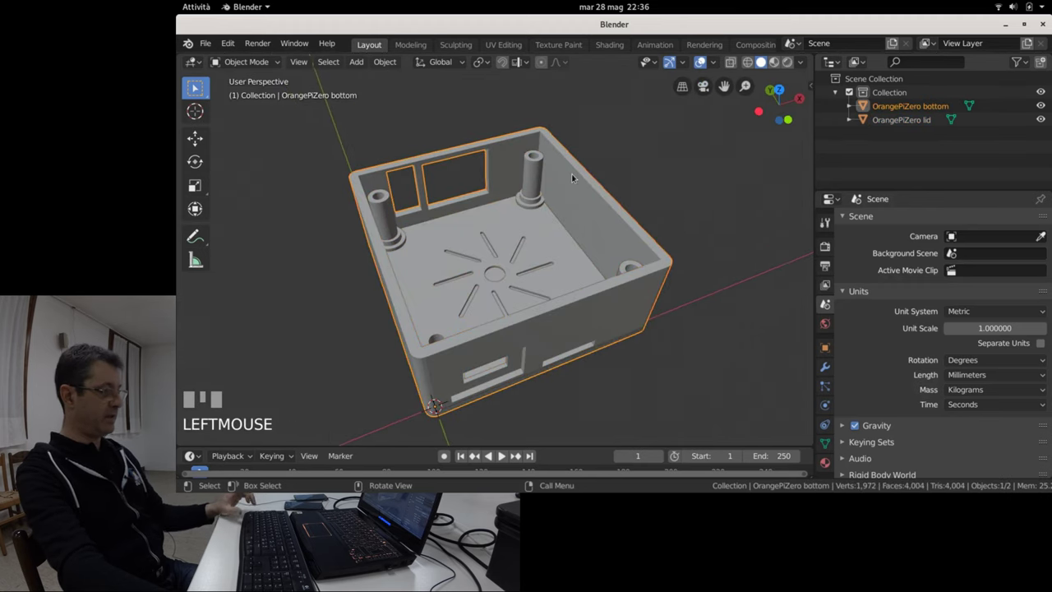
key(shift+h)
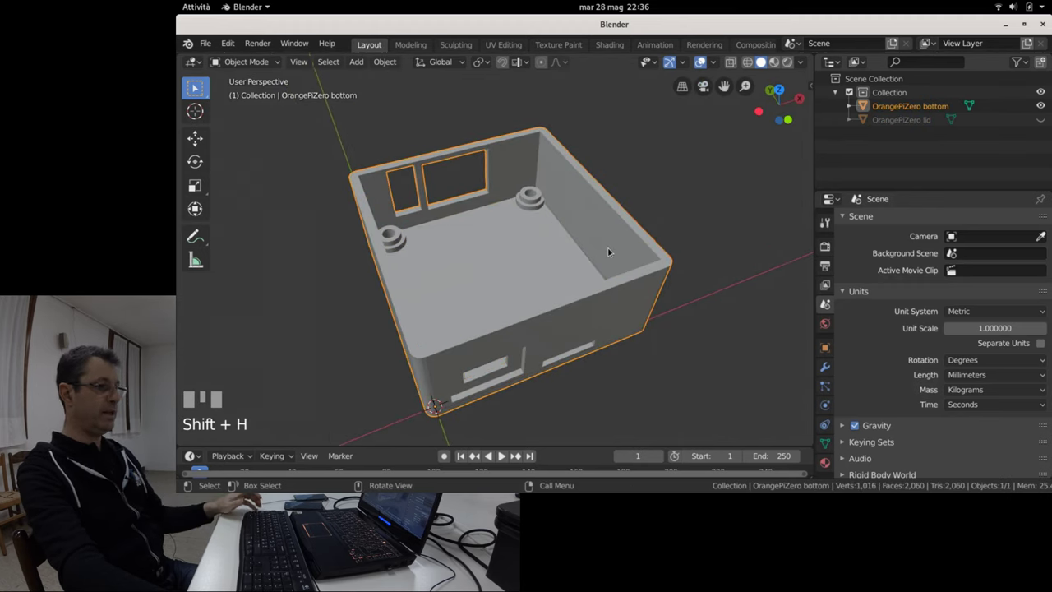
key(KP_1)
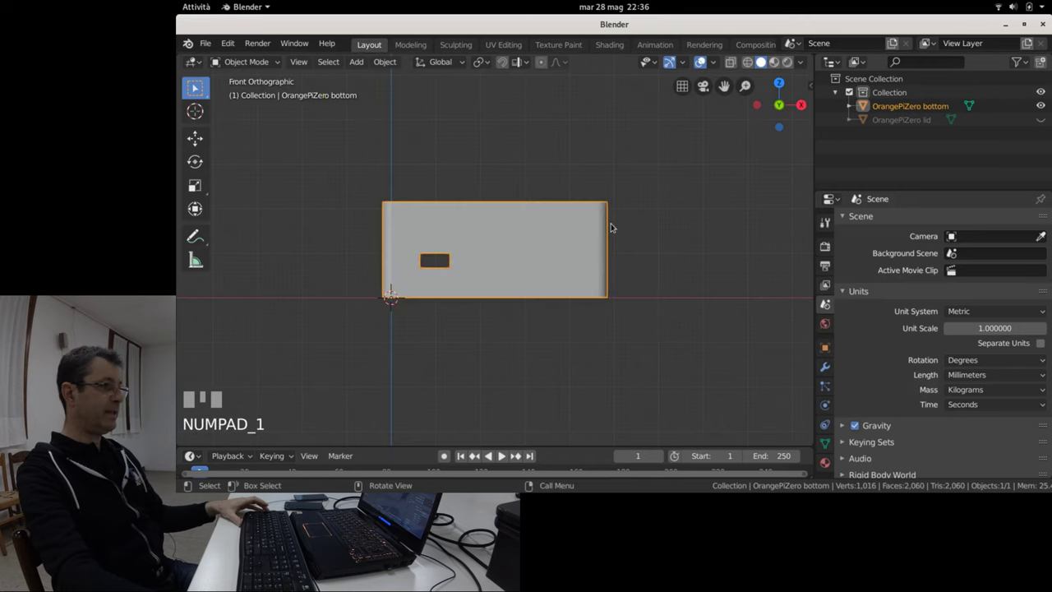
key(a)
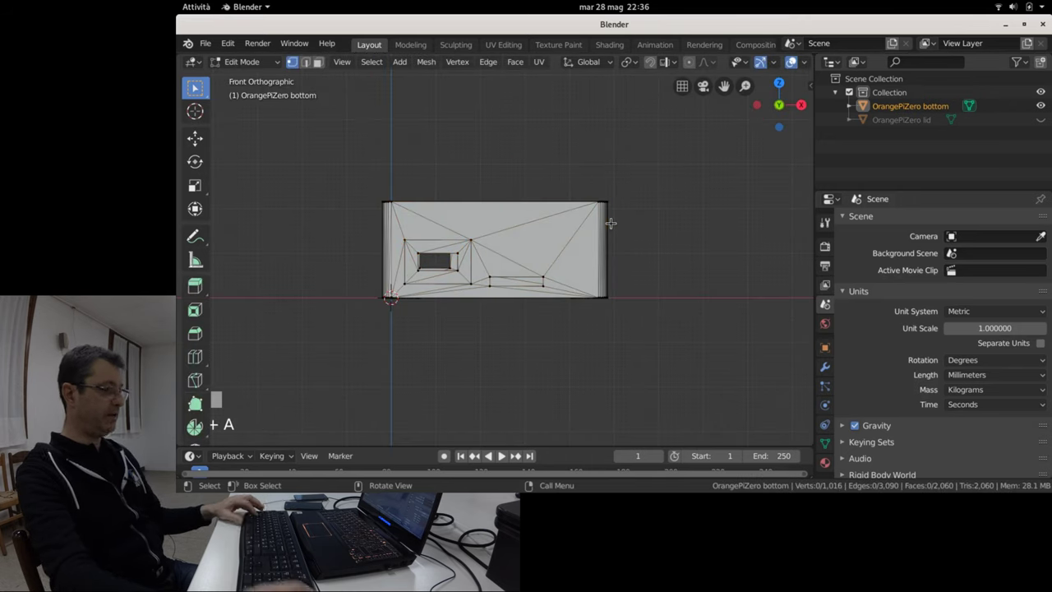
key(KP_4)
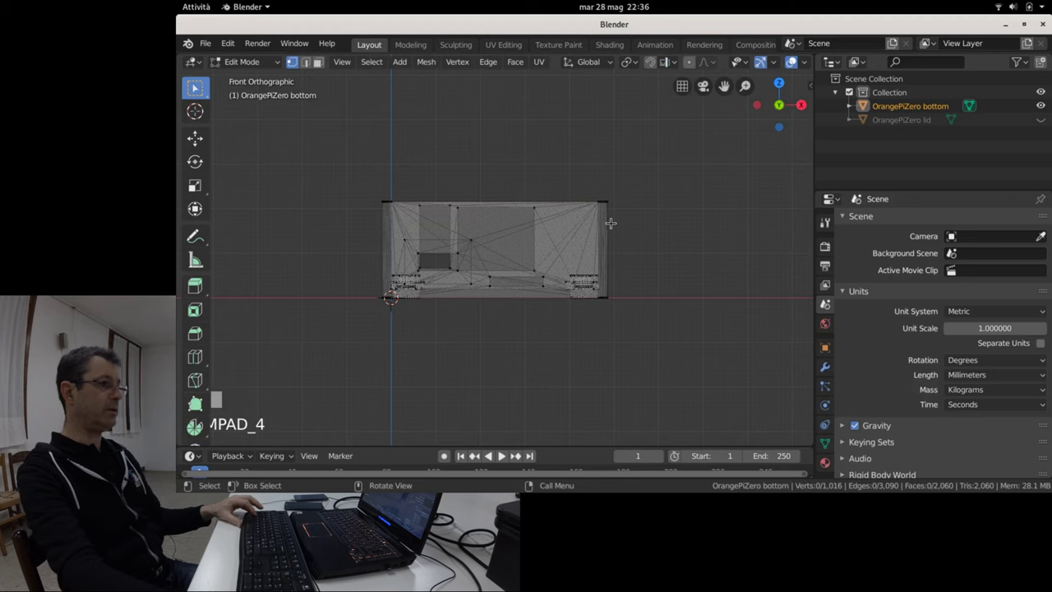
scroll(up, 3)
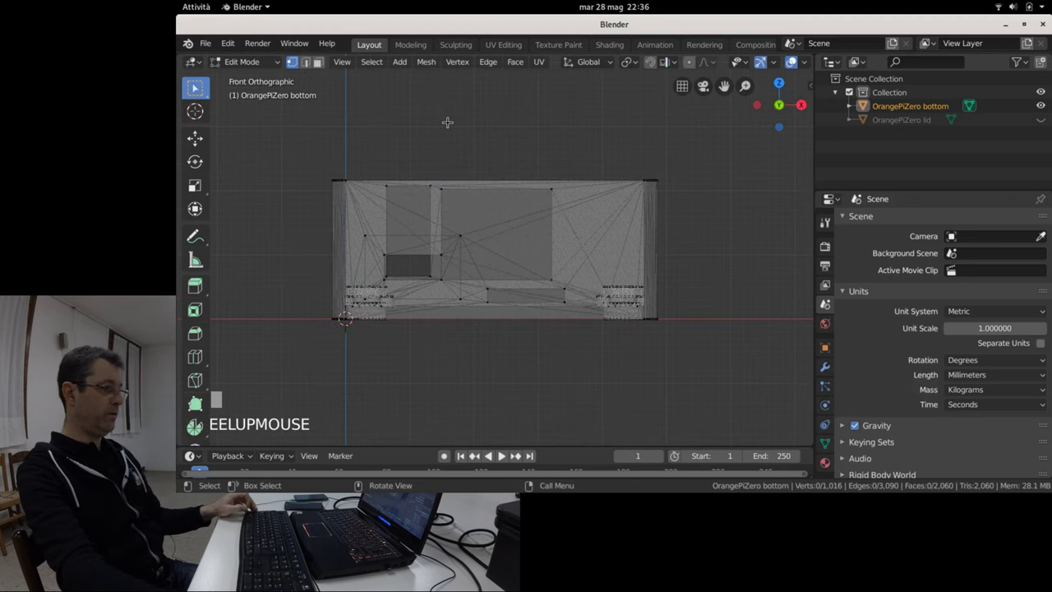
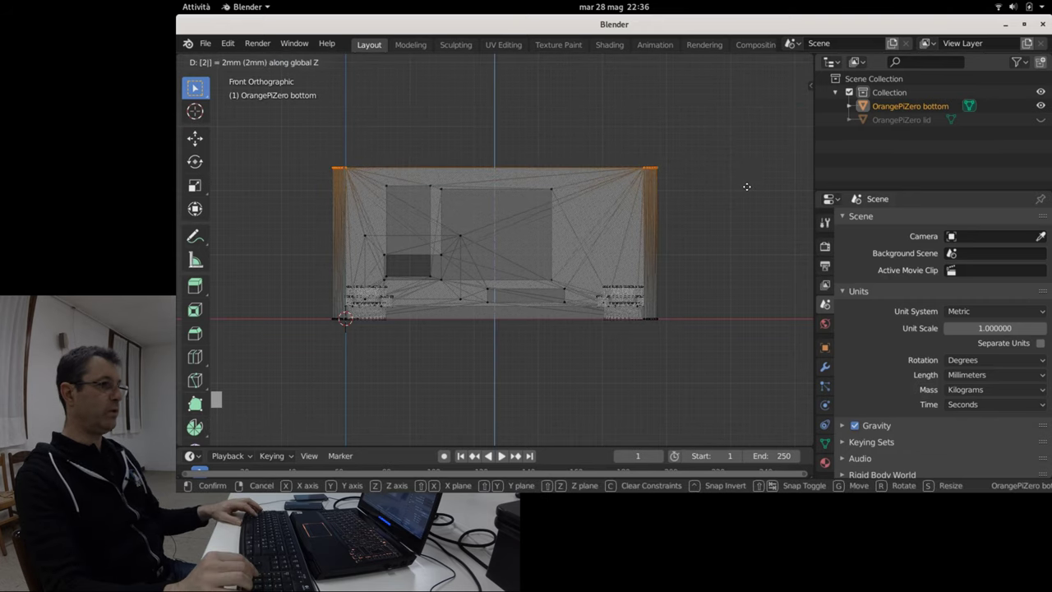
key(Tab)
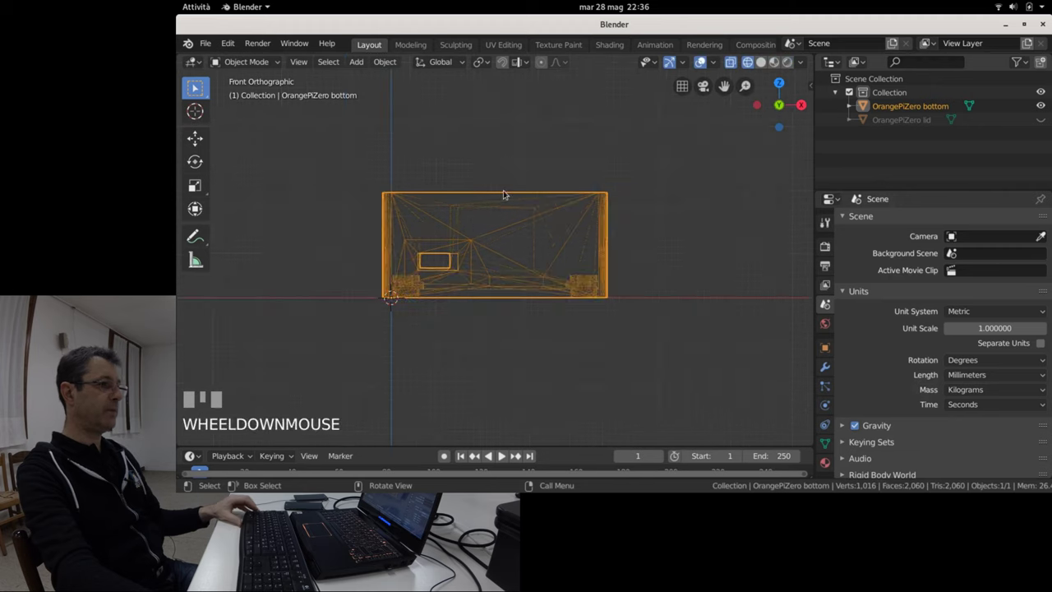
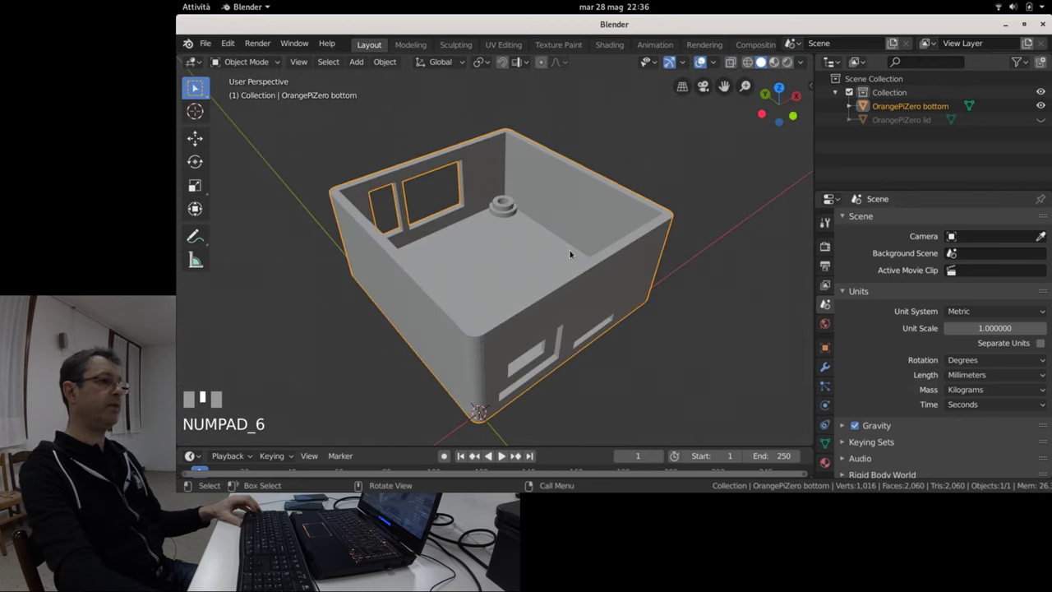
Zoom in on the raised case bottom before adding the cube.
scroll(up, 3)
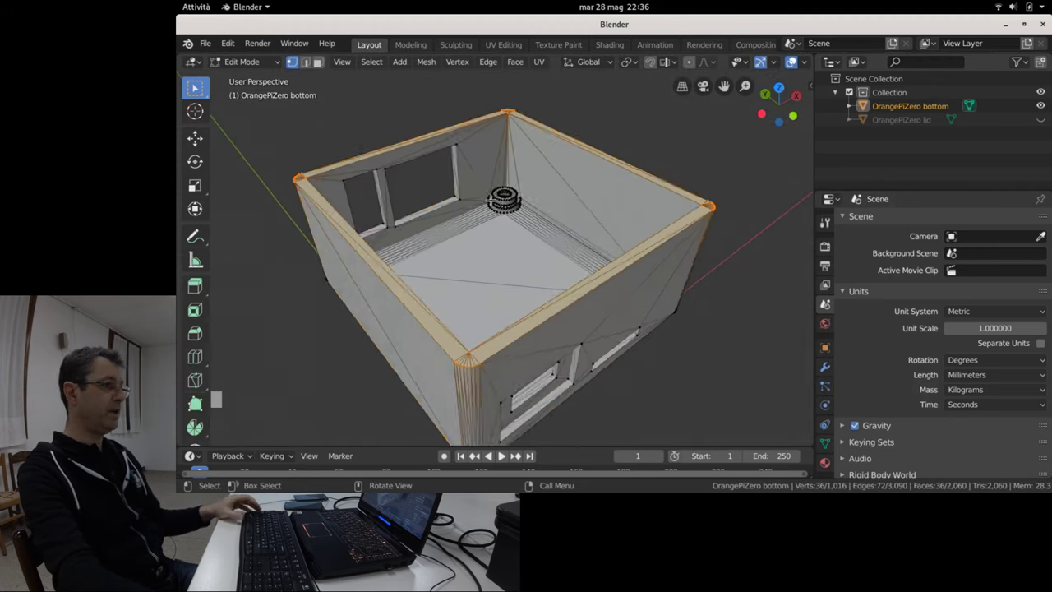
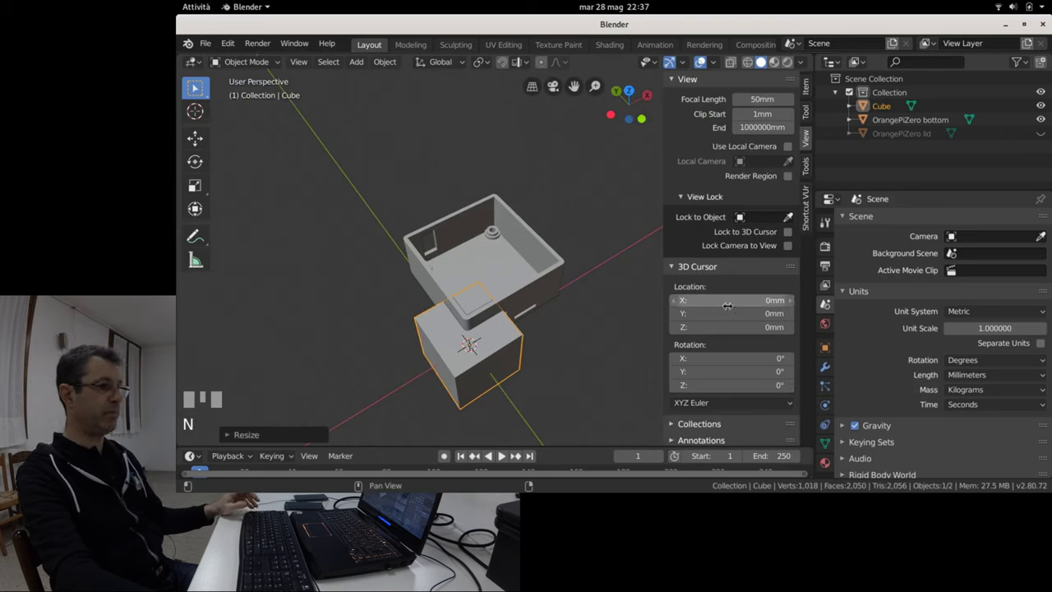
Select the new cube sitting beside the OrangePiZero bottom.
click(487, 349)
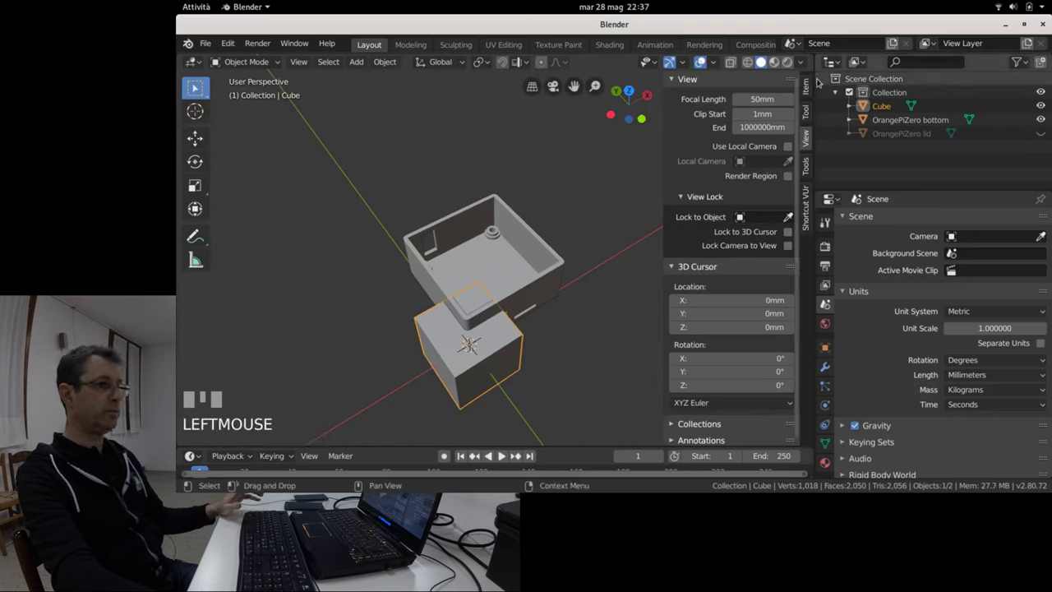
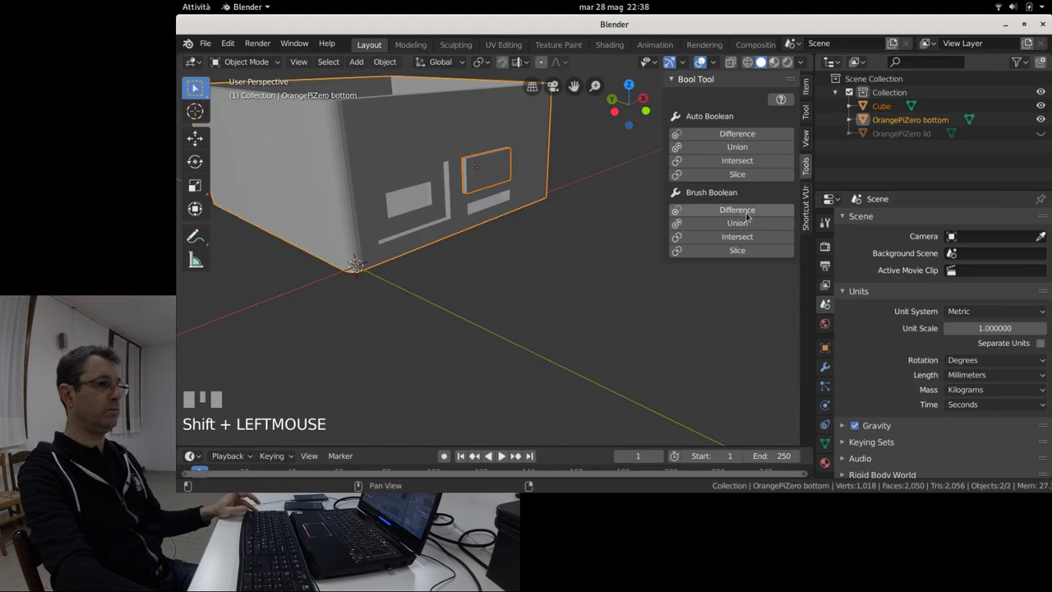
Orbit around the case bottom and leave vertex editing to inspect the cut wall.
drag(547, 244, 757, 212)
drag(757, 211, 558, 252)
scroll(down, 3)
drag(558, 252, 567, 273)
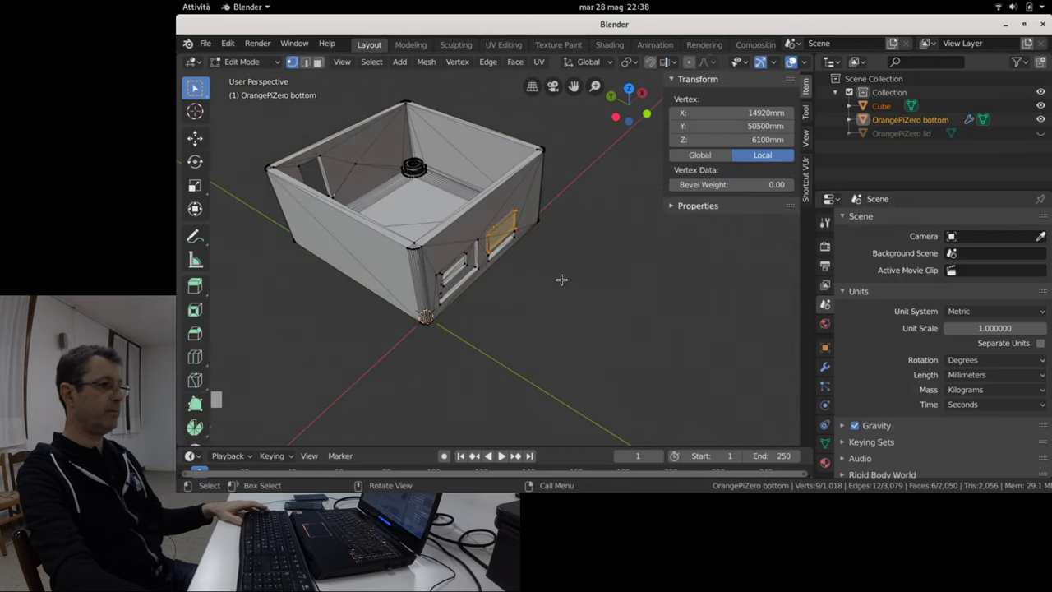
key(Tab)
drag(561, 278, 580, 294)
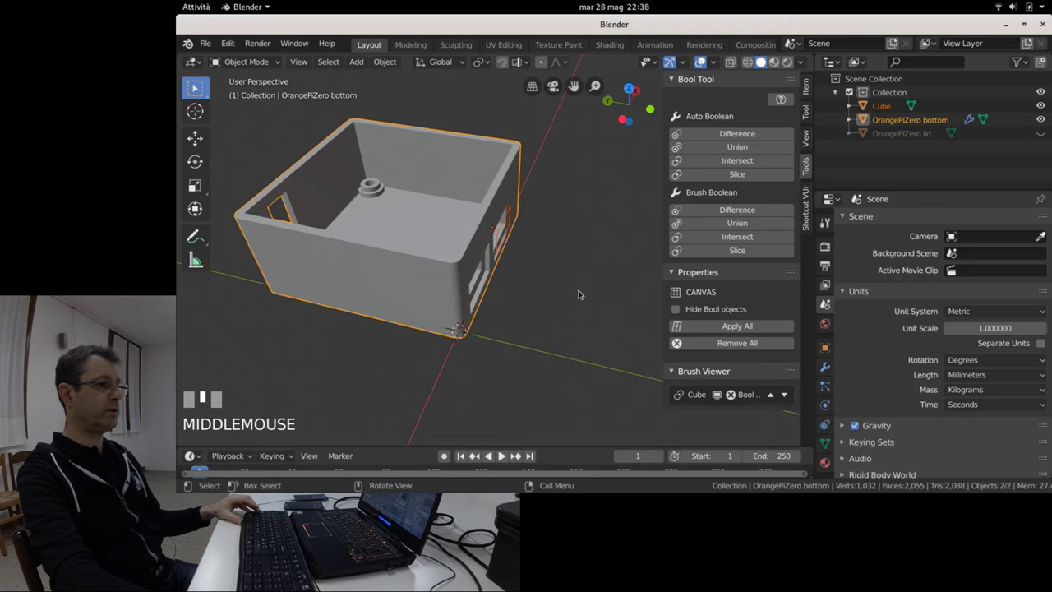
Review the case bottom's rectangular wall cutouts from above and in perspective.
key(KP_7)
middle_click(593, 195)
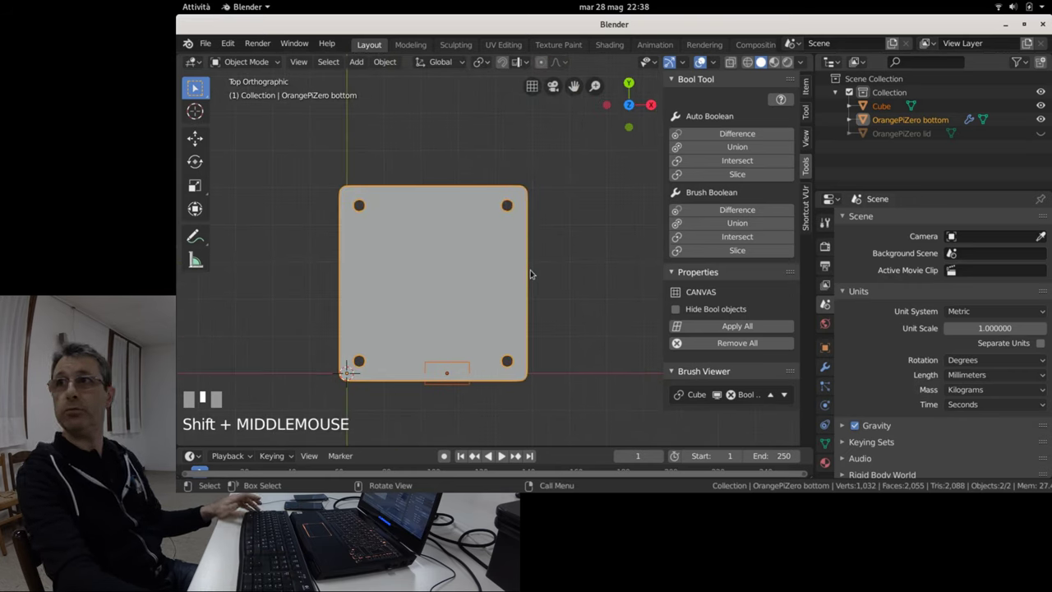
scroll(down, 3)
middle_click(554, 292)
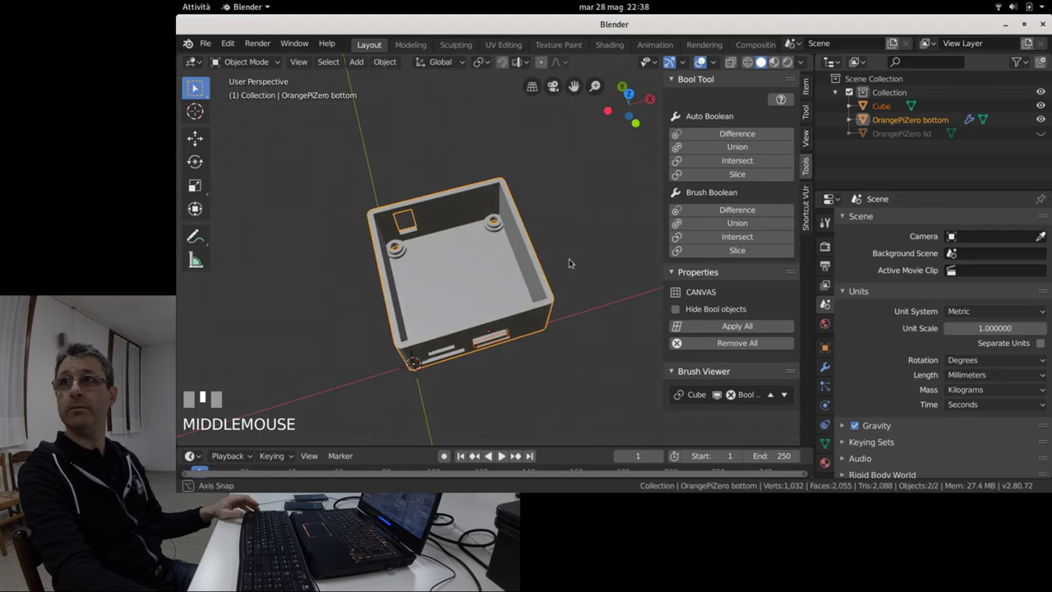
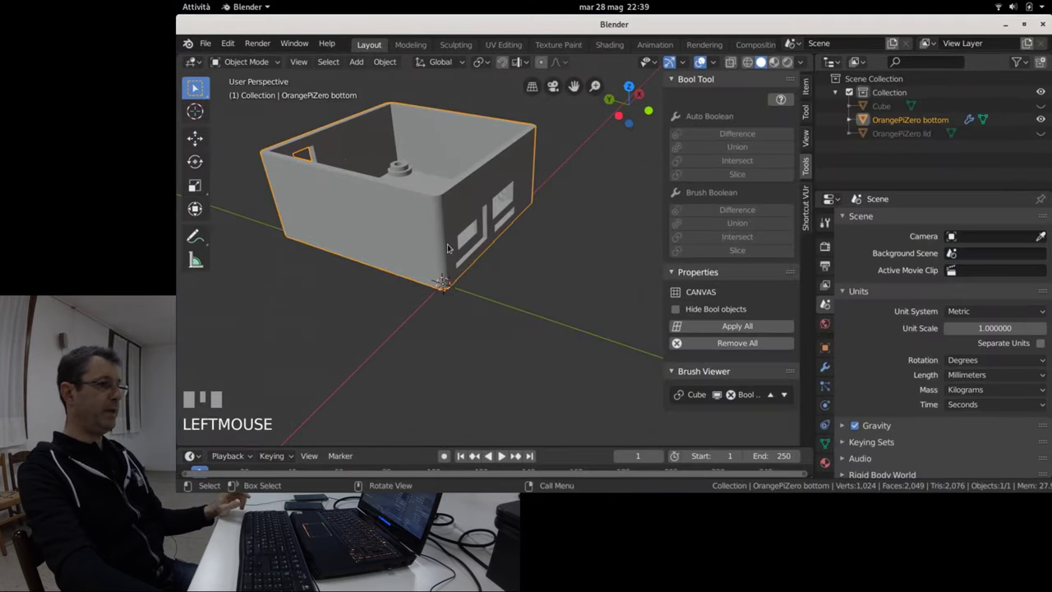
scroll(down, 3)
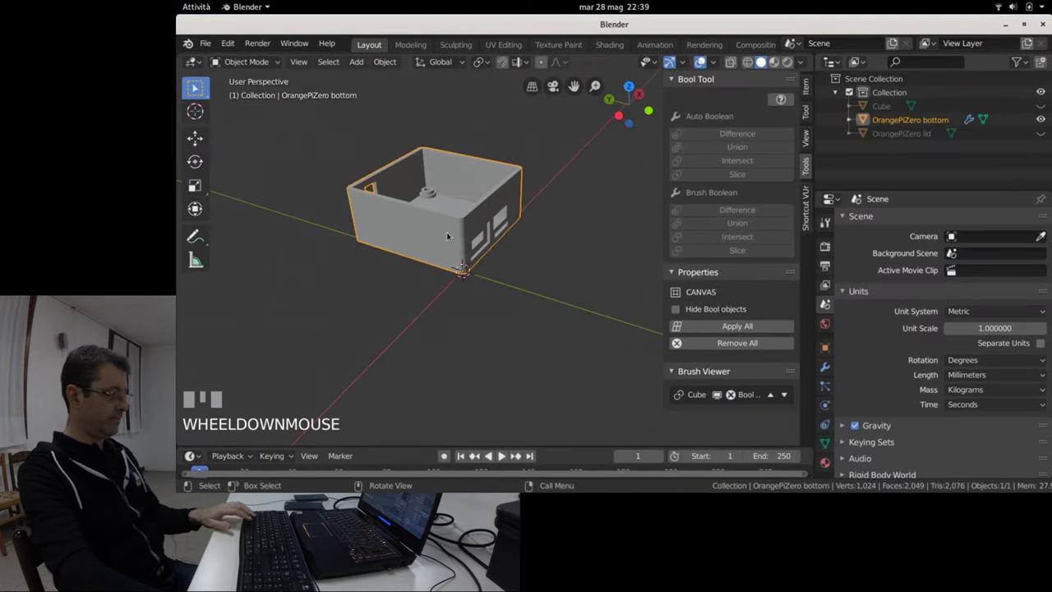
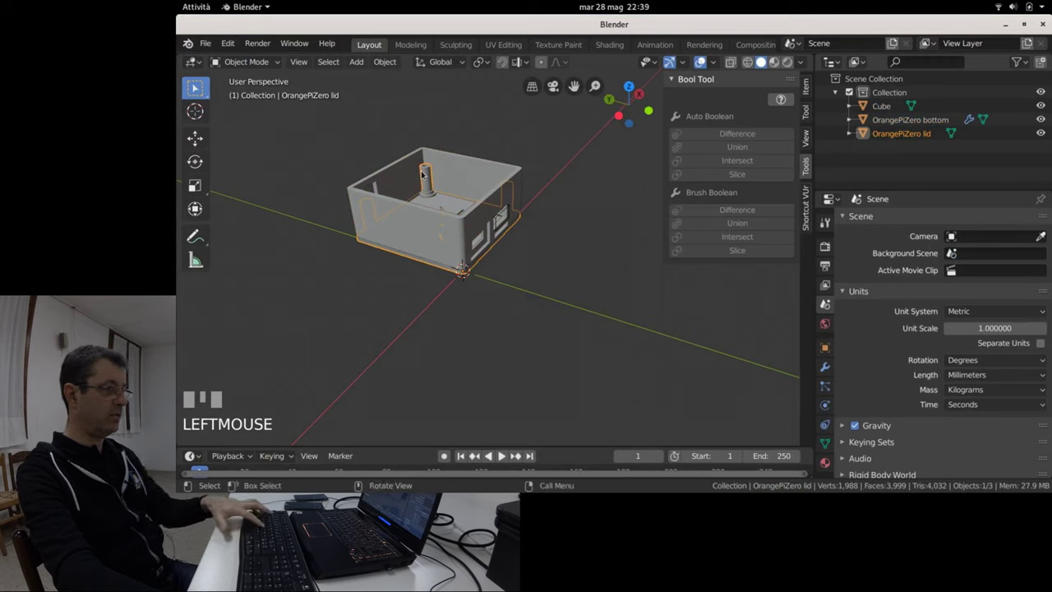
Isolate the OrangePiZero lid alone in a top-down see-through wireframe view.
key(shift+h)
key(KP_7)
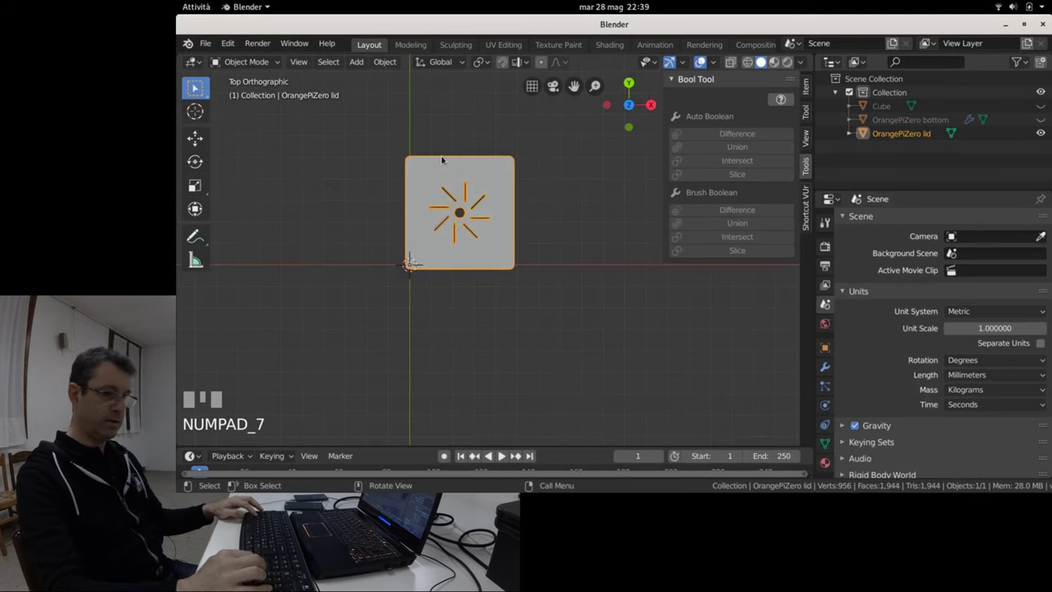
key(z)
scroll(up, 3)
key(alt+a)
Zoom to one corner pillar of the lid and begin outlining its vertices for selection.
drag(420, 174, 442, 196)
scroll(down, 3)
scroll(up, 3)
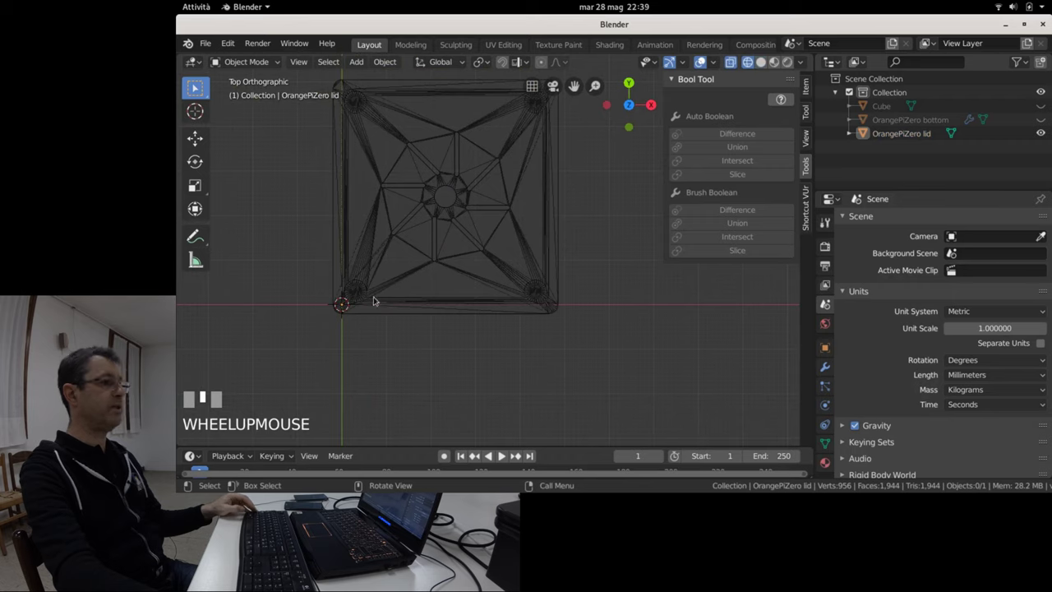
scroll(down, 3)
scroll(up, 3)
drag(668, 237, 591, 249)
scroll(up, 3)
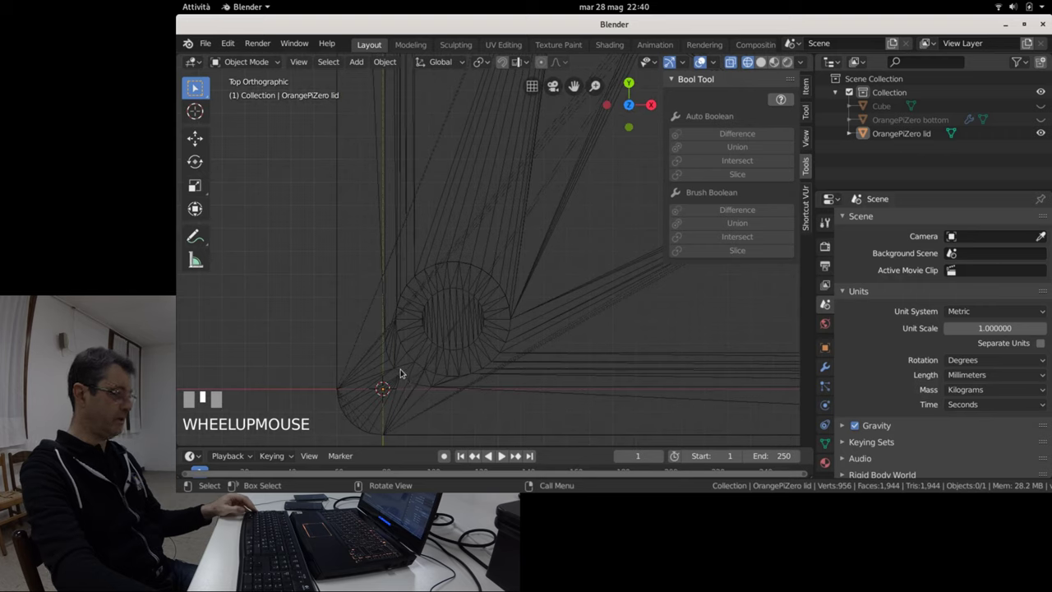
right_click(514, 325)
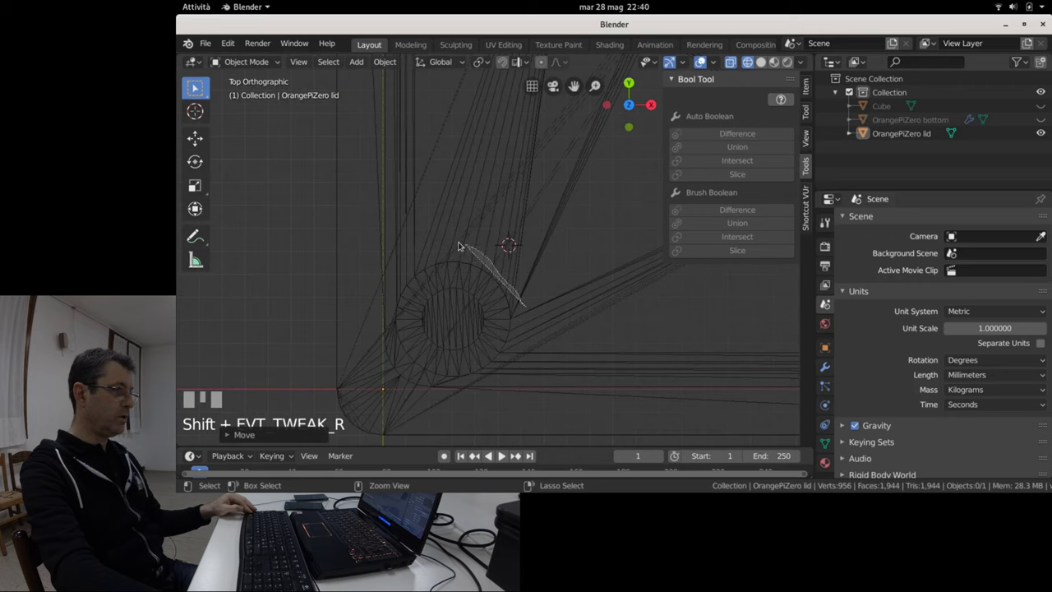
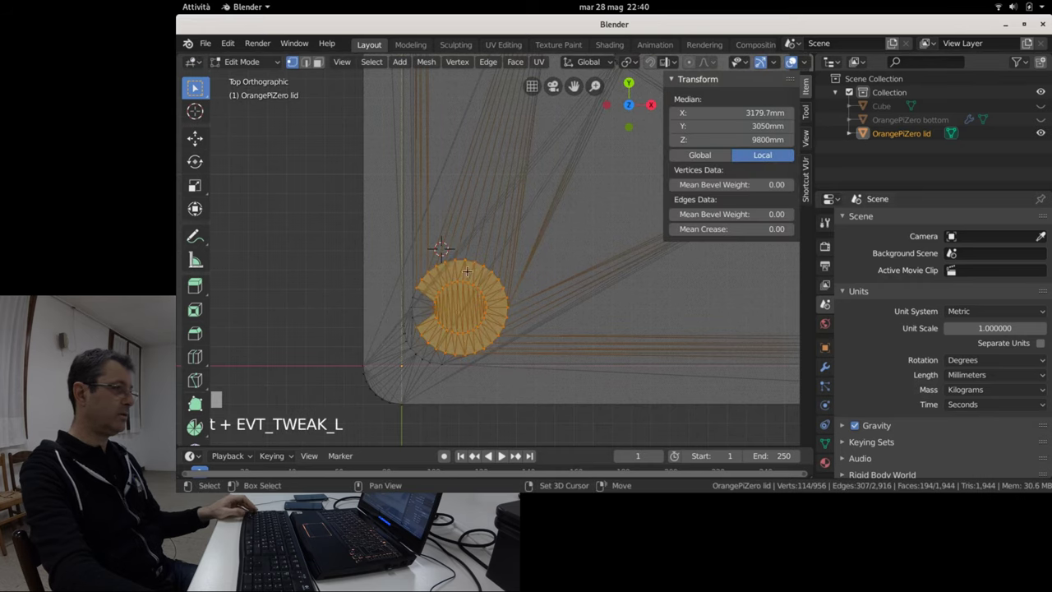
Zoom in on the selected corner pillar vertices before extruding them along Z.
scroll(up, 3)
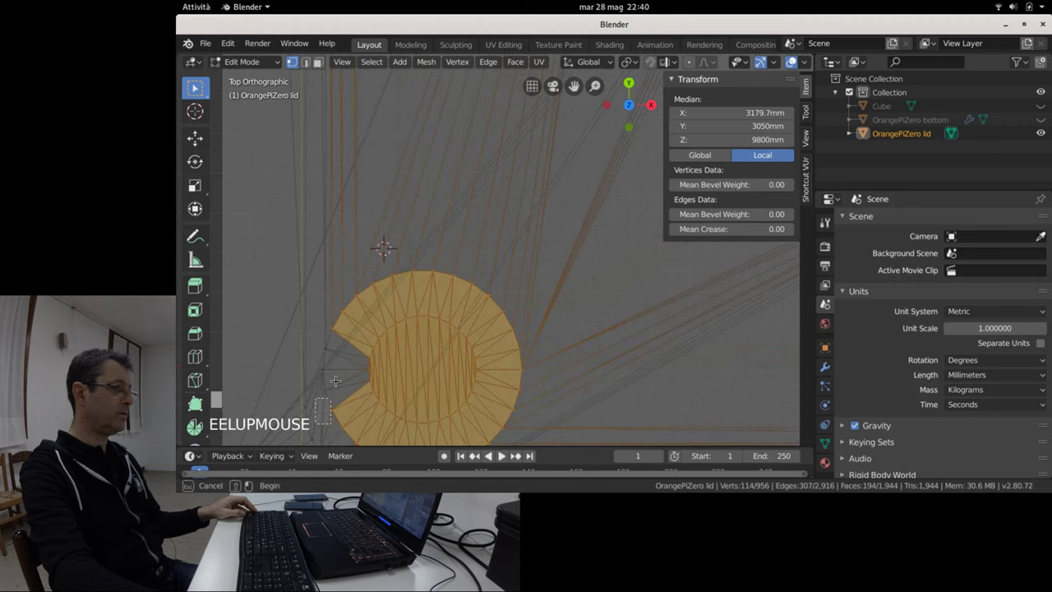
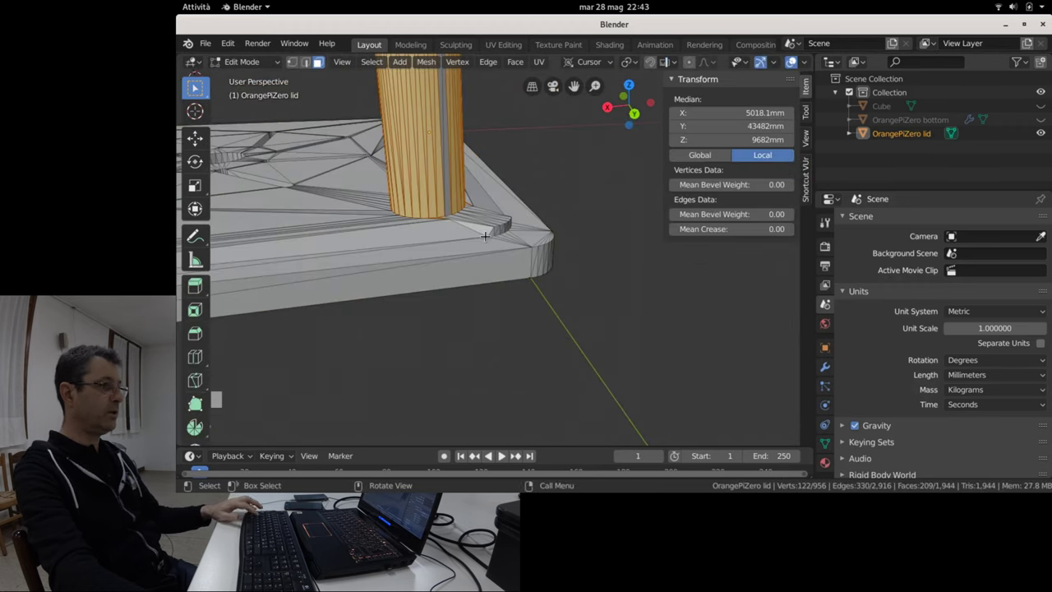
Undo the last move to reposition the corner pillar column on the lid.
key(ctrl+z)
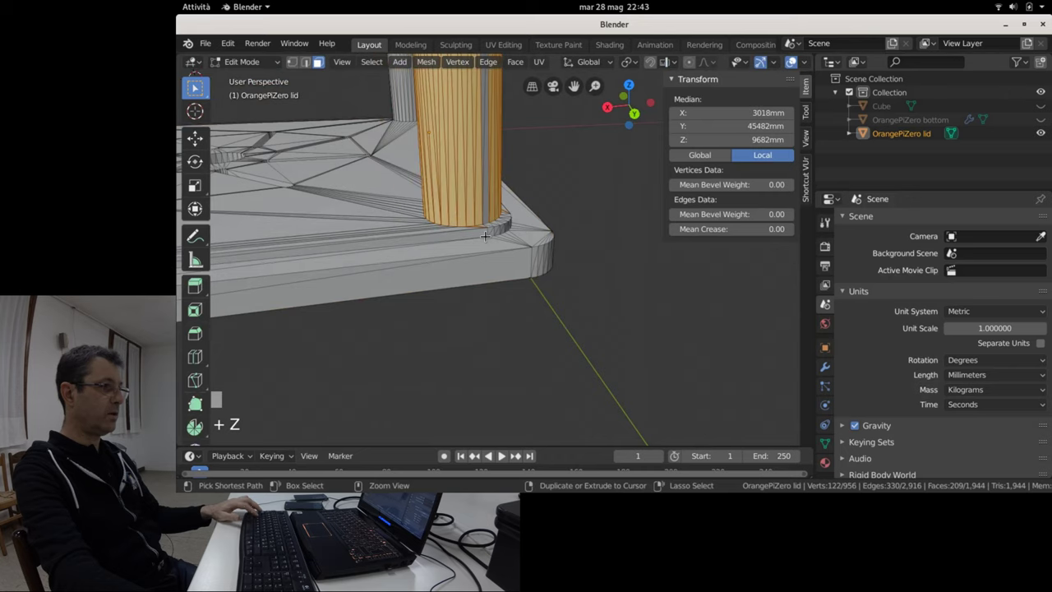
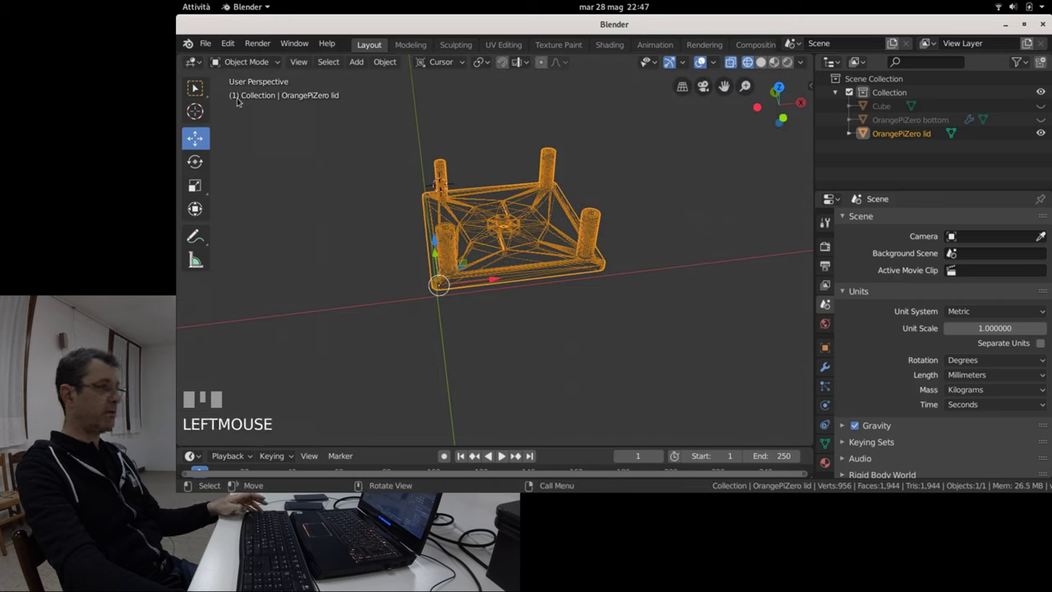
drag(201, 91, 501, 239)
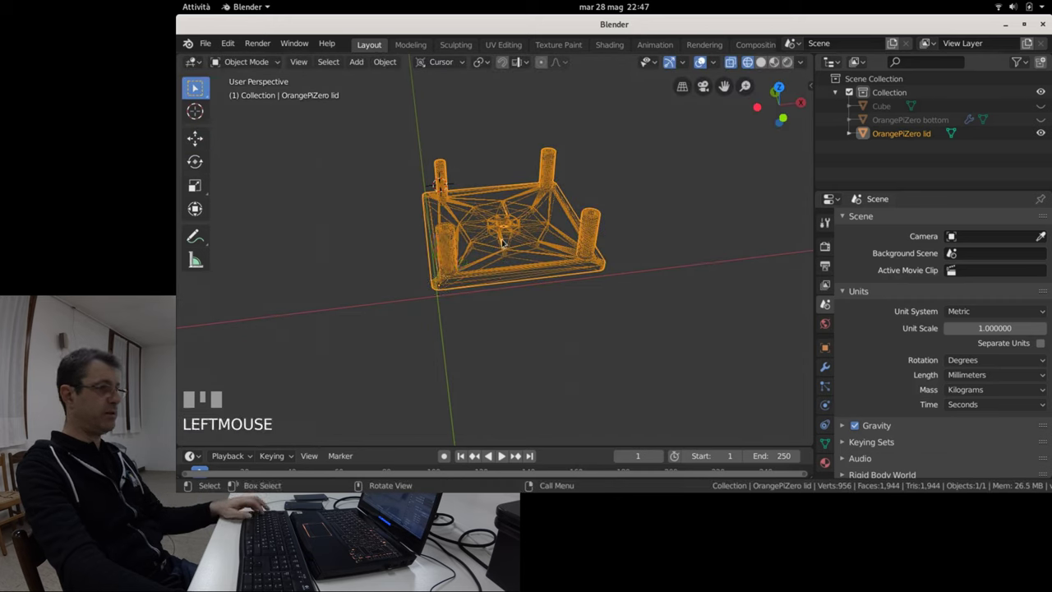
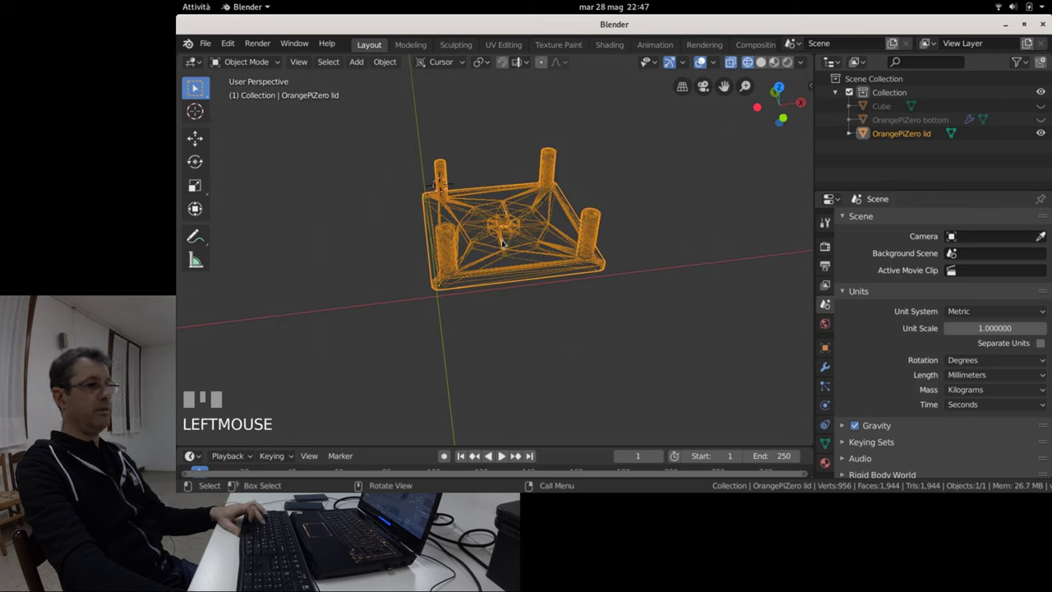
key(g)
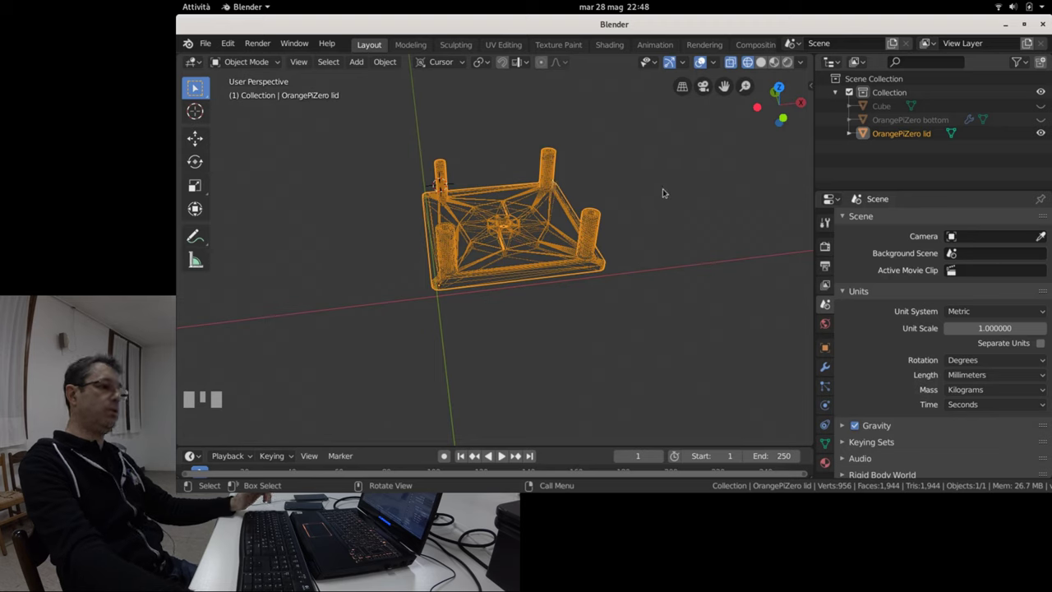
drag(657, 171, 651, 245)
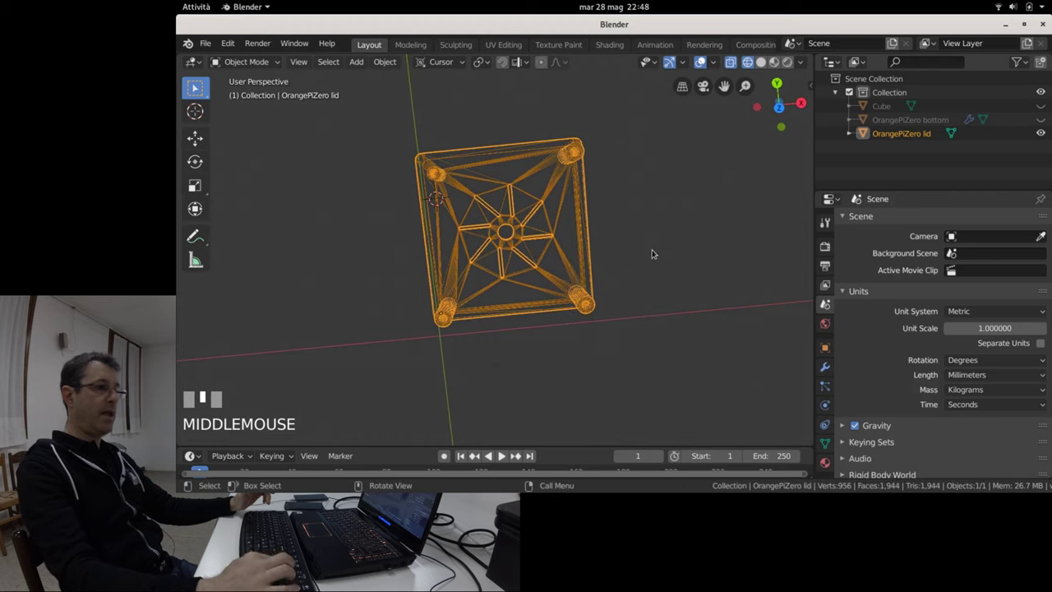
key(KP_7)
scroll(up, 3)
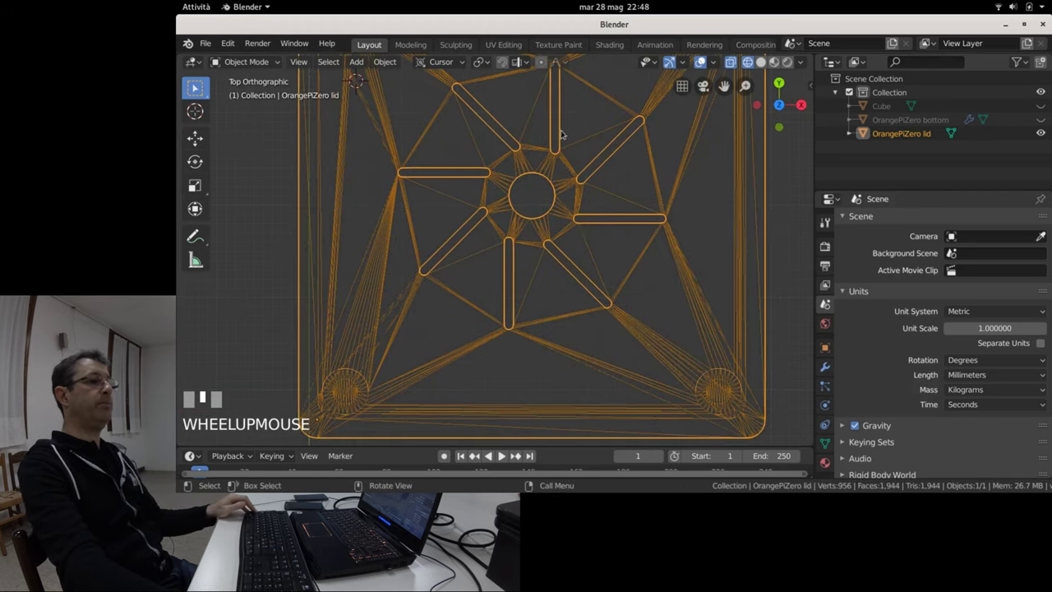
middle_click(547, 93)
drag(580, 237, 464, 154)
scroll(up, 3)
scroll(up, 3)
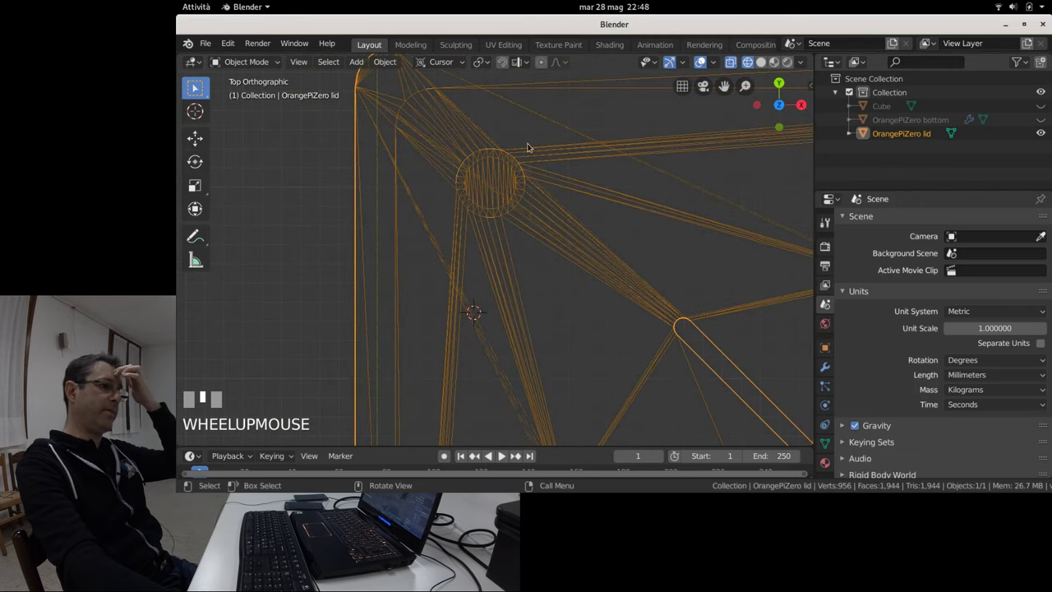
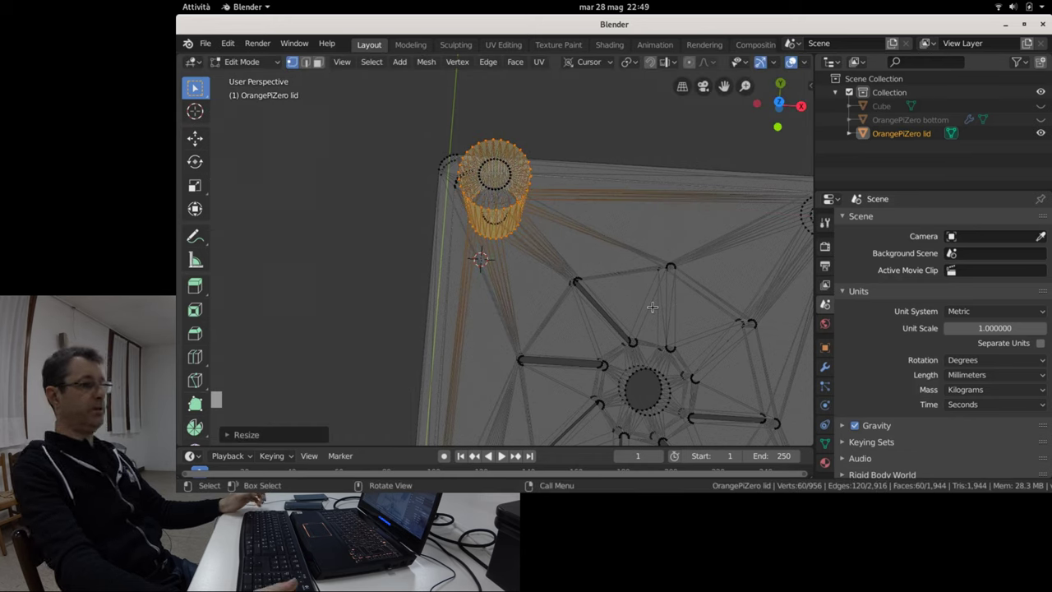
Leave mesh editing and bring the view to look straight down on the lid's corner pillar.
key(Tab)
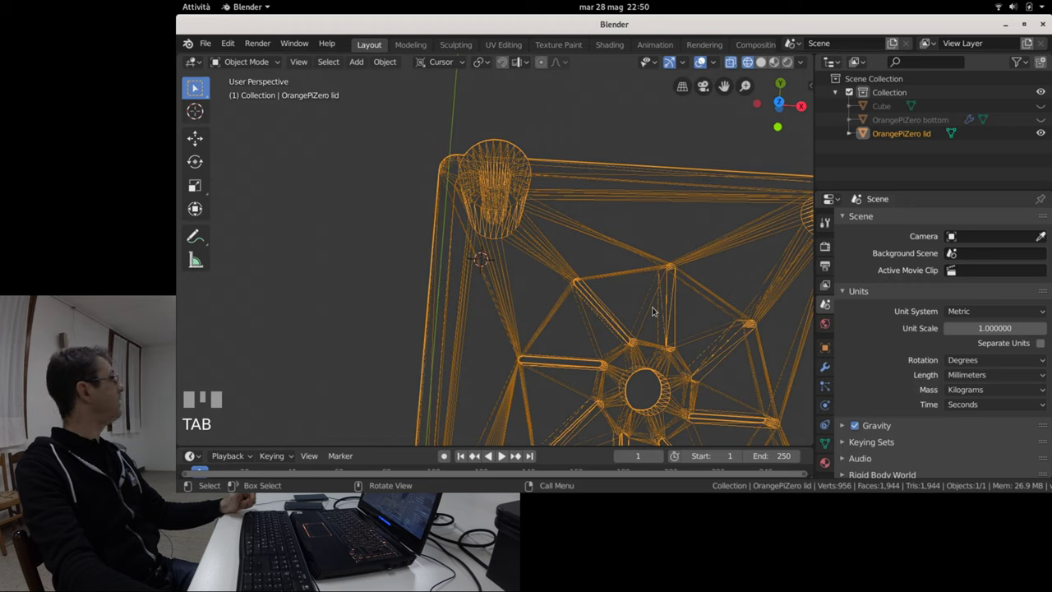
key(KP_7)
scroll(up, 3)
scroll(down, 3)
middle_click(578, 222)
scroll(down, 3)
drag(605, 196, 591, 201)
key(KP_7)
Adjust shading and viewpoint, zooming in on the corner pillar before editing its mesh.
key(z)
key(KP_4)
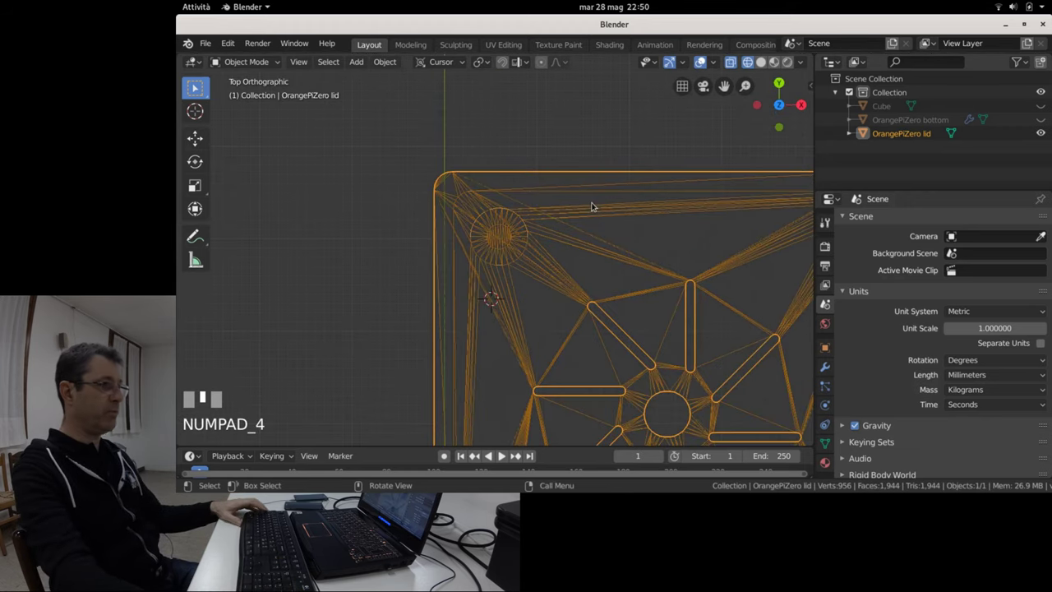
scroll(up, 3)
scroll(down, 3)
Snap the 3D cursor to the centre of the selected corner pillar ring (Shift+S).
key(KP_4)
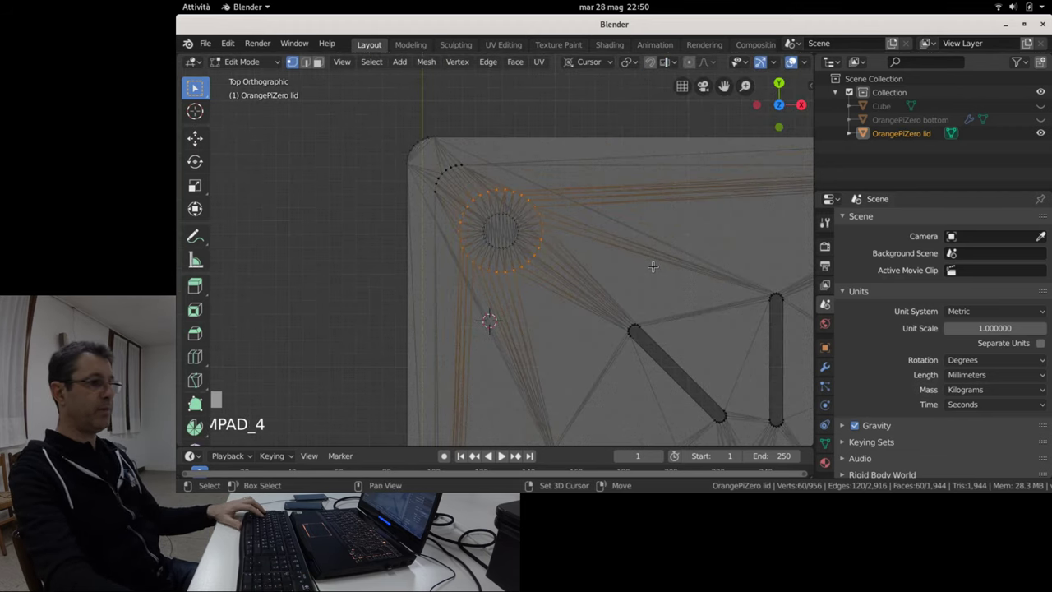
key(shift+s)
scroll(up, 3)
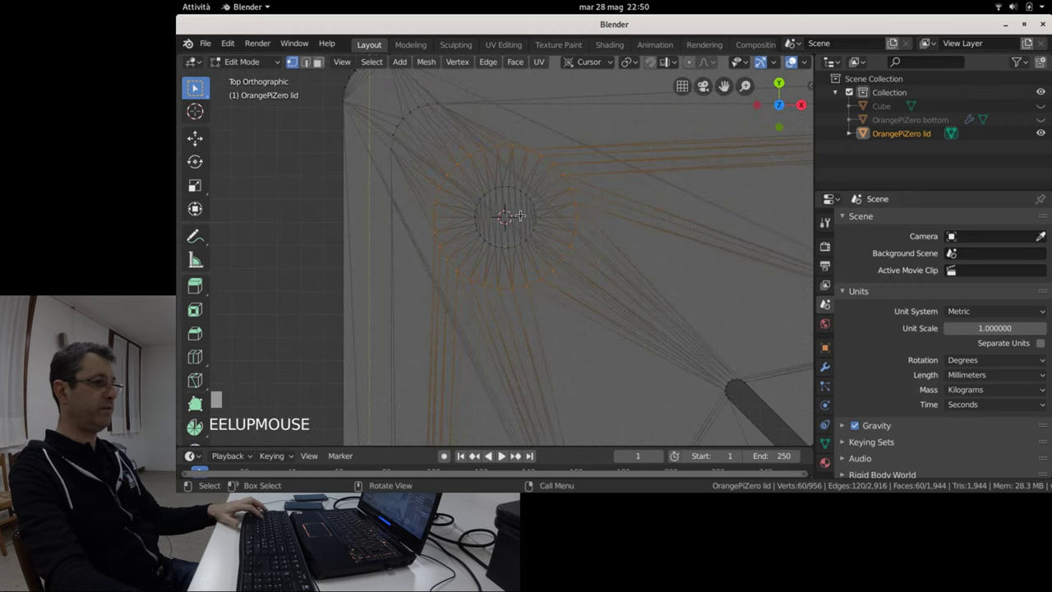
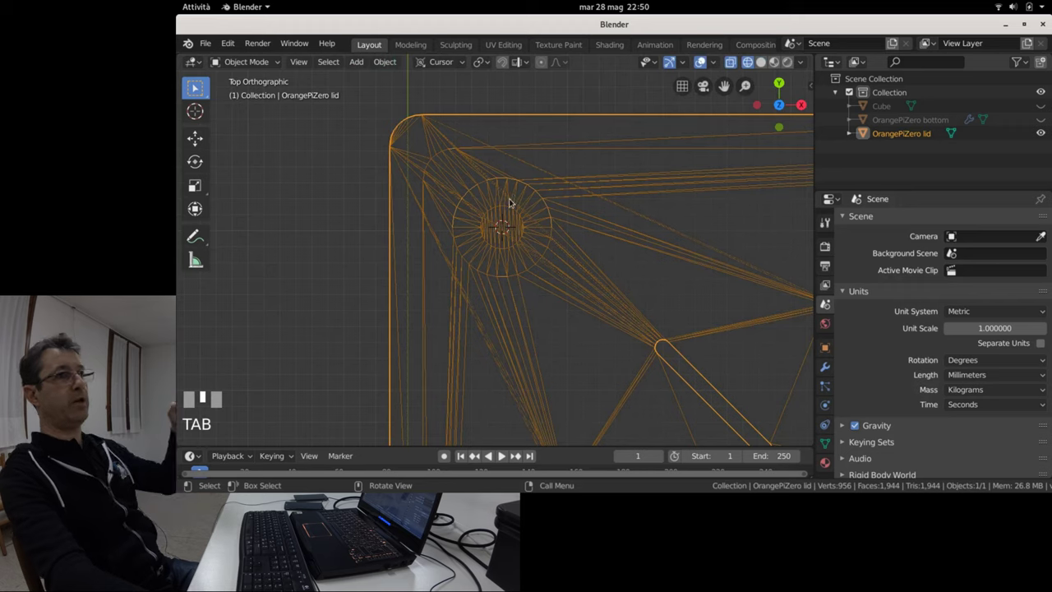
Deselect the lid and add a circle at the pillar centre, confirming its first size.
click(367, 177)
scroll(up, 3)
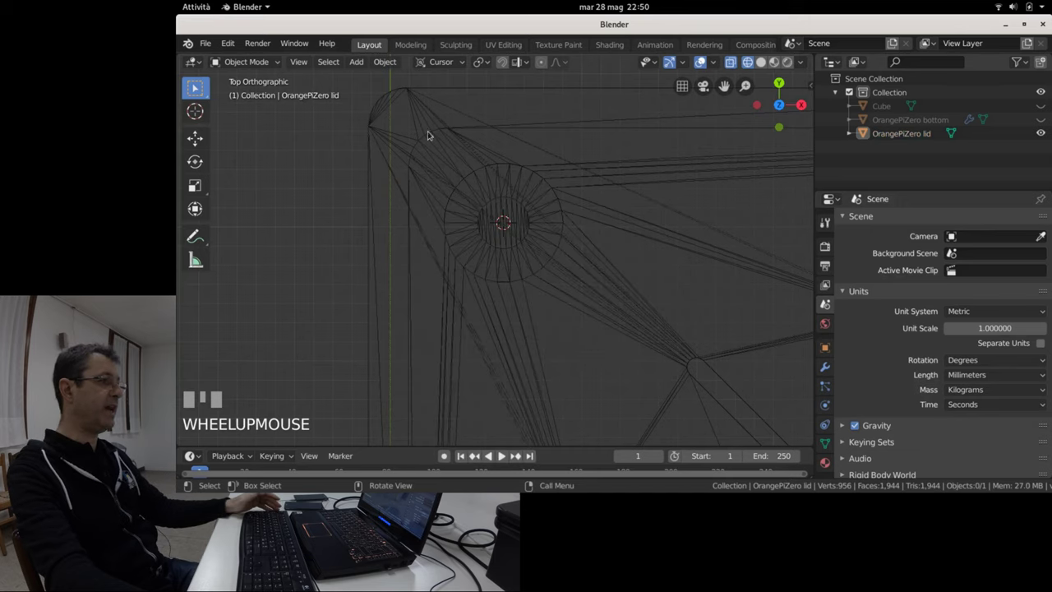
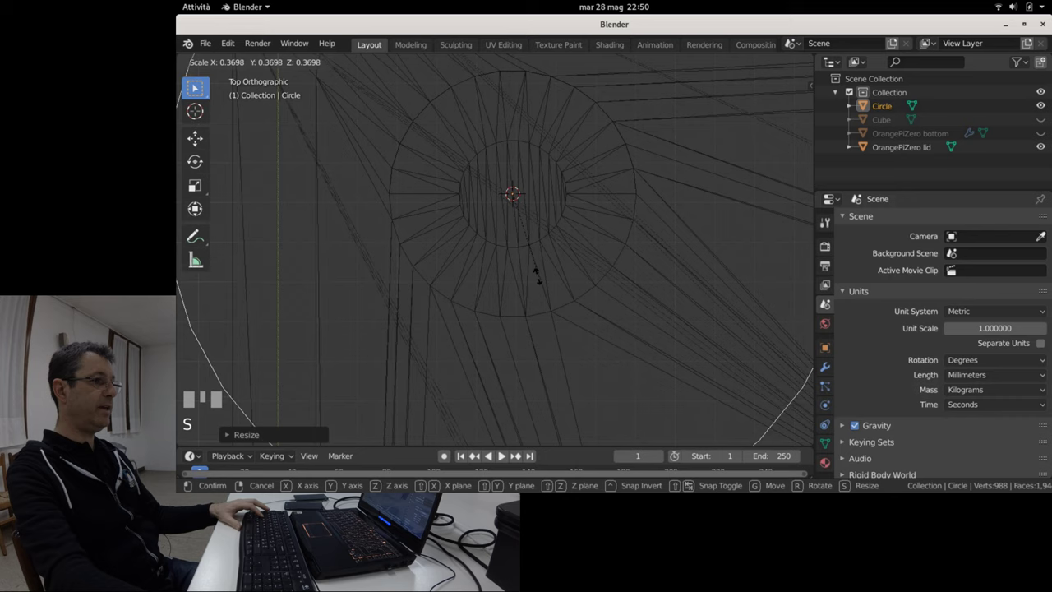
click(472, 229)
key(s)
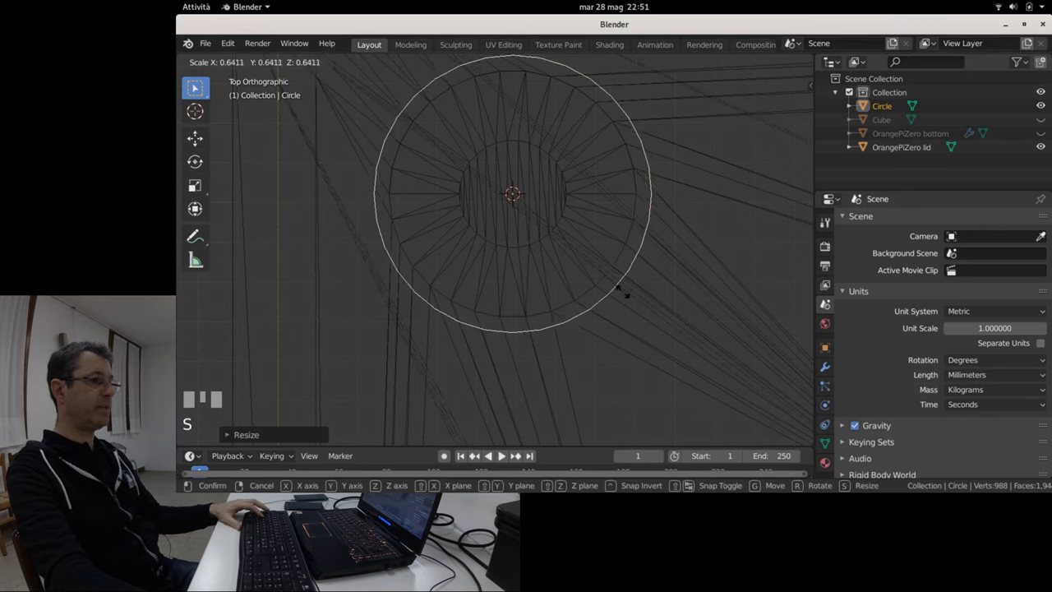
click(615, 285)
Scale the circle up repeatedly until it matches the corner pillar's outline.
scroll(up, 3)
drag(527, 254, 495, 258)
scroll(up, 3)
scroll(up, 3)
scroll(up, 3)
key(s)
scroll(up, 3)
key(s)
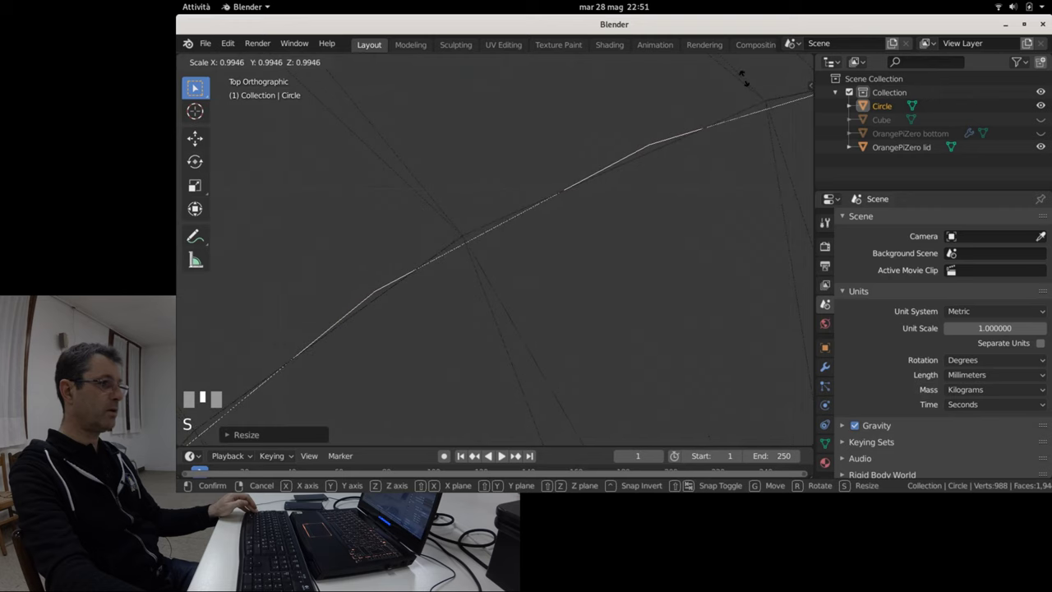
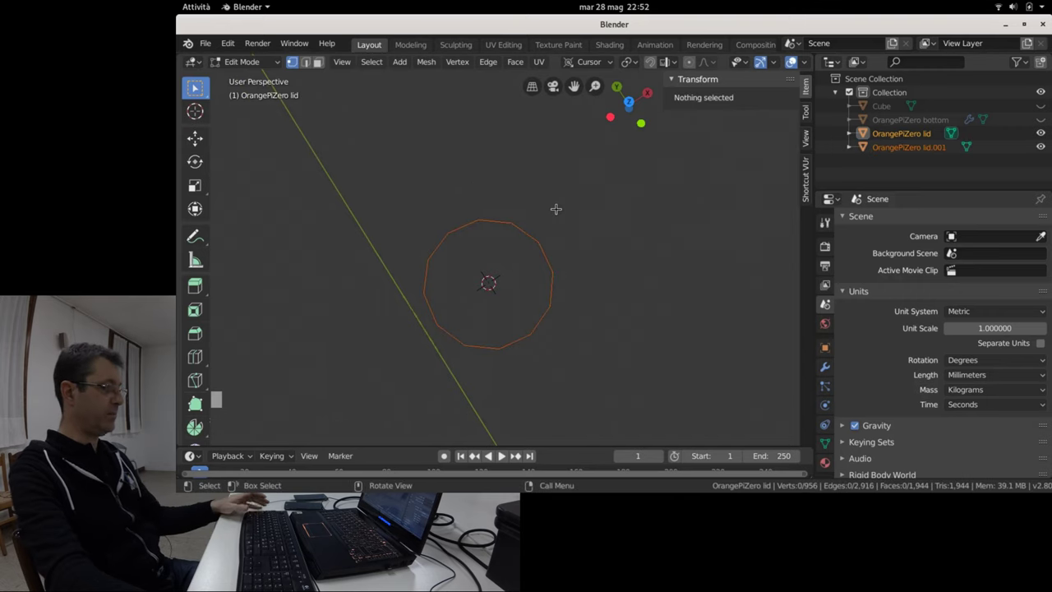
Select the reference circle lid.001 in Object Mode and read its 6.18 mm diameter in the N panel.
key(Tab)
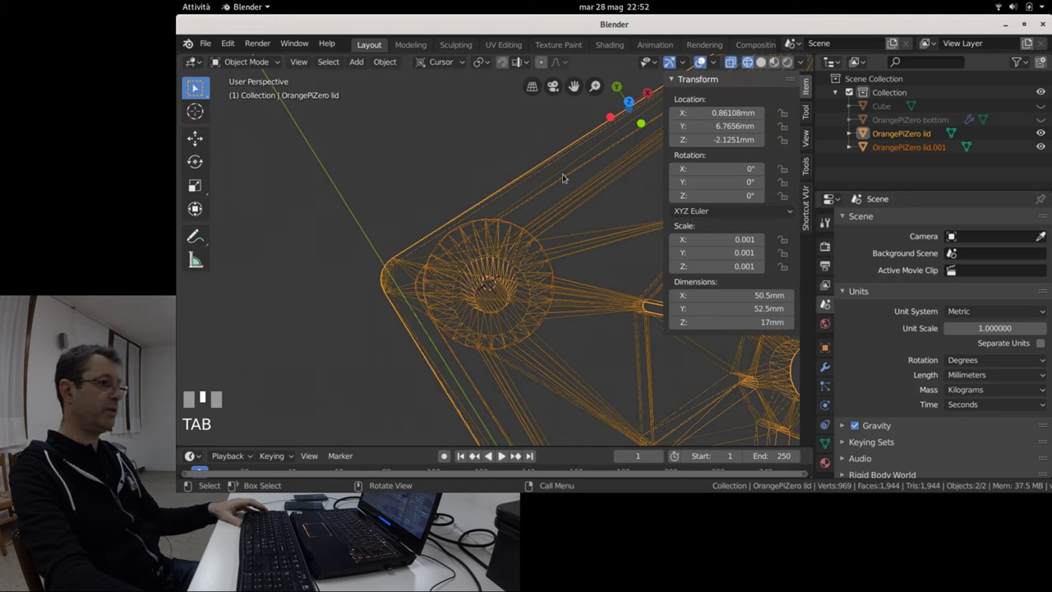
click(458, 149)
scroll(up, 3)
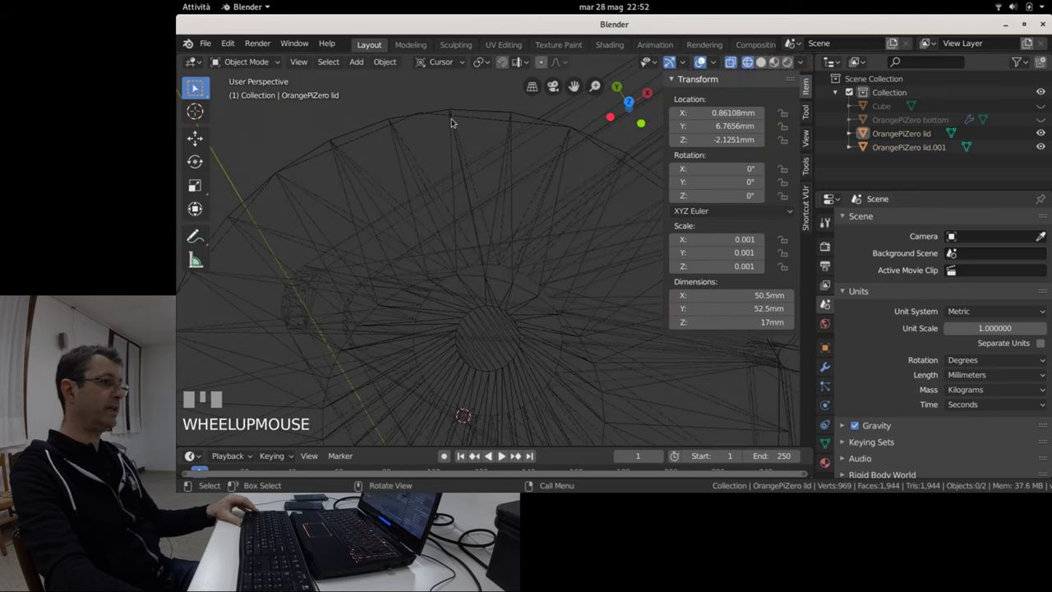
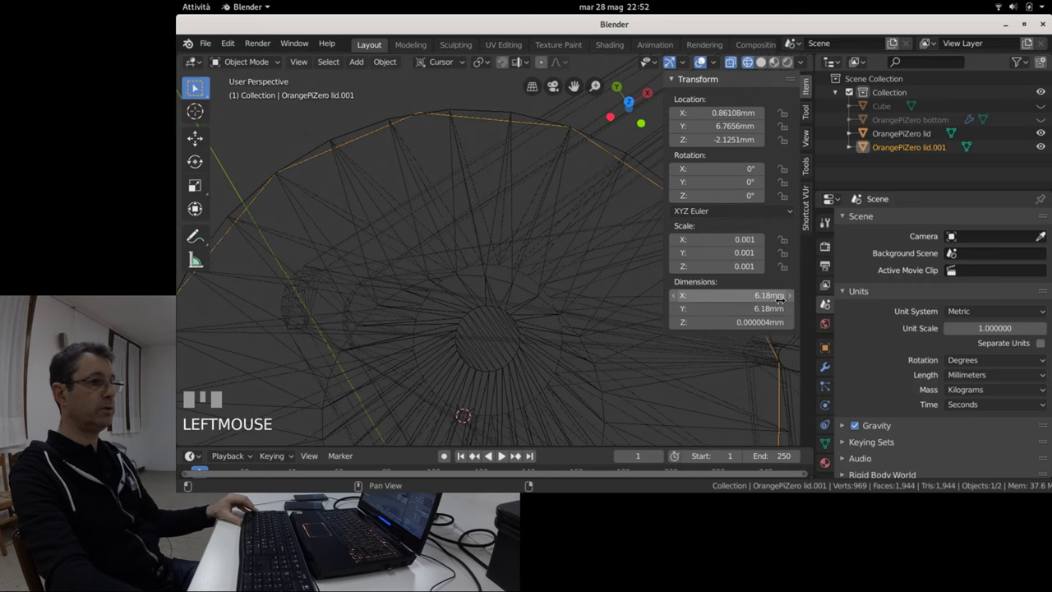
scroll(down, 3)
drag(527, 272, 485, 137)
scroll(up, 3)
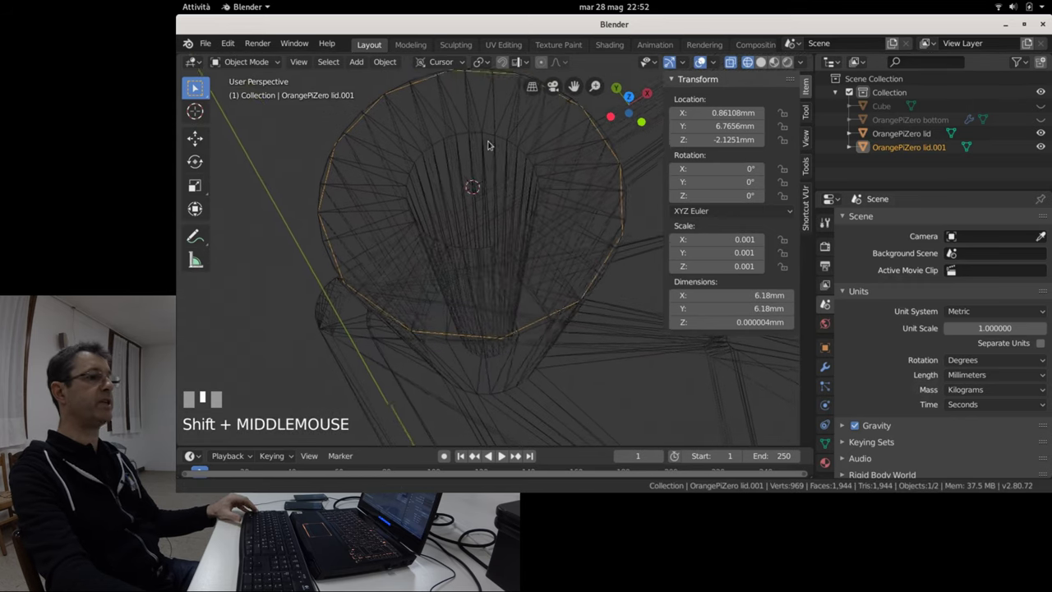
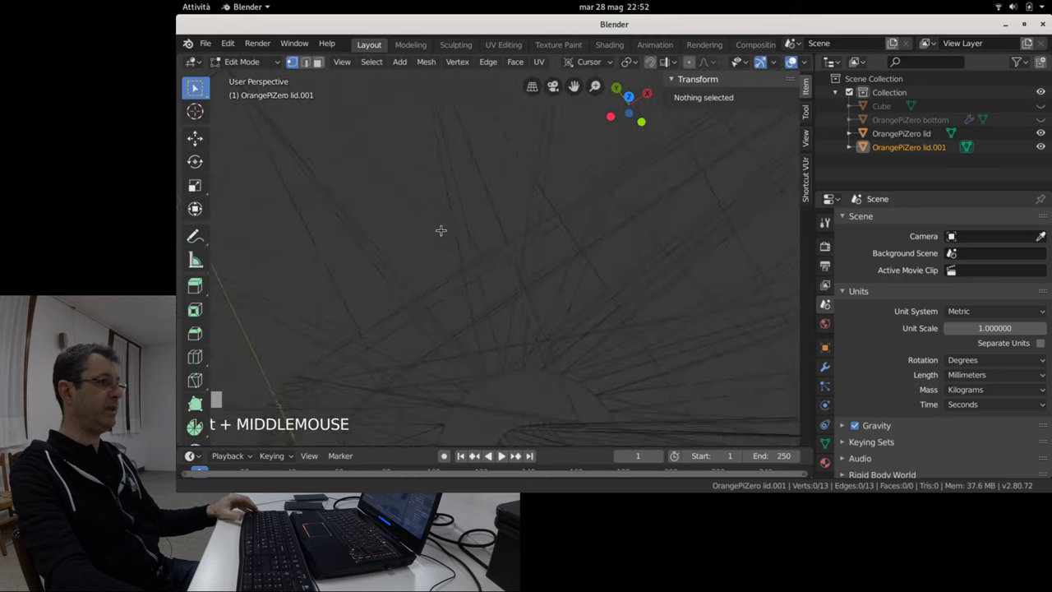
scroll(down, 3)
scroll(up, 3)
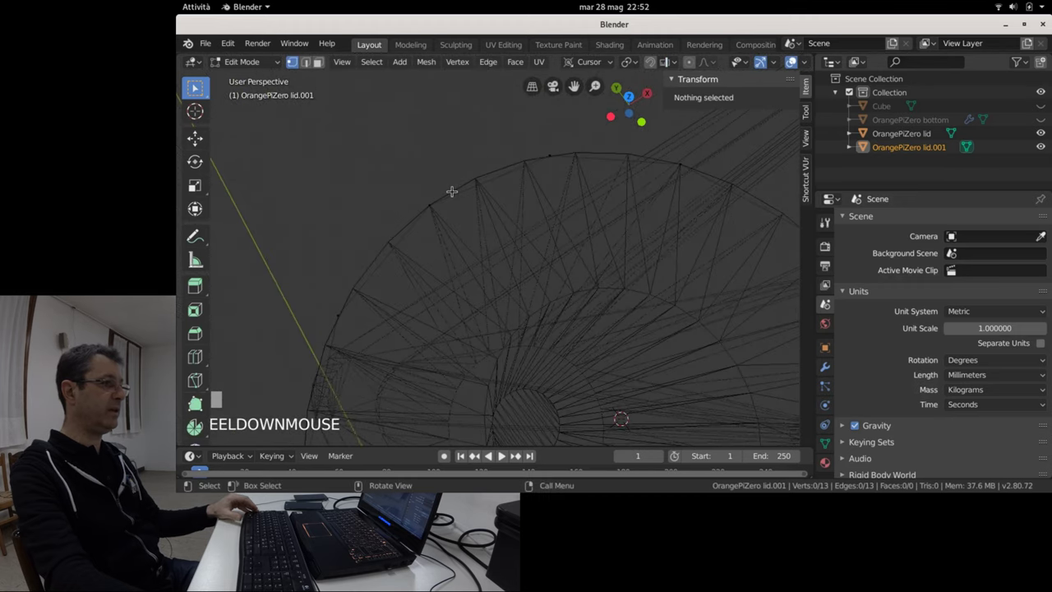